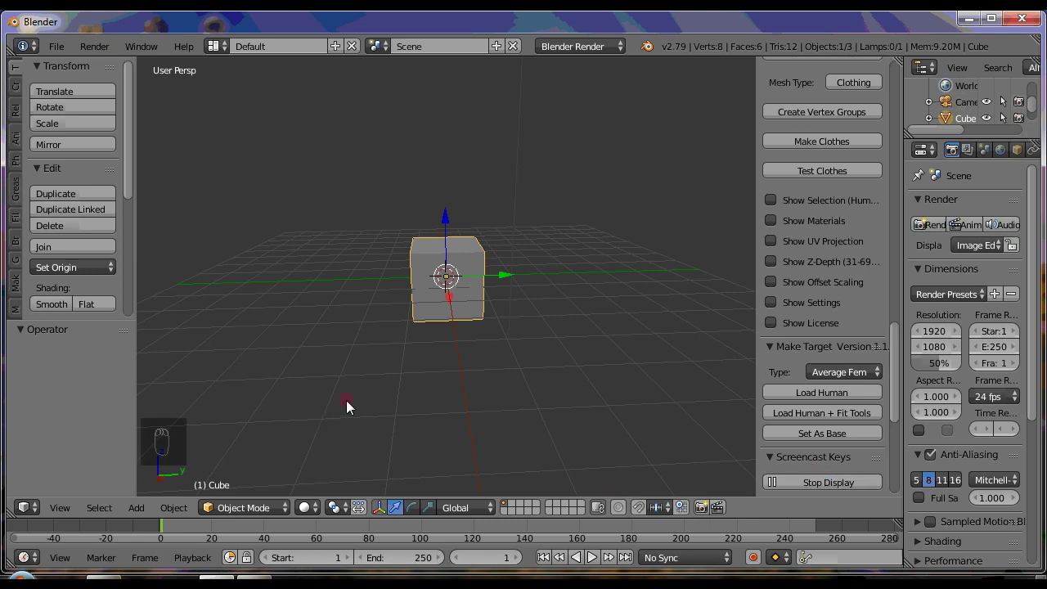
- Select the cube, camera and lamp together and delete them, leaving only the grid
{"action": "left_click_drag", "start_coordinate": [437, 400], "coordinate": [472, 359]}
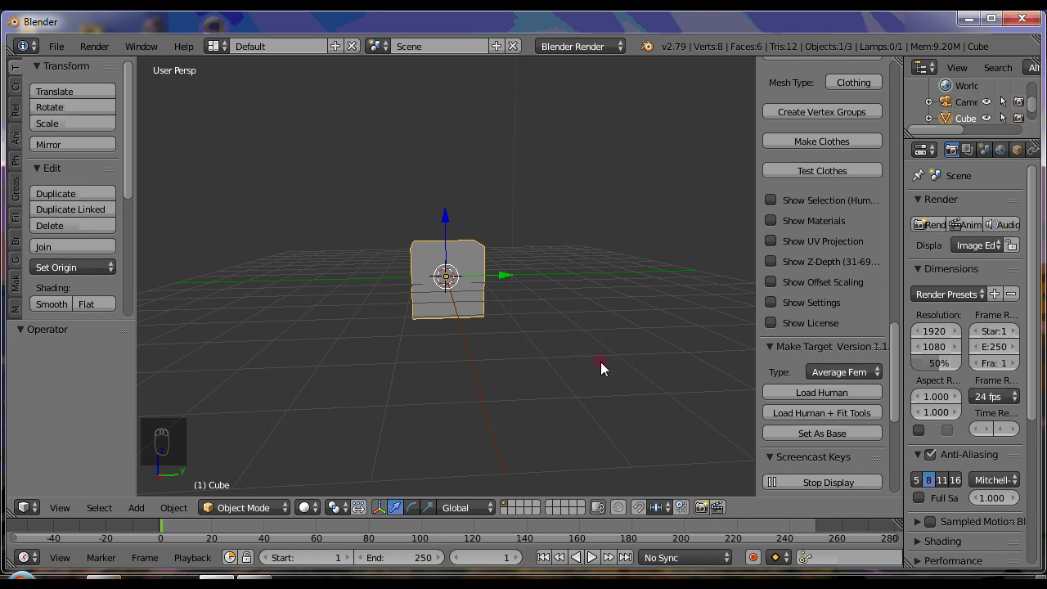
{"action": "key", "text": "n"}
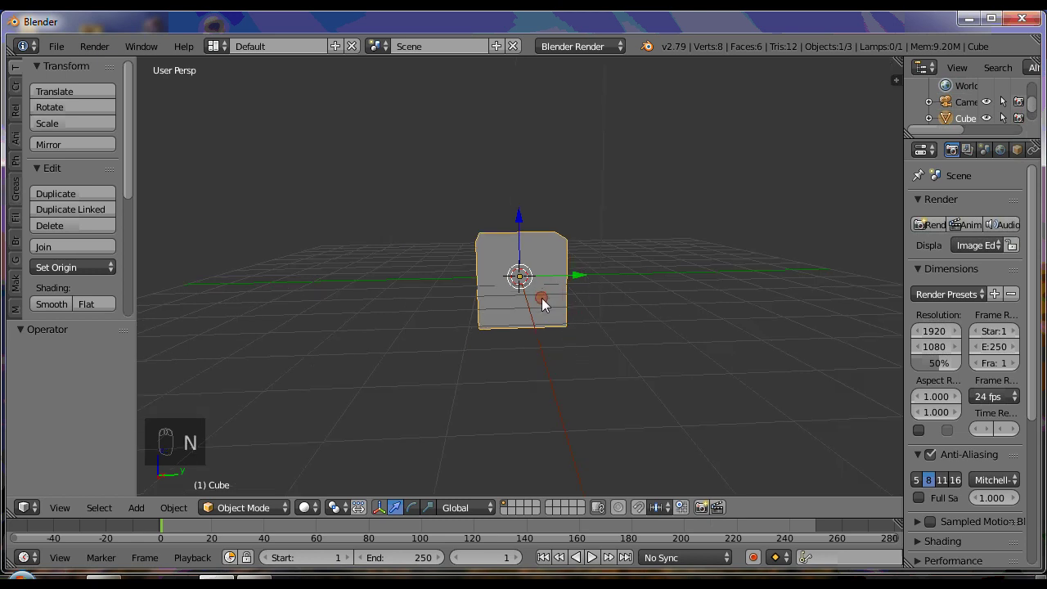
{"action": "left_click_drag", "start_coordinate": [577, 359], "coordinate": [611, 407]}
{"action": "key", "text": "a"}
{"action": "key", "text": "a"}
{"action": "key", "text": "Delete"}
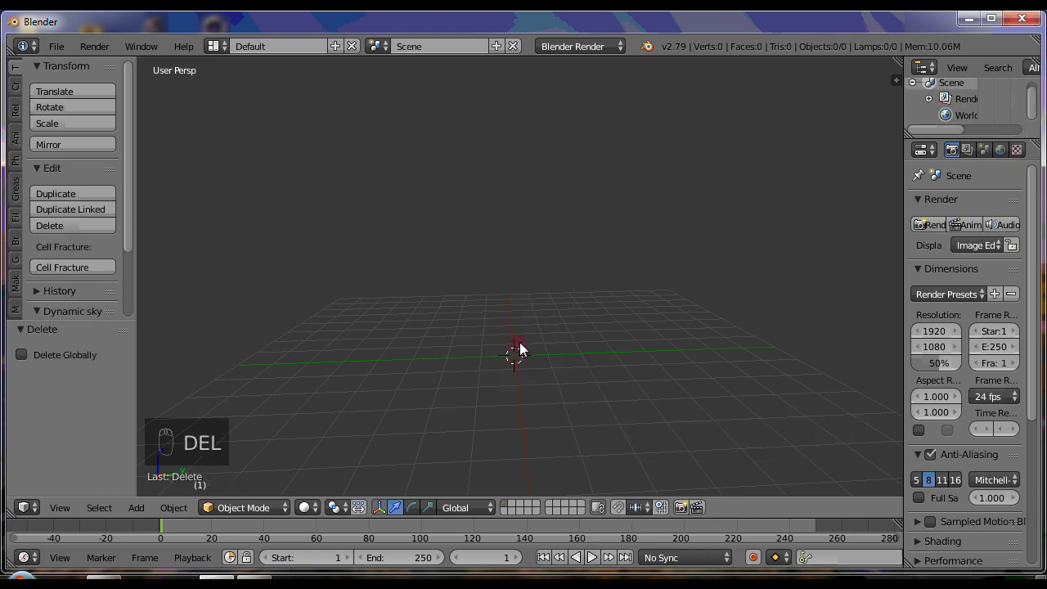
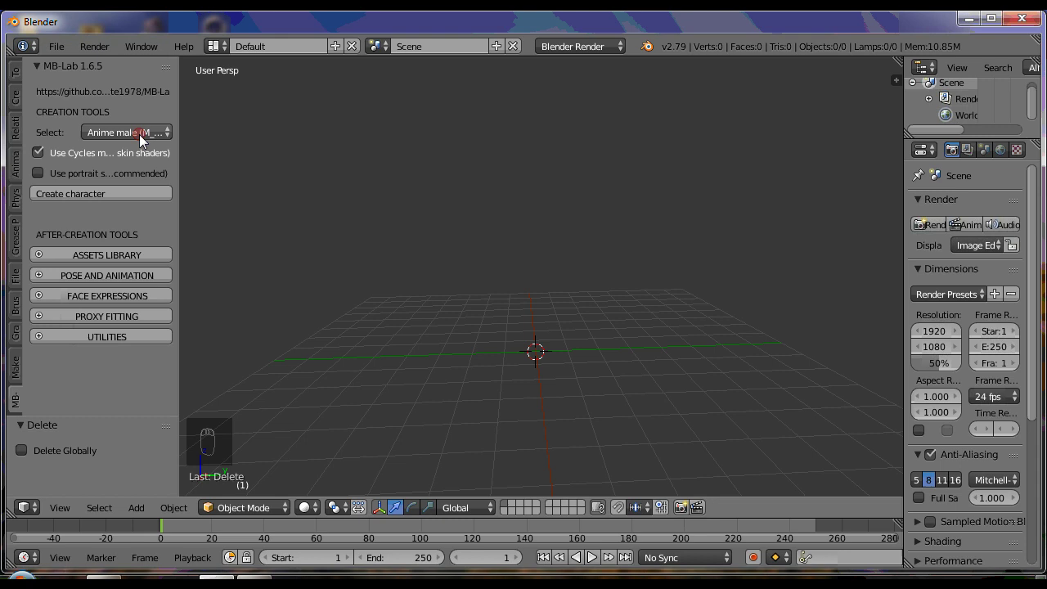
- Generate an Anime male base character with skeleton from the MB-Lab panel
{"action": "left_click_drag", "start_coordinate": [140, 203], "coordinate": [601, 333]}
{"action": "left_click_drag", "start_coordinate": [558, 360], "coordinate": [503, 386]}
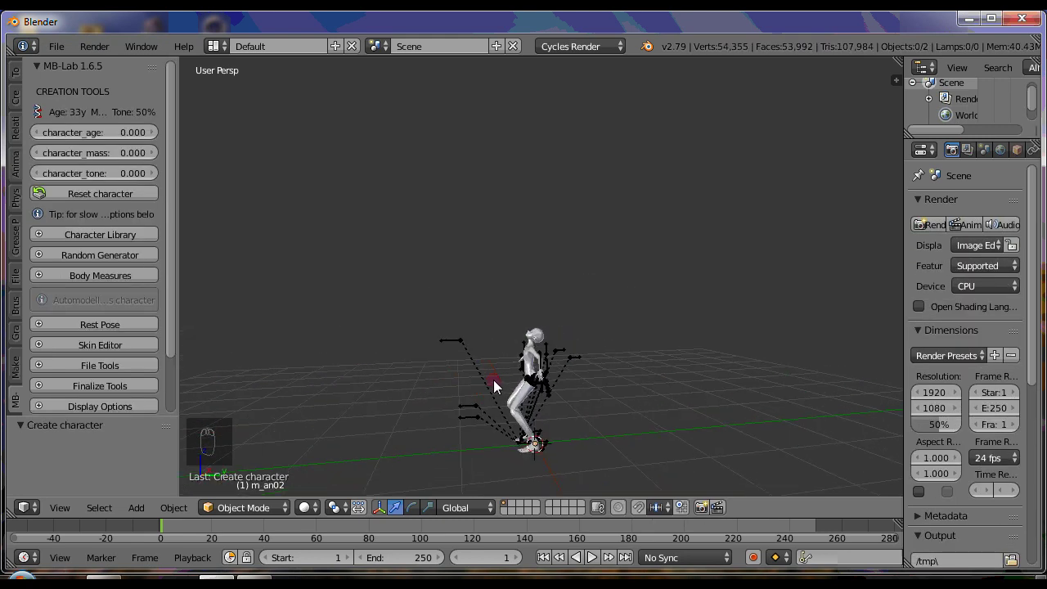
- Test-move an arm control of the new skeleton and widen the Properties area for the modifier settings
{"action": "left_click_drag", "start_coordinate": [550, 394], "coordinate": [585, 369]}
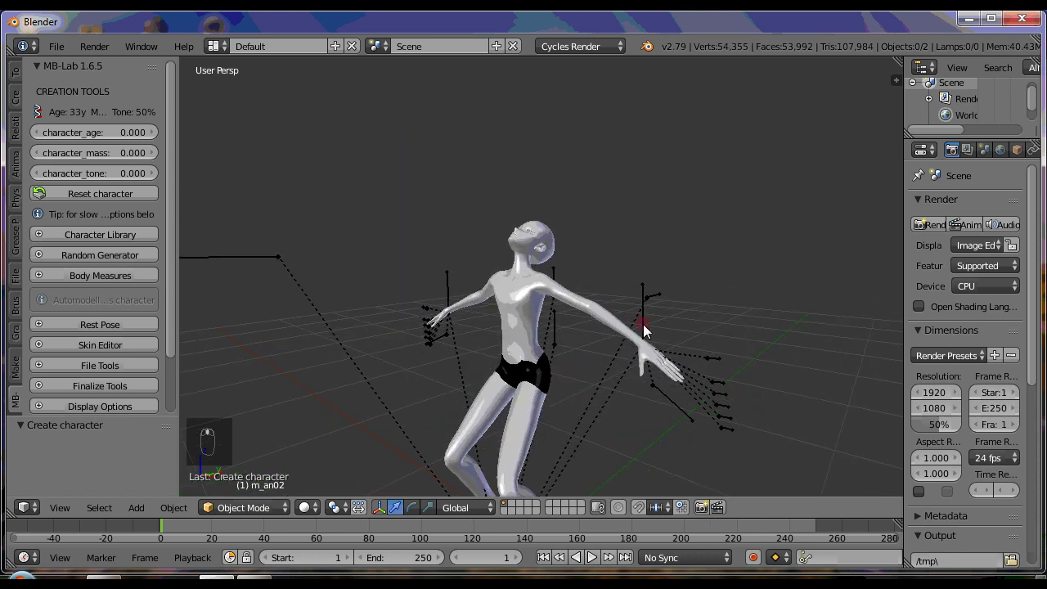
{"action": "right_click", "coordinate": [624, 236]}
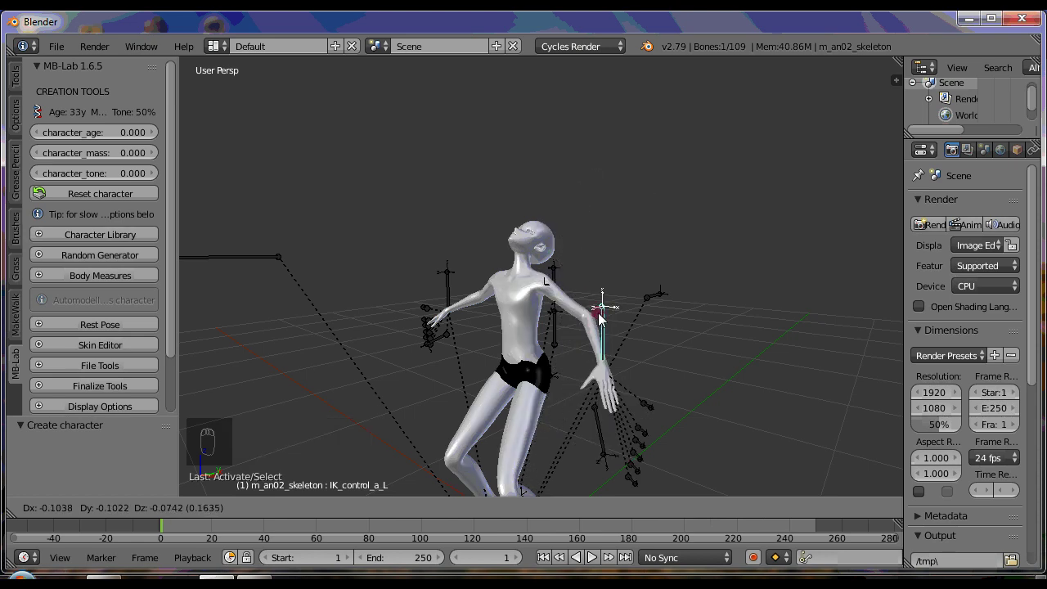
{"action": "left_click_drag", "start_coordinate": [588, 350], "coordinate": [609, 369]}
{"action": "left_click_drag", "start_coordinate": [609, 369], "coordinate": [532, 290]}
{"action": "left_click_drag", "start_coordinate": [530, 290], "coordinate": [910, 197]}
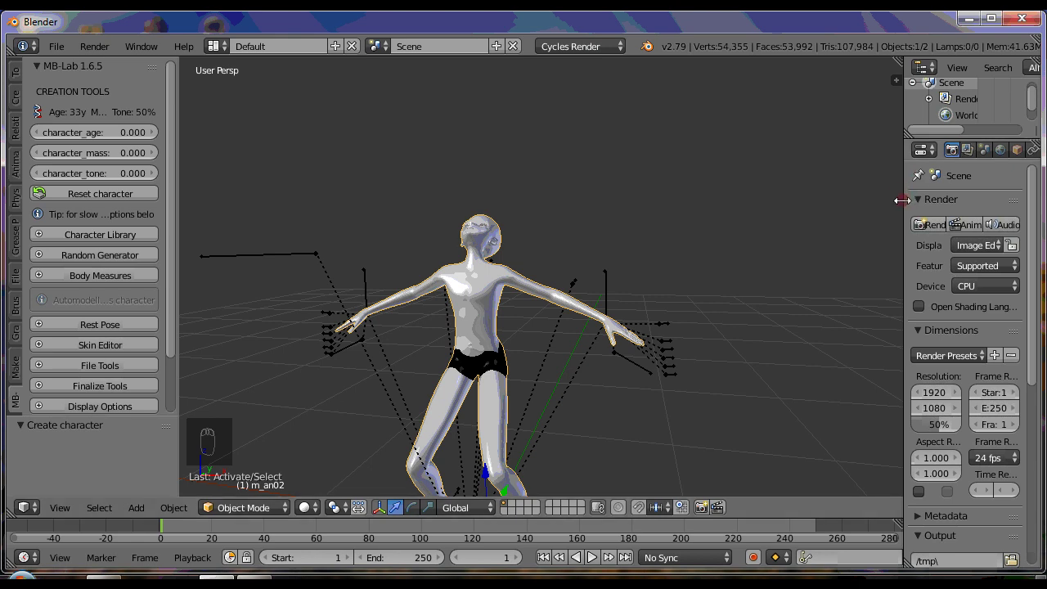
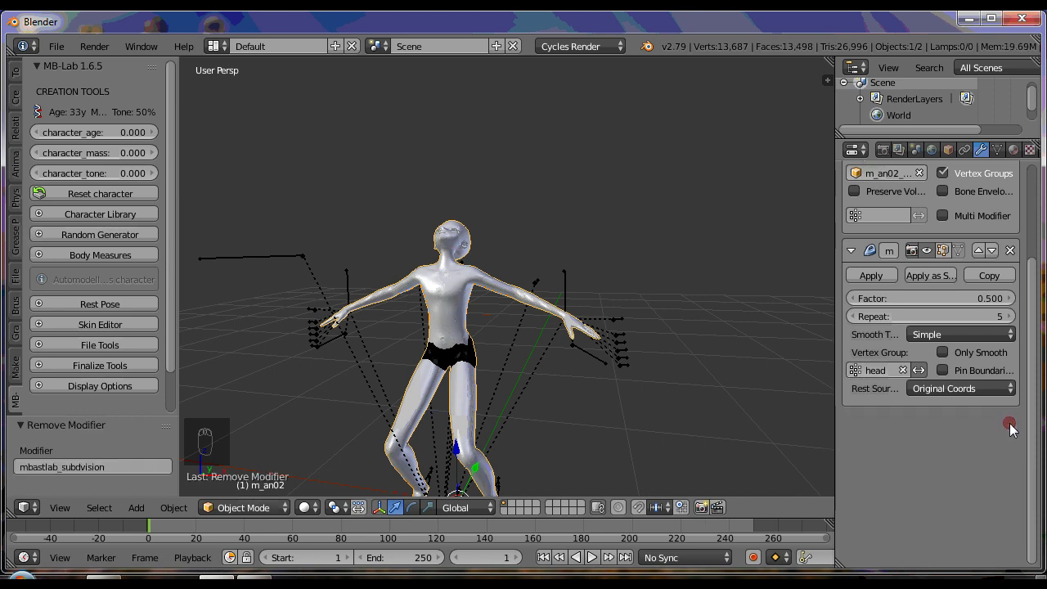
- Move the right hand IK control down toward the hip so that arm starts to lower
{"action": "middle_click", "coordinate": [619, 372]}
{"action": "middle_click", "coordinate": [661, 371]}
{"action": "middle_click", "coordinate": [580, 293]}
{"action": "left_click_drag", "start_coordinate": [574, 257], "coordinate": [478, 254]}
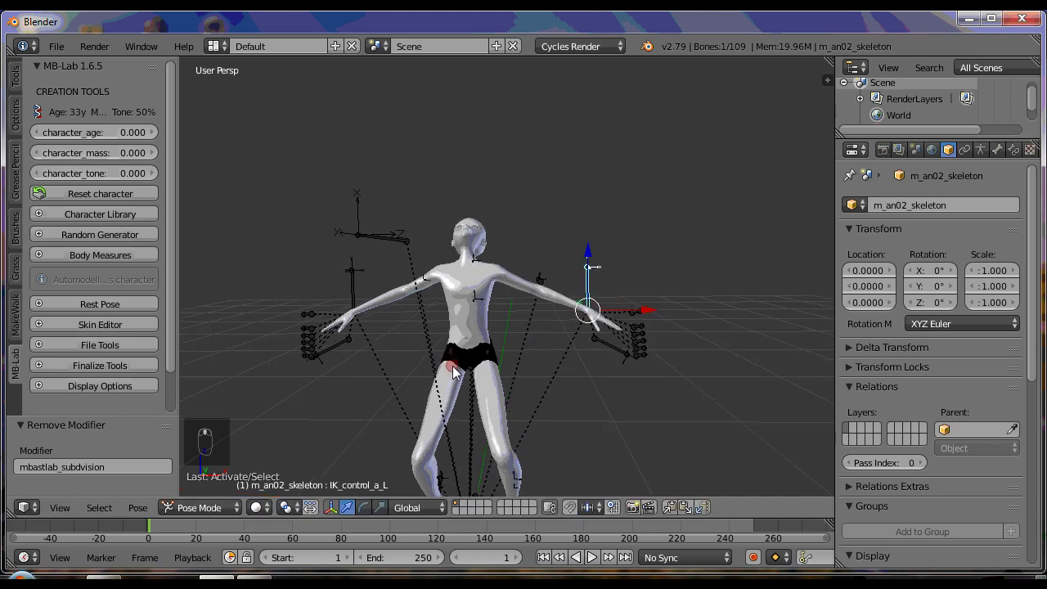
{"action": "middle_click", "coordinate": [510, 370]}
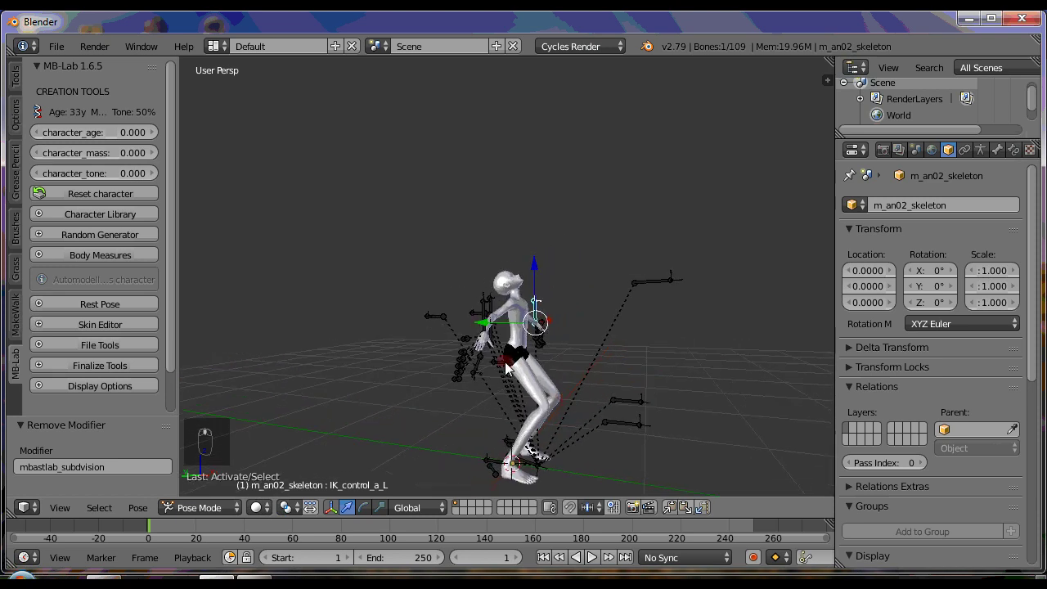
{"action": "left_click_drag", "start_coordinate": [506, 367], "coordinate": [534, 400]}
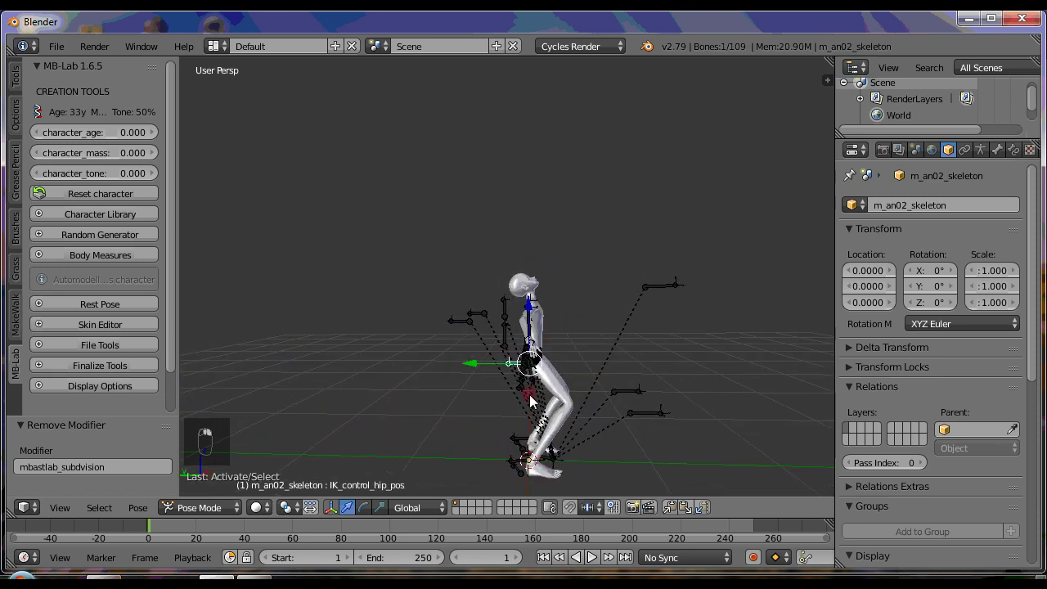
{"action": "left_click_drag", "start_coordinate": [486, 403], "coordinate": [526, 306]}
{"action": "left_click_drag", "start_coordinate": [526, 307], "coordinate": [522, 281]}
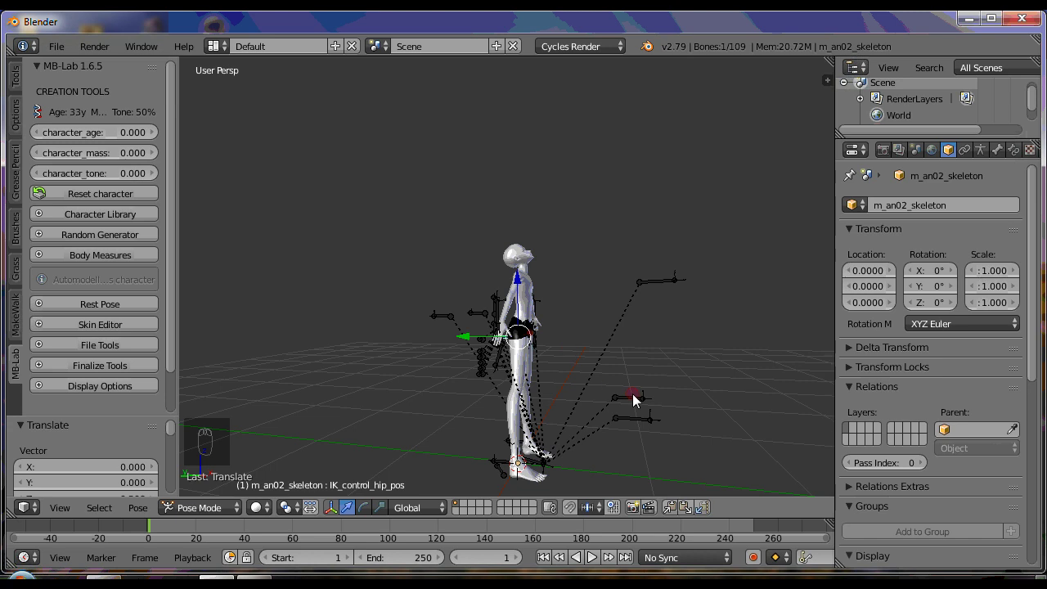
{"action": "key", "text": "KP_1"}
{"action": "left_click_drag", "start_coordinate": [549, 370], "coordinate": [596, 405]}
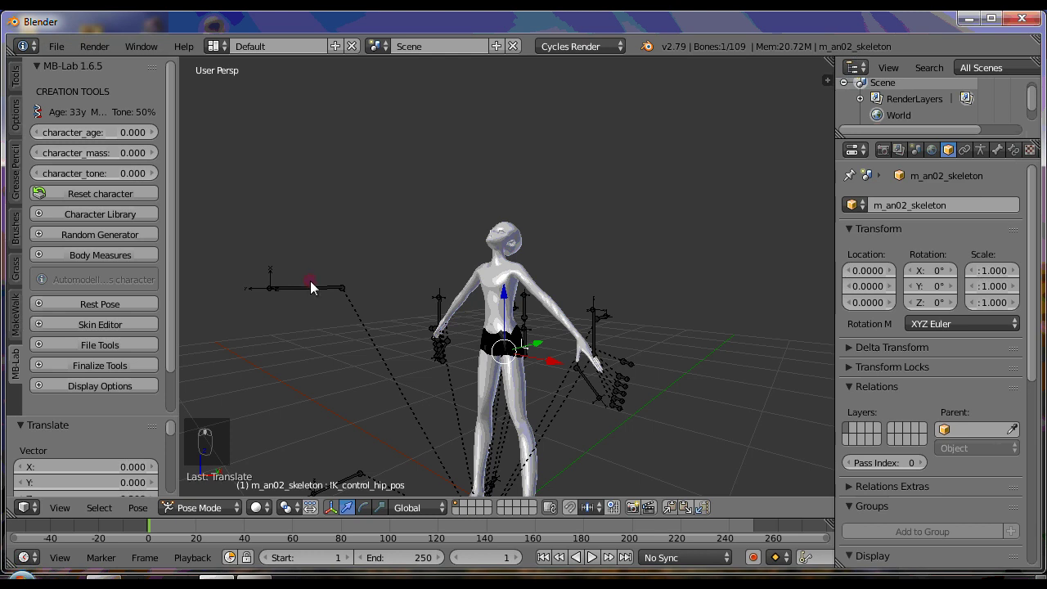
{"action": "left_click_drag", "start_coordinate": [313, 289], "coordinate": [349, 208]}
{"action": "left_click_drag", "start_coordinate": [347, 232], "coordinate": [354, 360]}
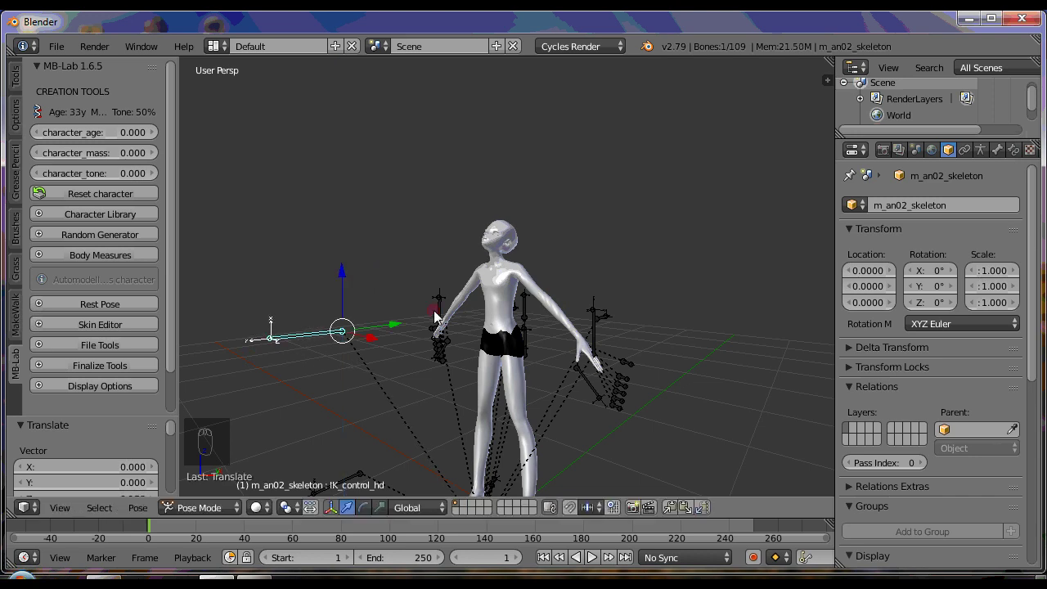
- Lower both hand controls beside the hips so the arms hang at the character's sides
{"action": "middle_click", "coordinate": [431, 335]}
{"action": "left_click_drag", "start_coordinate": [392, 310], "coordinate": [493, 308]}
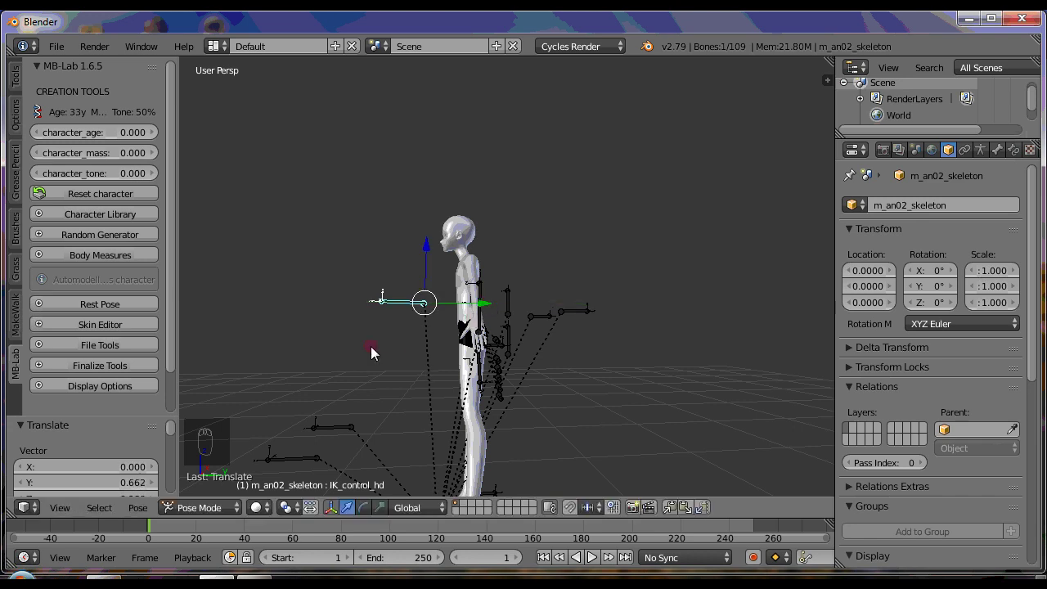
{"action": "left_click_drag", "start_coordinate": [439, 361], "coordinate": [518, 337]}
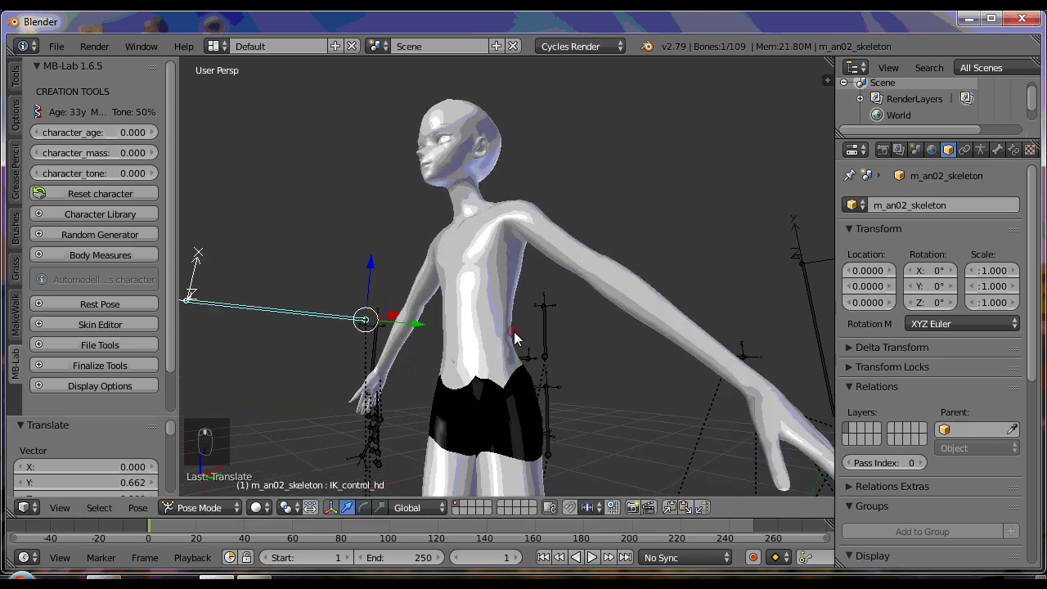
{"action": "middle_click", "coordinate": [530, 361]}
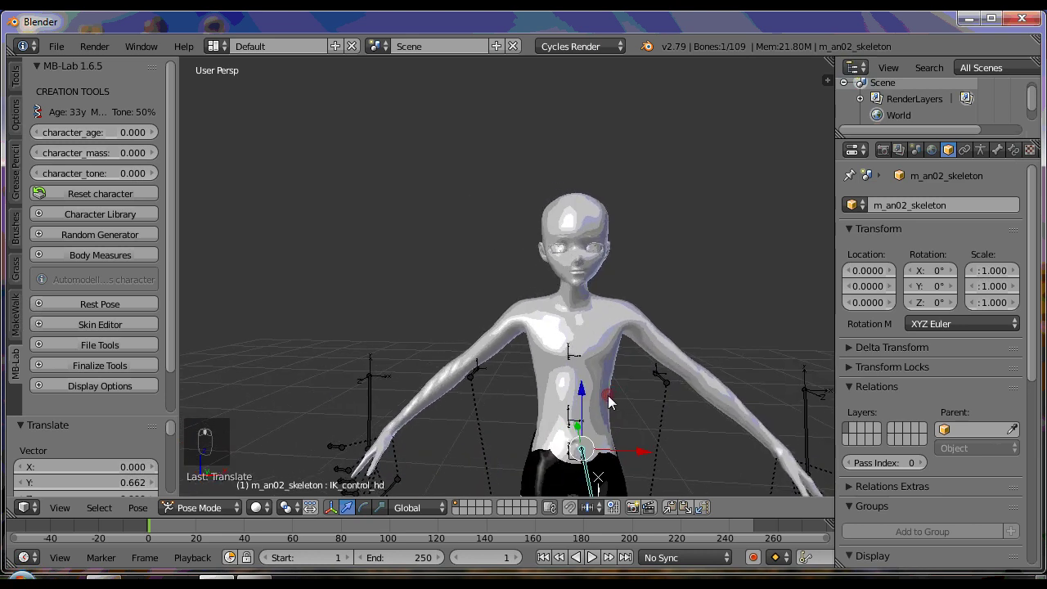
{"action": "left_click_drag", "start_coordinate": [429, 414], "coordinate": [468, 425]}
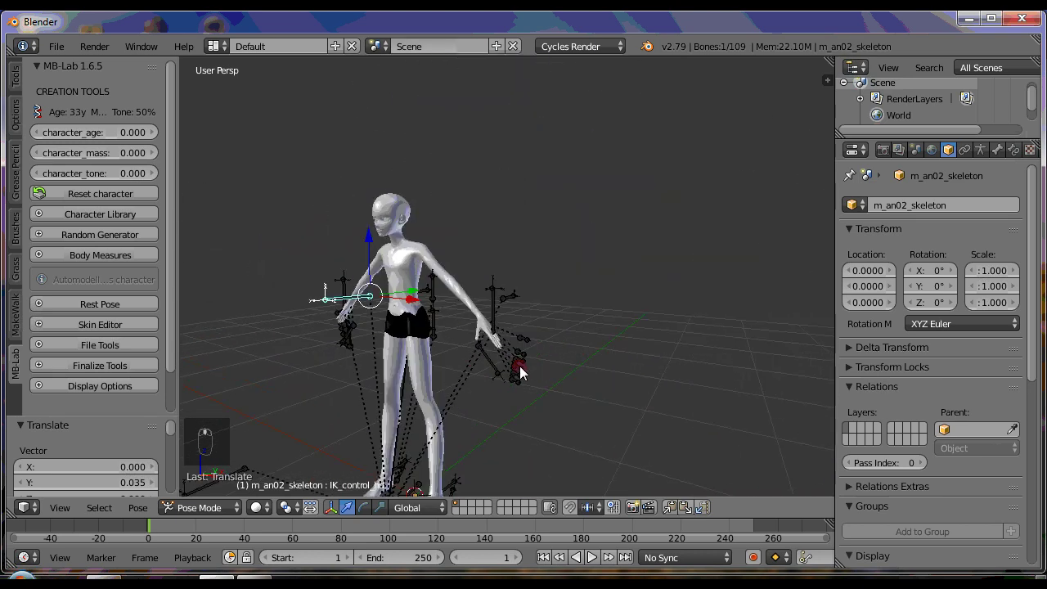
{"action": "left_click_drag", "start_coordinate": [578, 299], "coordinate": [518, 307]}
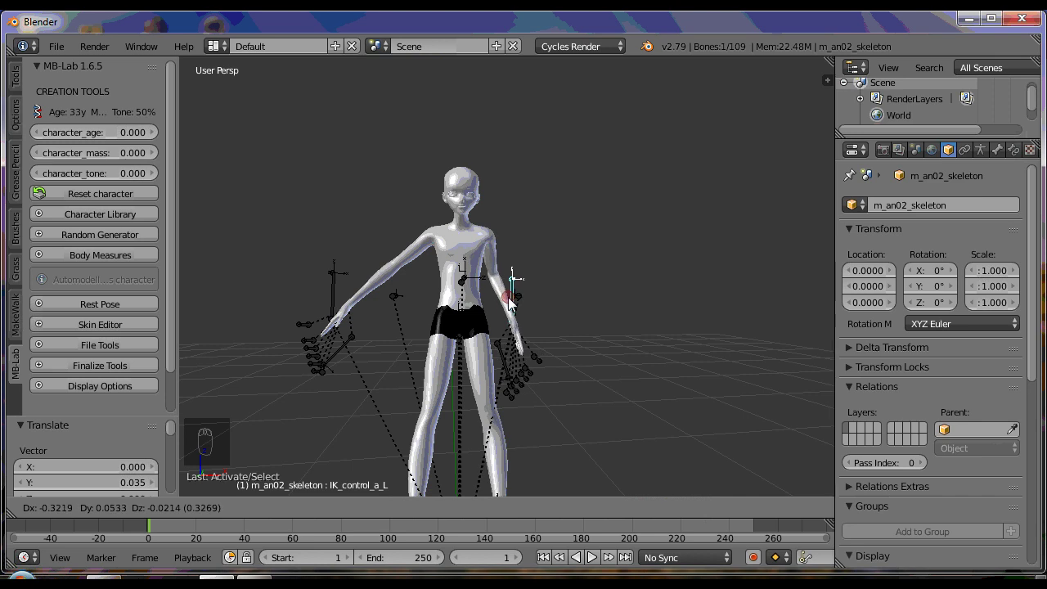
{"action": "left_click_drag", "start_coordinate": [344, 304], "coordinate": [416, 305]}
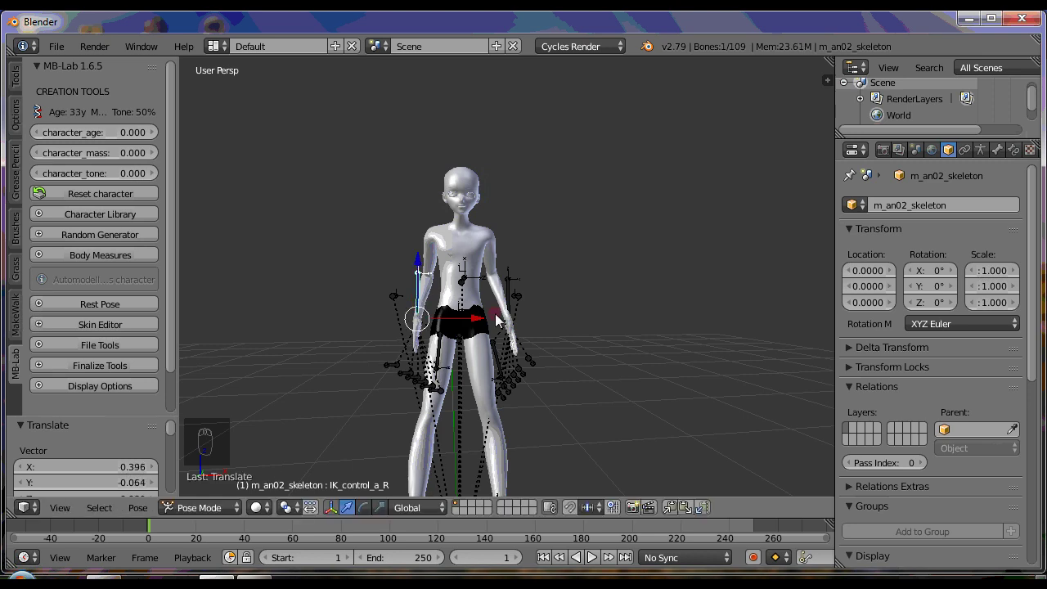
{"action": "left_click_drag", "start_coordinate": [485, 322], "coordinate": [595, 408]}
{"action": "left_click_drag", "start_coordinate": [595, 408], "coordinate": [393, 390]}
{"action": "left_click_drag", "start_coordinate": [401, 395], "coordinate": [527, 401]}
{"action": "middle_click", "coordinate": [544, 404]}
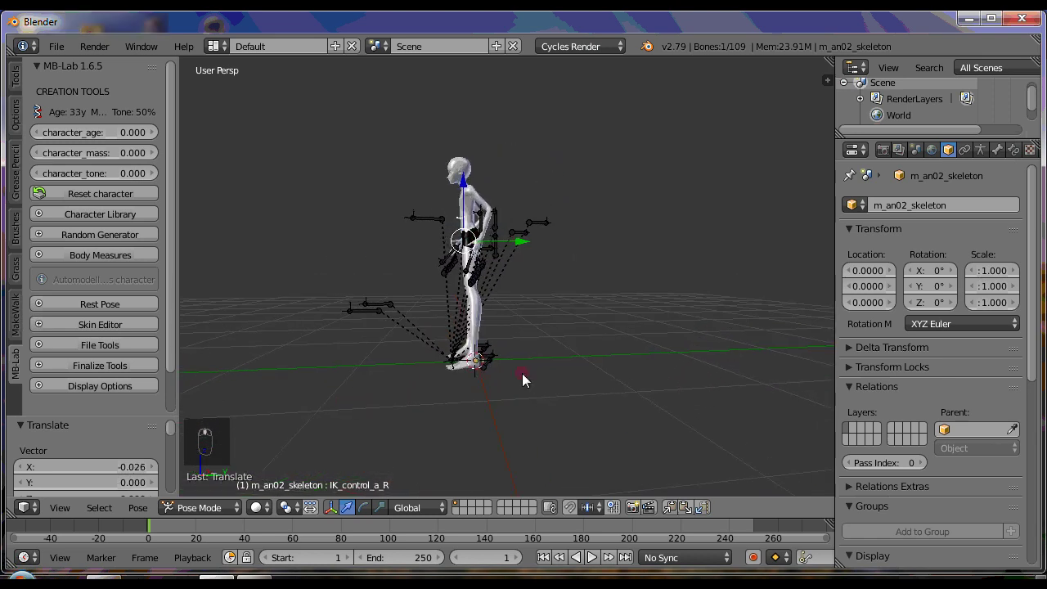
{"action": "middle_click", "coordinate": [540, 386]}
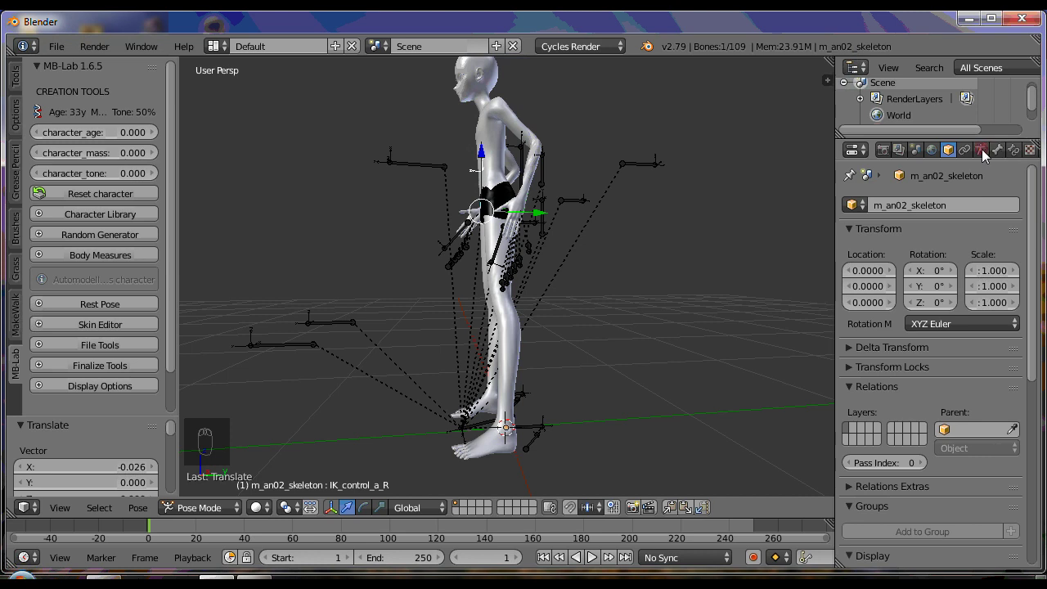
- Assign IK_control_hip_pos as the Torso bone in the Automatic Walk Cycle panel
{"action": "left_click_drag", "start_coordinate": [983, 154], "coordinate": [985, 320]}
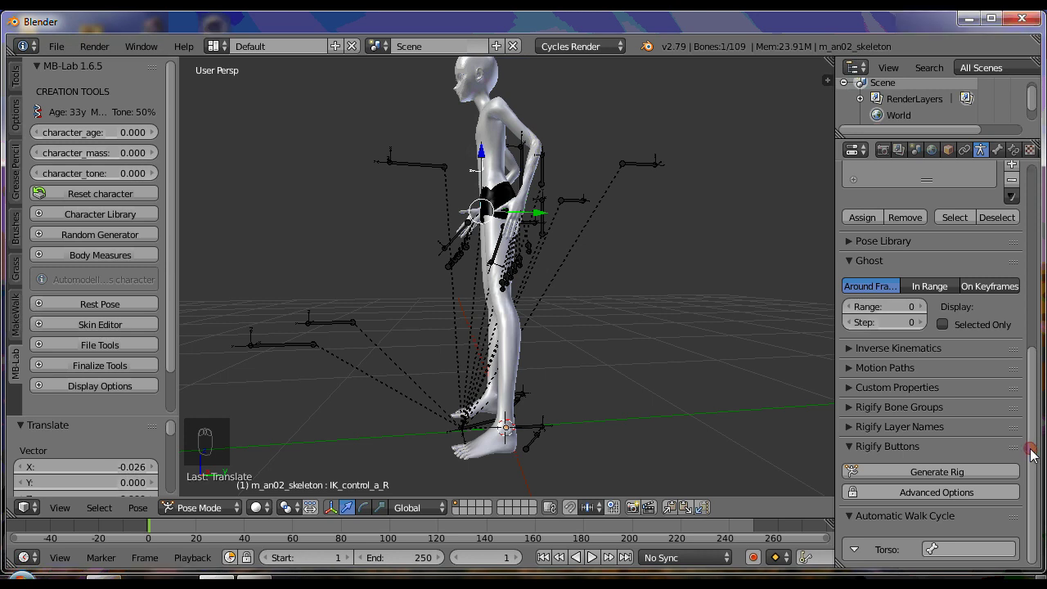
{"action": "left_click_drag", "start_coordinate": [1036, 500], "coordinate": [941, 512]}
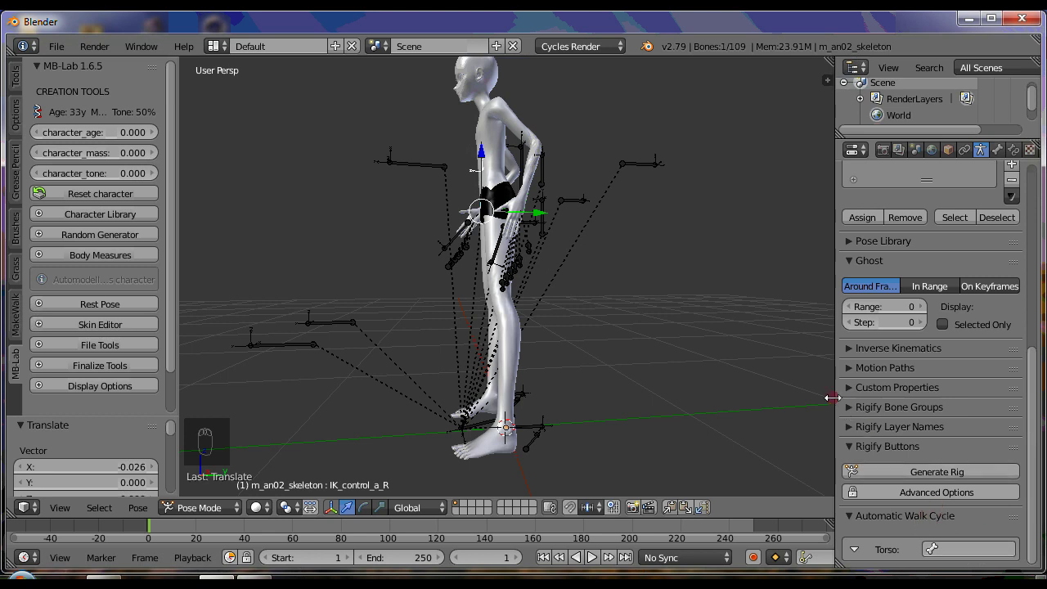
{"action": "left_click_drag", "start_coordinate": [842, 404], "coordinate": [910, 552]}
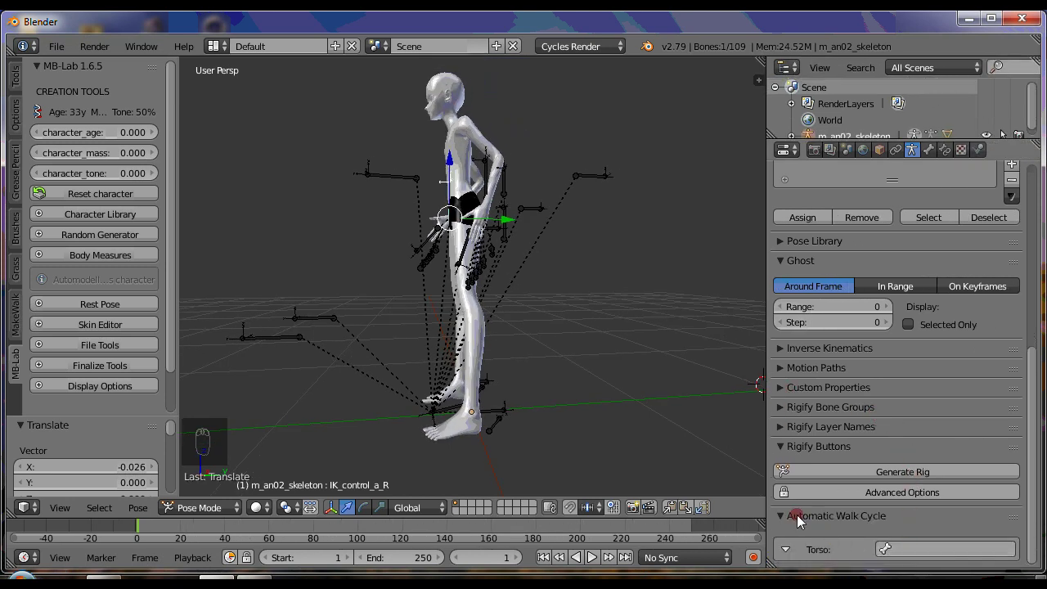
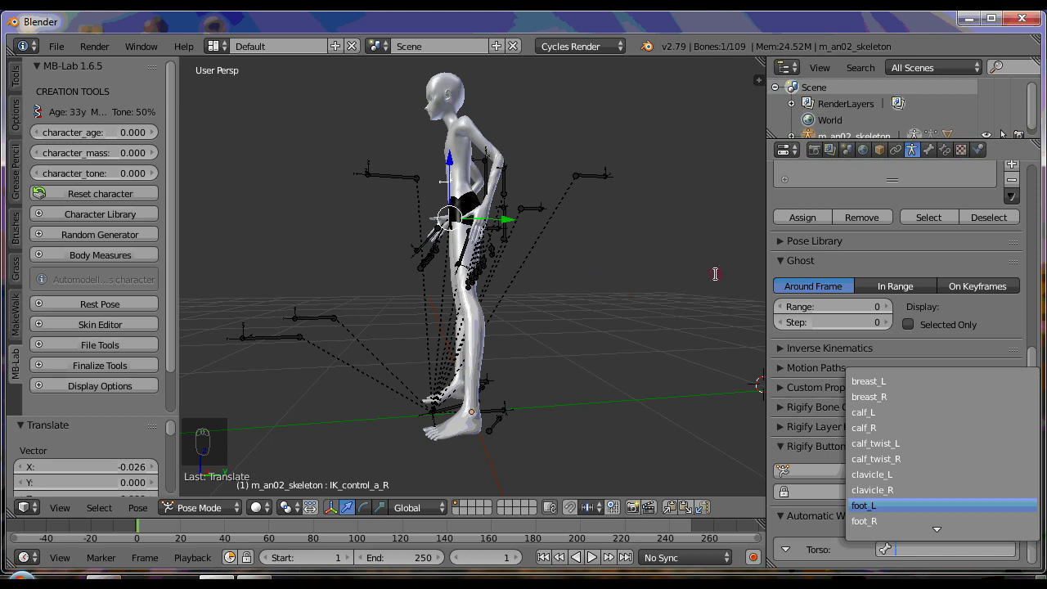
{"action": "left_click_drag", "start_coordinate": [765, 91], "coordinate": [712, 191]}
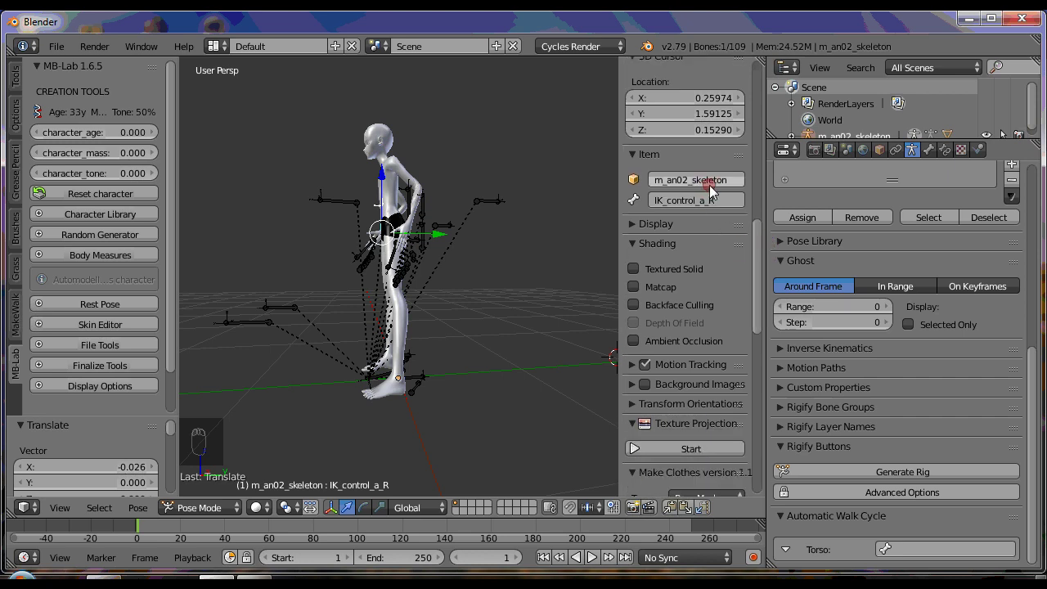
{"action": "left_click_drag", "start_coordinate": [439, 295], "coordinate": [424, 323]}
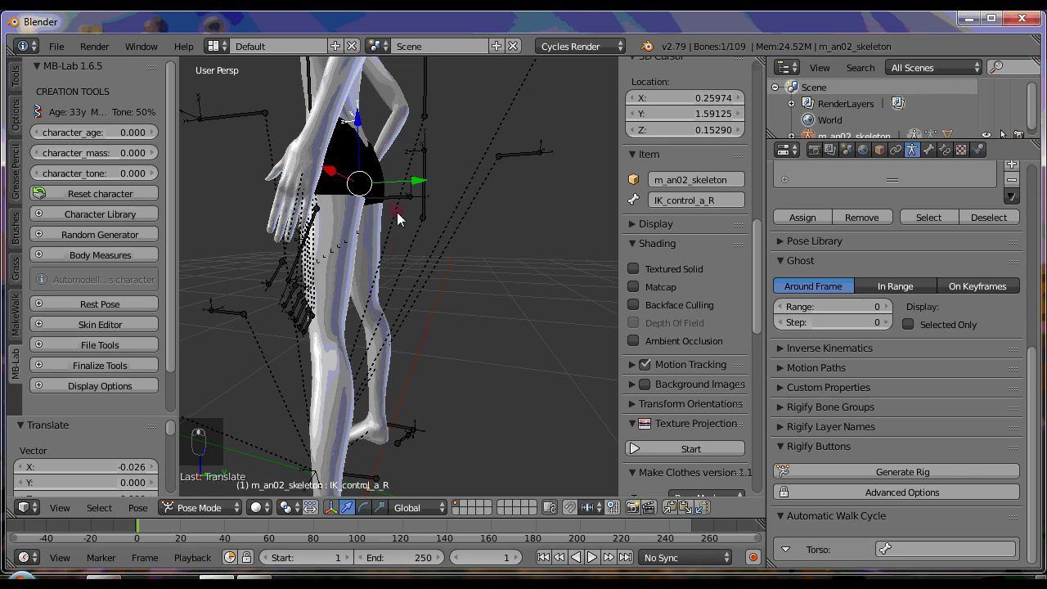
{"action": "left_click_drag", "start_coordinate": [396, 200], "coordinate": [725, 211]}
{"action": "left_click_drag", "start_coordinate": [717, 200], "coordinate": [699, 199]}
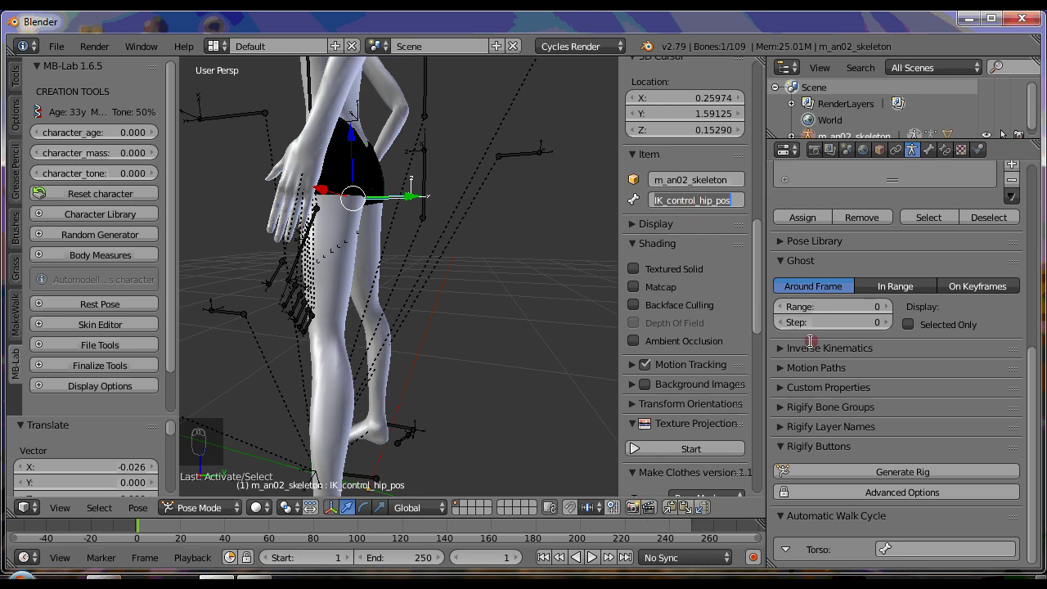
- Set Forward to -Y and Up to Z, then bring up the L_Foot bone list
{"action": "left_click_drag", "start_coordinate": [933, 561], "coordinate": [927, 547]}
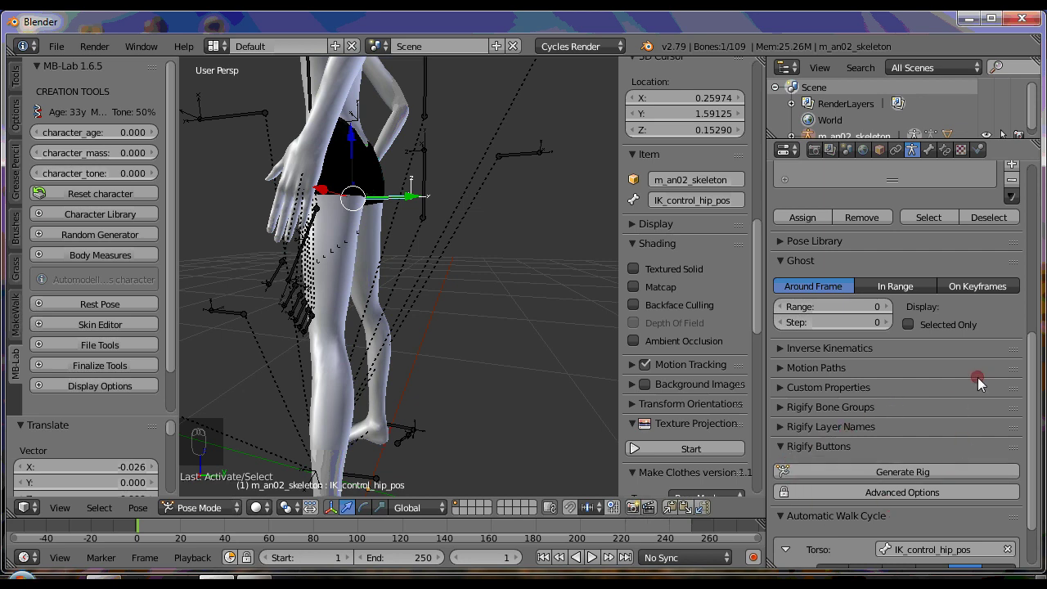
{"action": "left_click_drag", "start_coordinate": [1037, 399], "coordinate": [971, 543]}
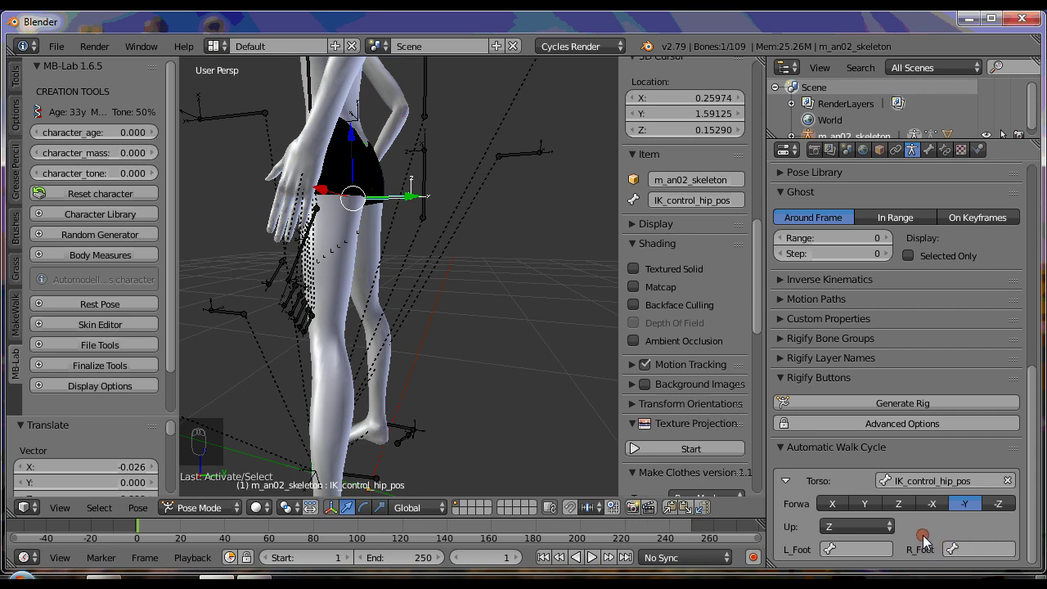
{"action": "middle_click", "coordinate": [398, 312]}
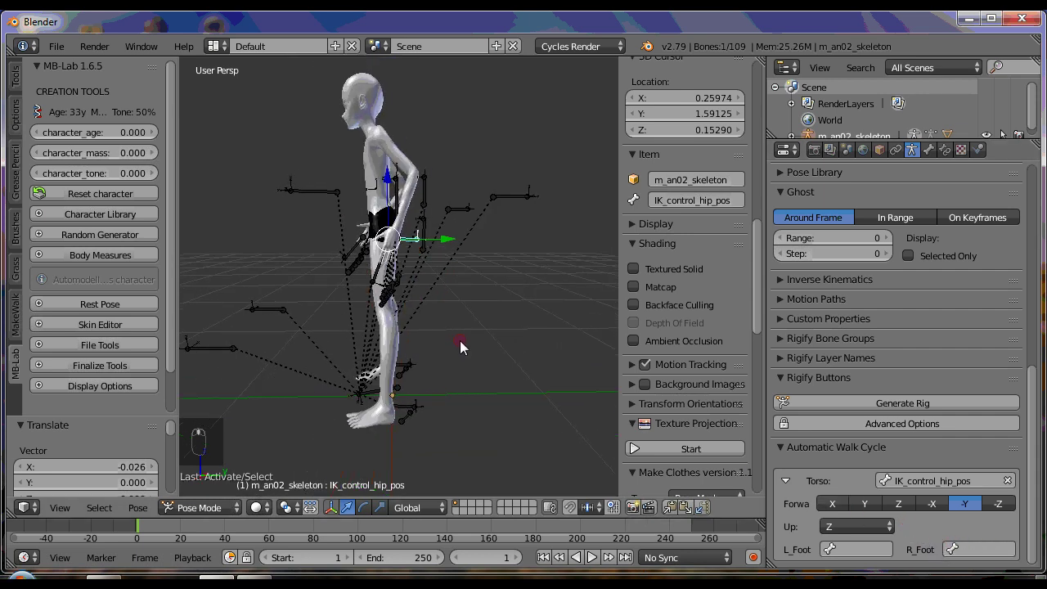
{"action": "left_click_drag", "start_coordinate": [465, 344], "coordinate": [390, 336]}
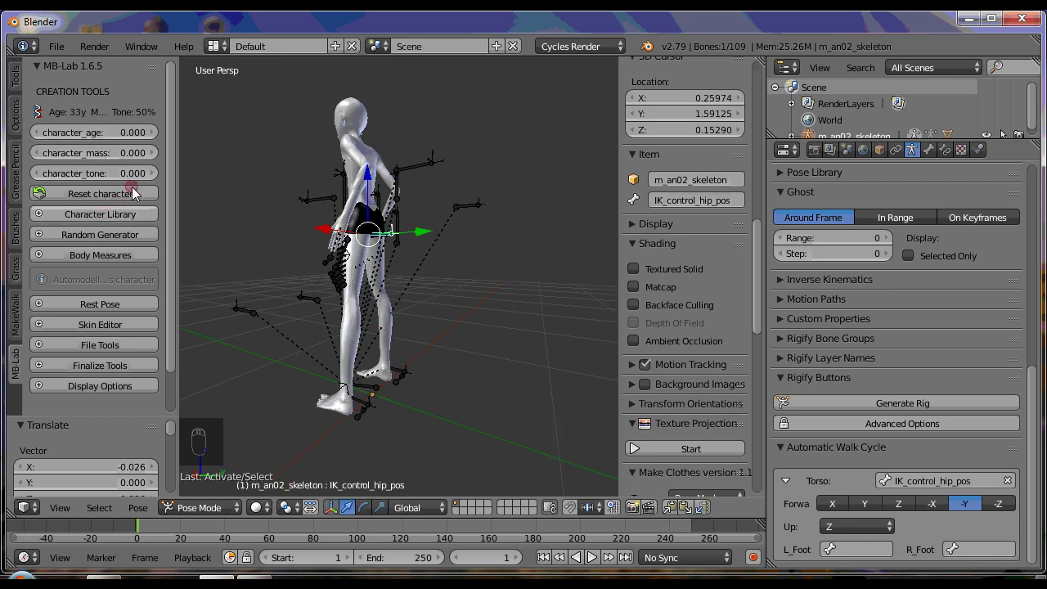
{"action": "left_click_drag", "start_coordinate": [879, 538], "coordinate": [933, 545]}
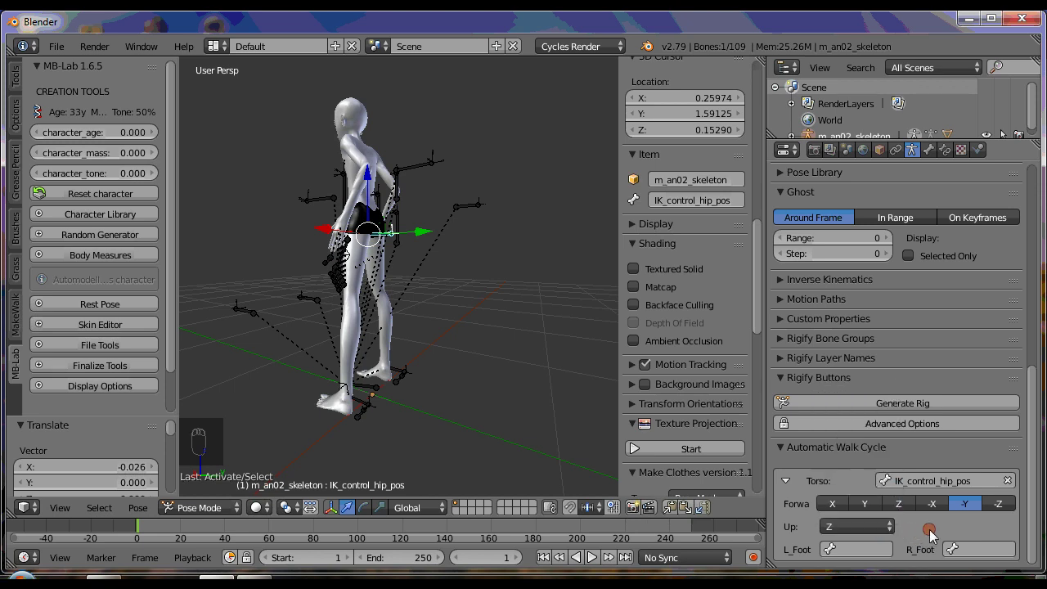
{"action": "left_click_drag", "start_coordinate": [936, 531], "coordinate": [874, 561]}
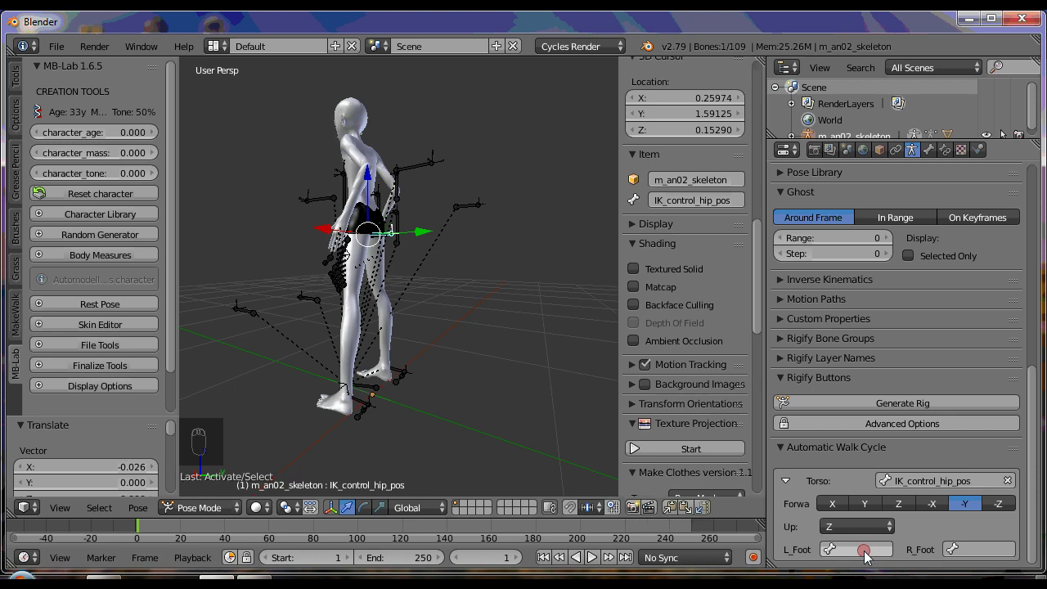
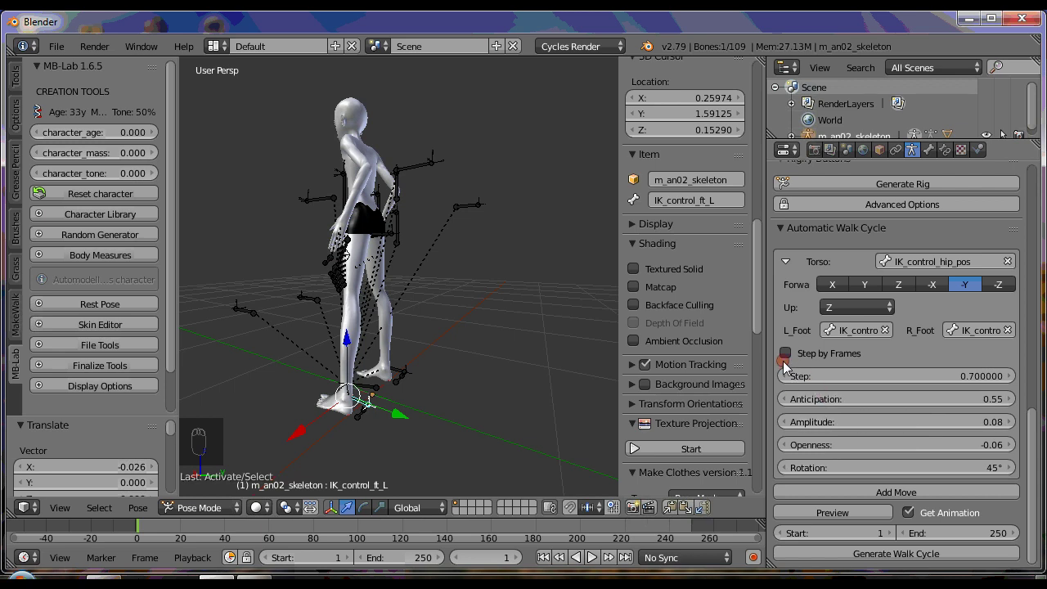
- Orbit the view to a side profile of the character for the walk preview
{"action": "left_click_drag", "start_coordinate": [796, 356], "coordinate": [350, 426]}
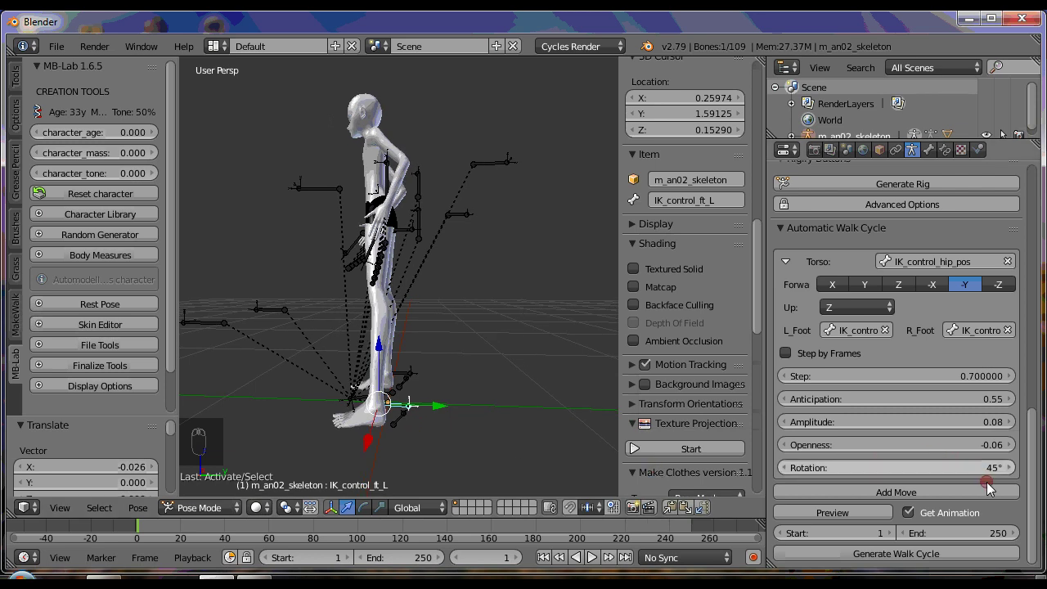
- Start timeline playback of the previewed walk cycle, viewed from the side
{"action": "left_click_drag", "start_coordinate": [847, 517], "coordinate": [891, 544]}
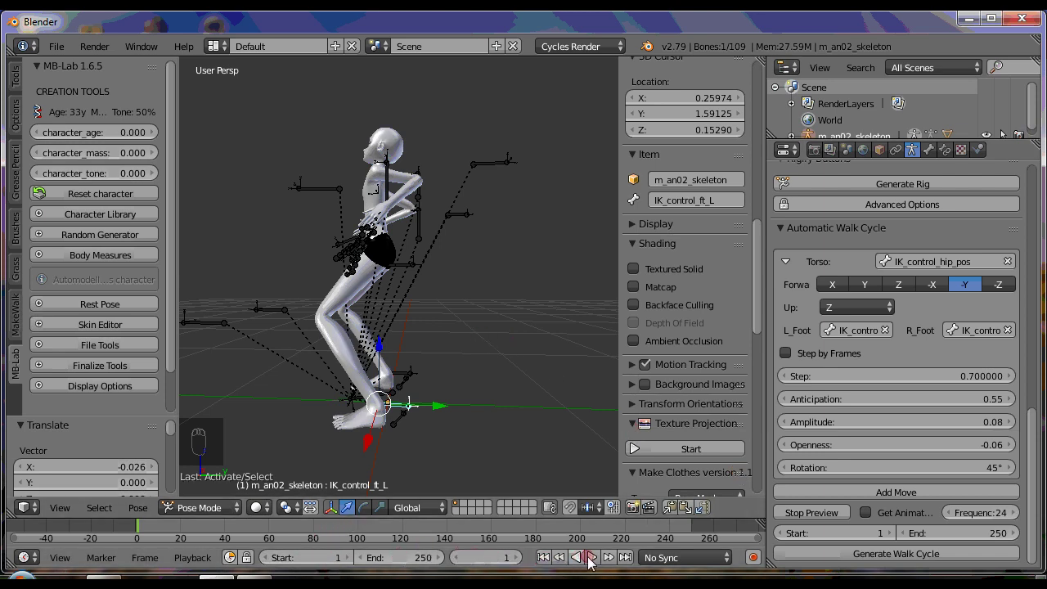
{"action": "left_click_drag", "start_coordinate": [598, 561], "coordinate": [471, 393]}
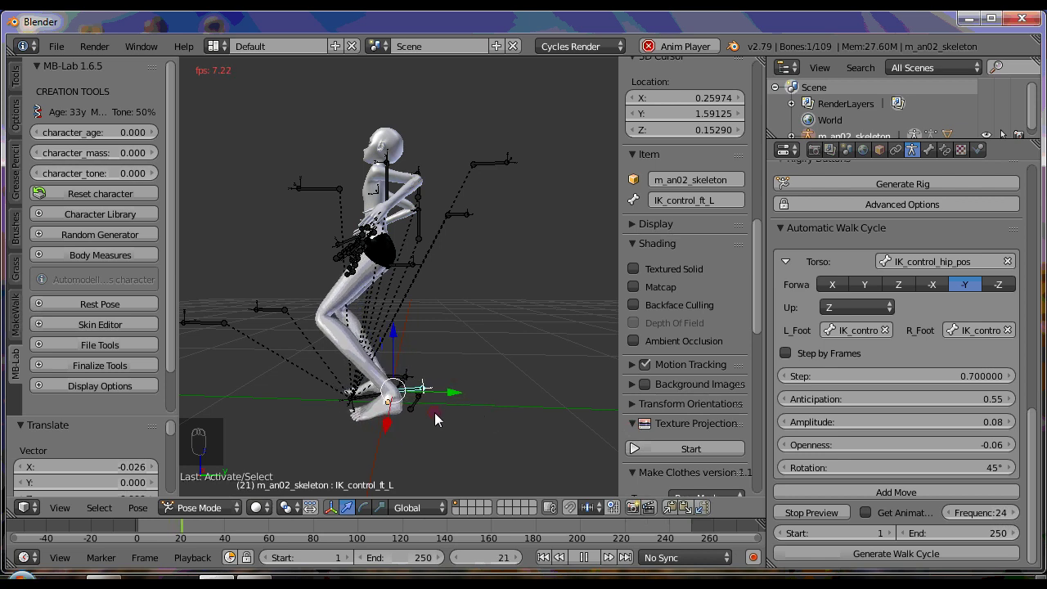
{"action": "key", "text": "KP_3"}
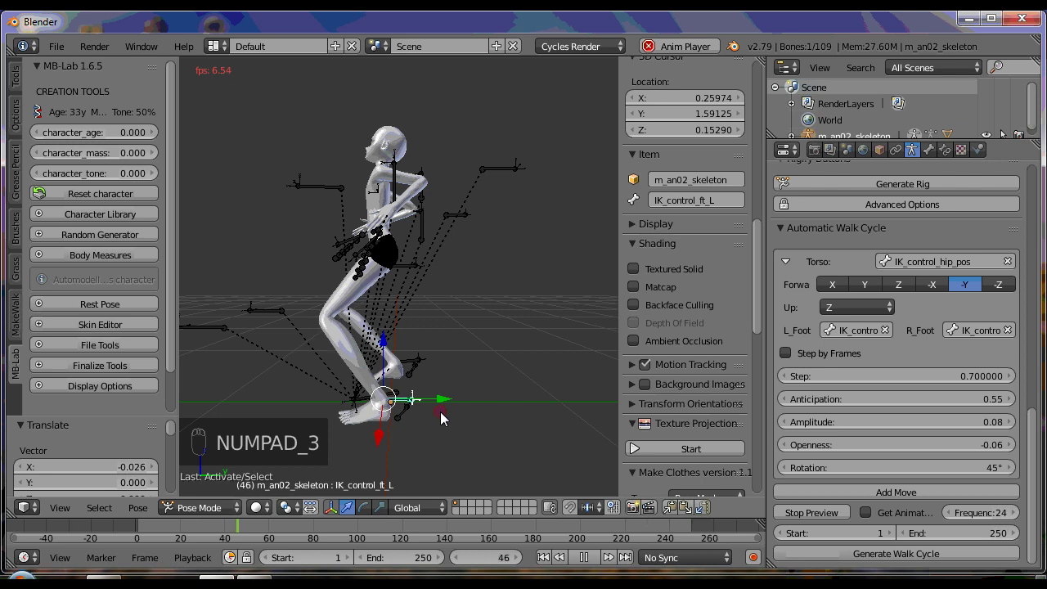
{"action": "key", "text": "KP_5"}
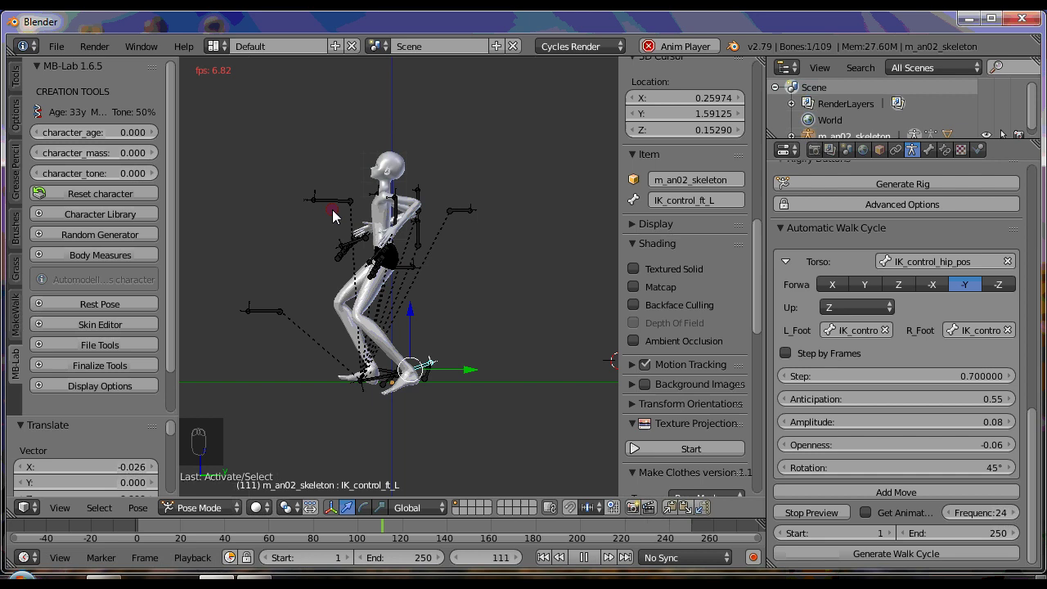
- Select the head and other control bones and move them while the walk plays, orbiting around the character
{"action": "left_click_drag", "start_coordinate": [327, 202], "coordinate": [534, 265]}
{"action": "right_click", "coordinate": [483, 116]}
{"action": "left_click_drag", "start_coordinate": [366, 302], "coordinate": [266, 188]}
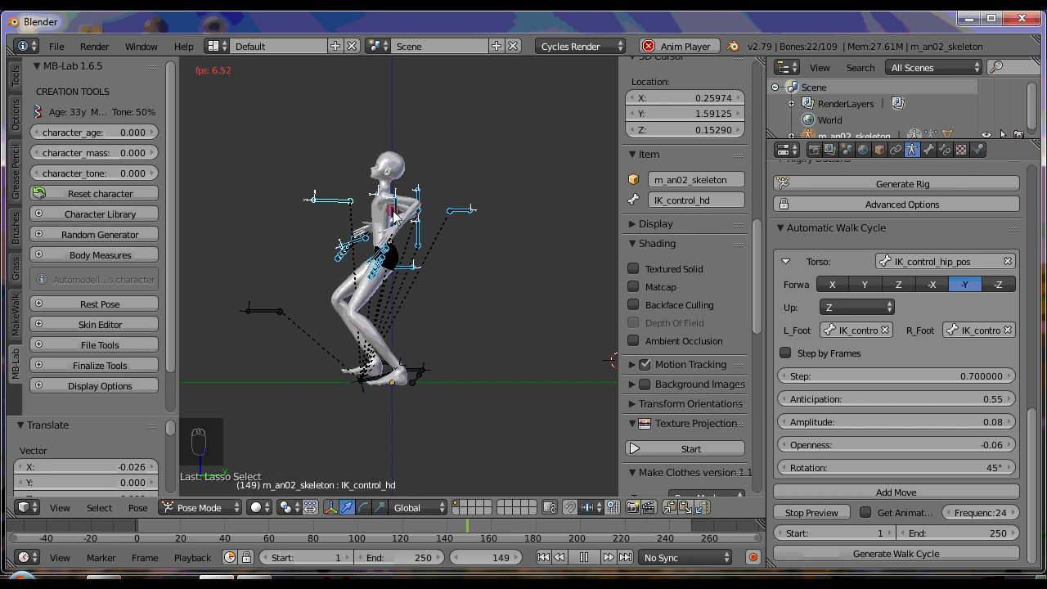
{"action": "key", "text": "g"}
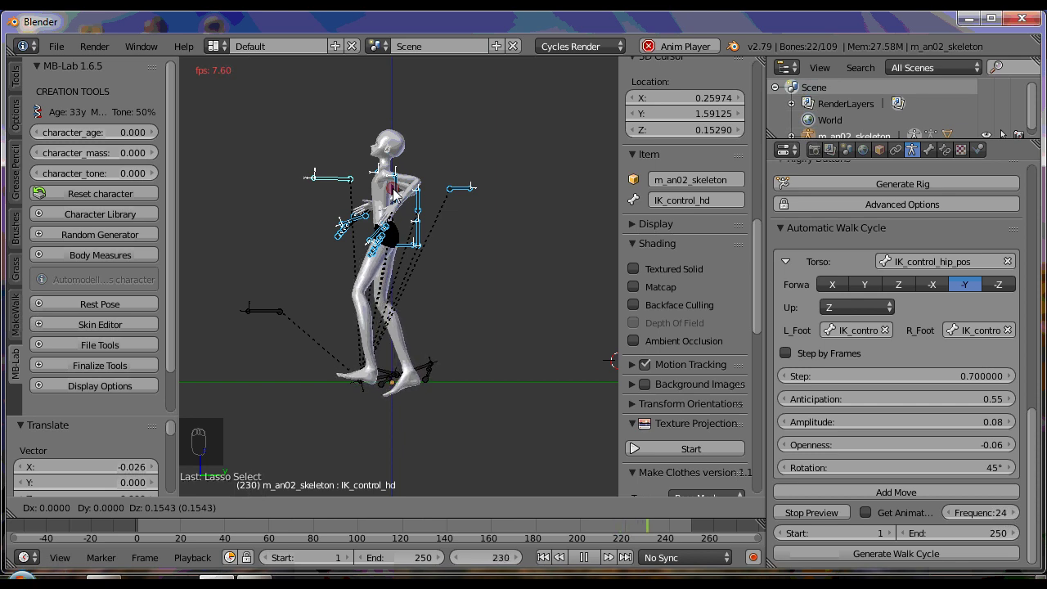
{"action": "left_click_drag", "start_coordinate": [398, 195], "coordinate": [753, 494]}
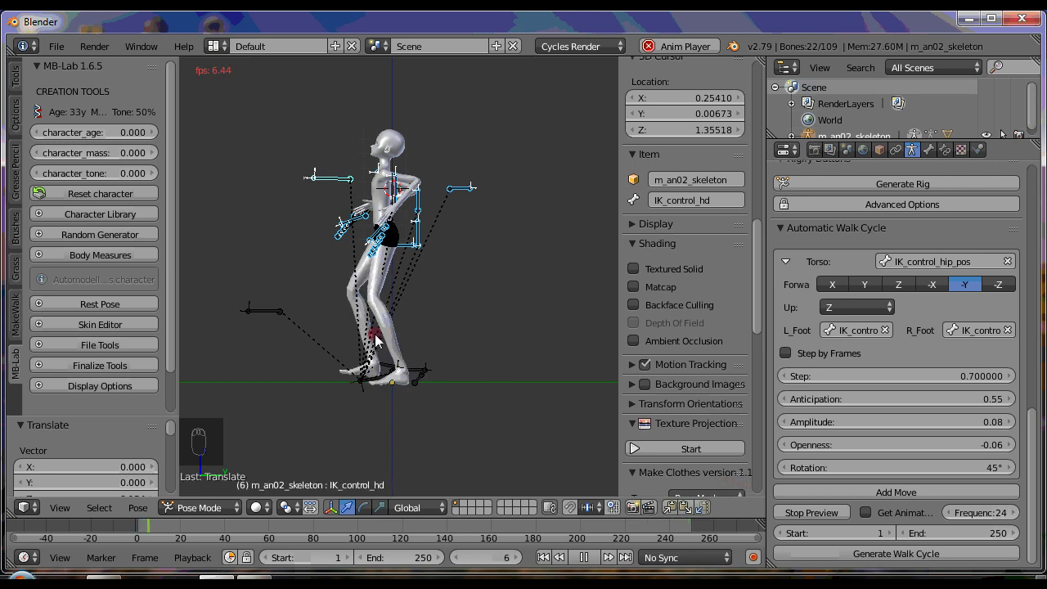
{"action": "left_click_drag", "start_coordinate": [336, 286], "coordinate": [448, 307]}
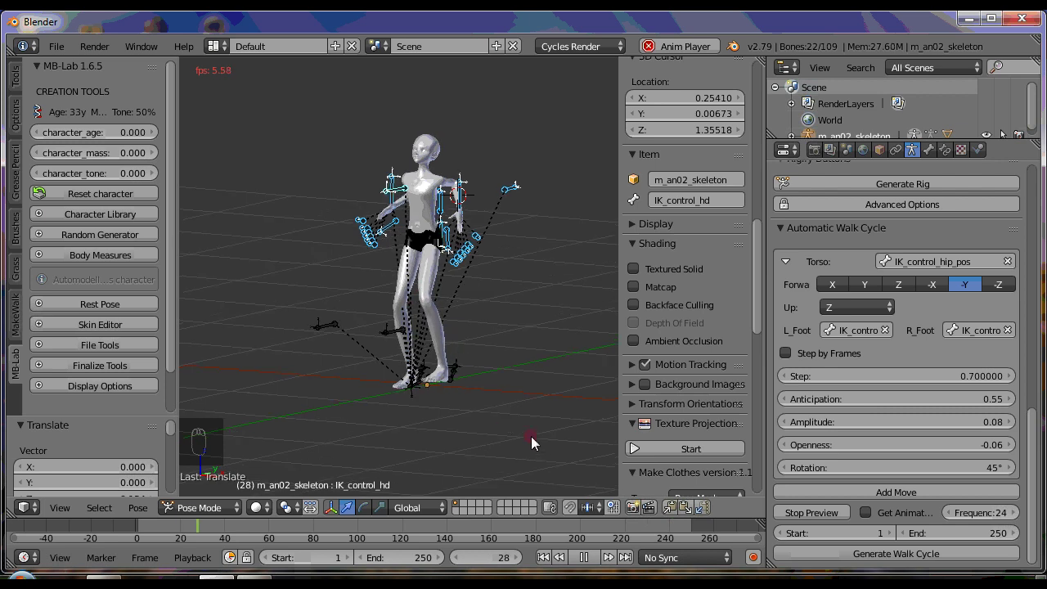
{"action": "middle_click", "coordinate": [510, 428]}
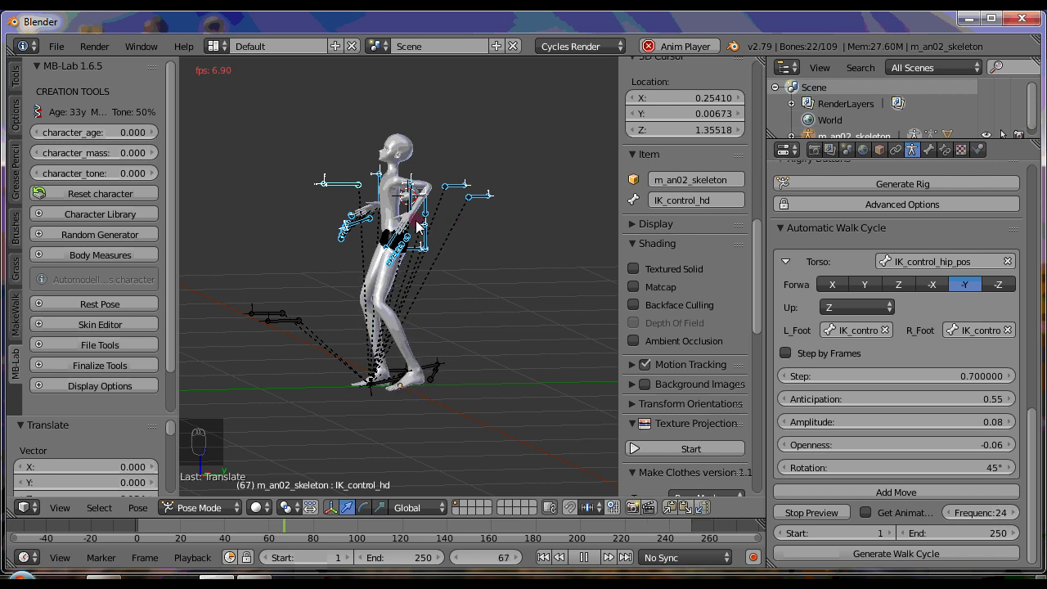
{"action": "left_click_drag", "start_coordinate": [418, 207], "coordinate": [438, 269]}
{"action": "middle_click", "coordinate": [437, 269]}
{"action": "left_click_drag", "start_coordinate": [1034, 407], "coordinate": [1041, 435]}
{"action": "left_click_drag", "start_coordinate": [1040, 434], "coordinate": [1033, 503]}
- Add a walk-cycle move using IK_control_a_L and start dragging that arm control in front view
{"action": "left_click", "coordinate": [910, 502]}
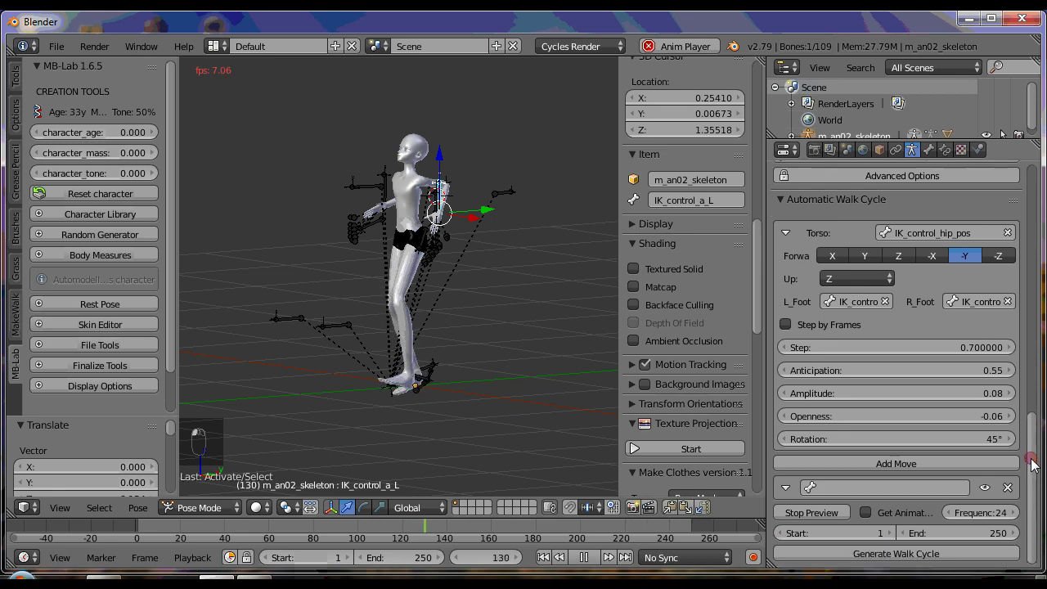
{"action": "left_click", "coordinate": [862, 499]}
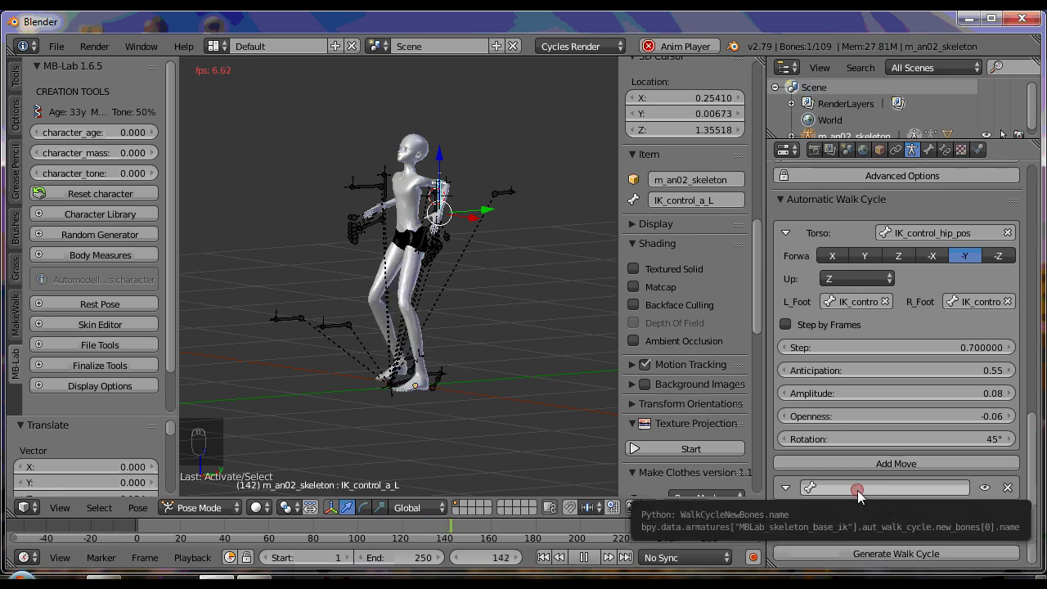
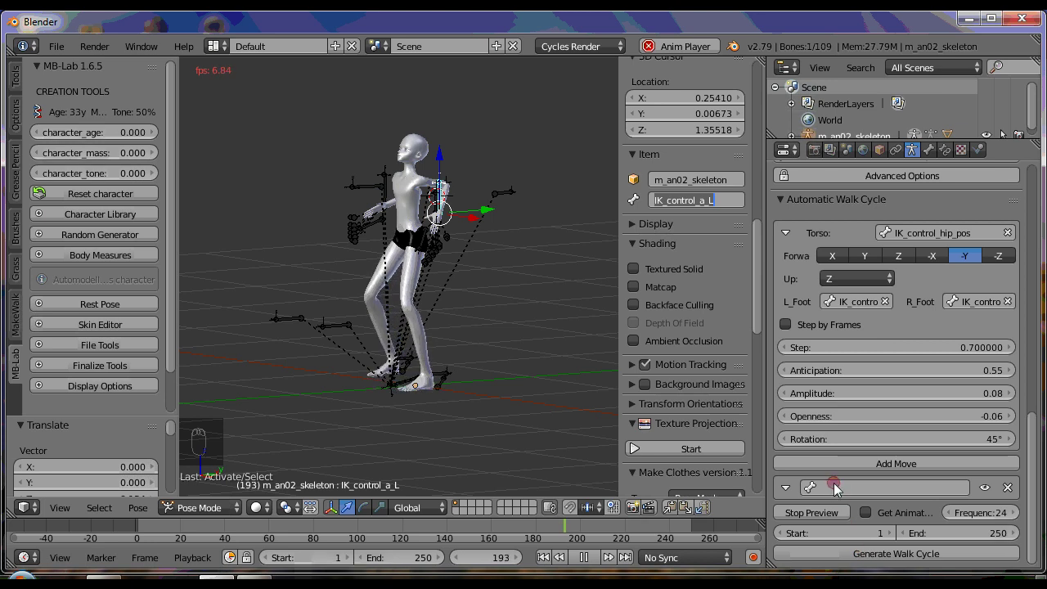
{"action": "left_click_drag", "start_coordinate": [835, 484], "coordinate": [835, 483]}
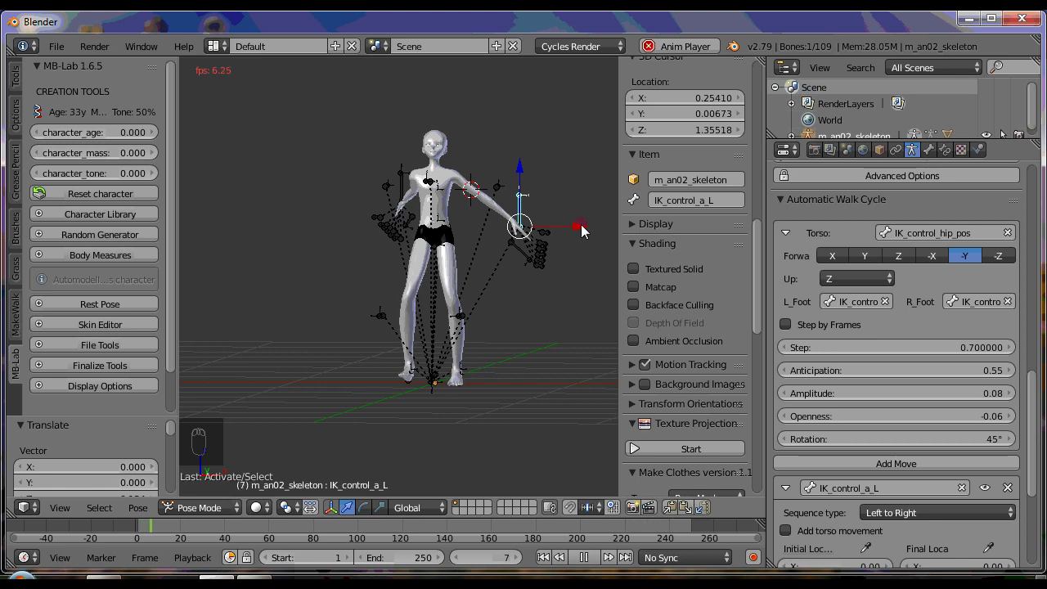
{"action": "left_click_drag", "start_coordinate": [560, 566], "coordinate": [539, 322]}
{"action": "key", "text": "KP_1"}
{"action": "key", "text": "g"}
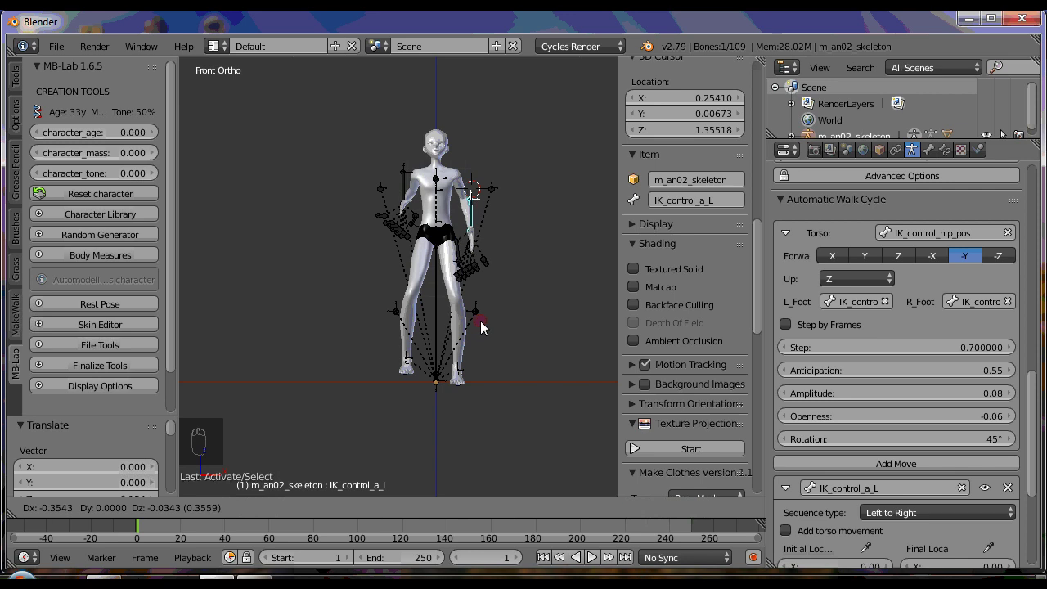
- Record the left-arm move's initial and final locations with the eyedroppers, regenerate and play the walk
{"action": "left_click_drag", "start_coordinate": [495, 332], "coordinate": [322, 327]}
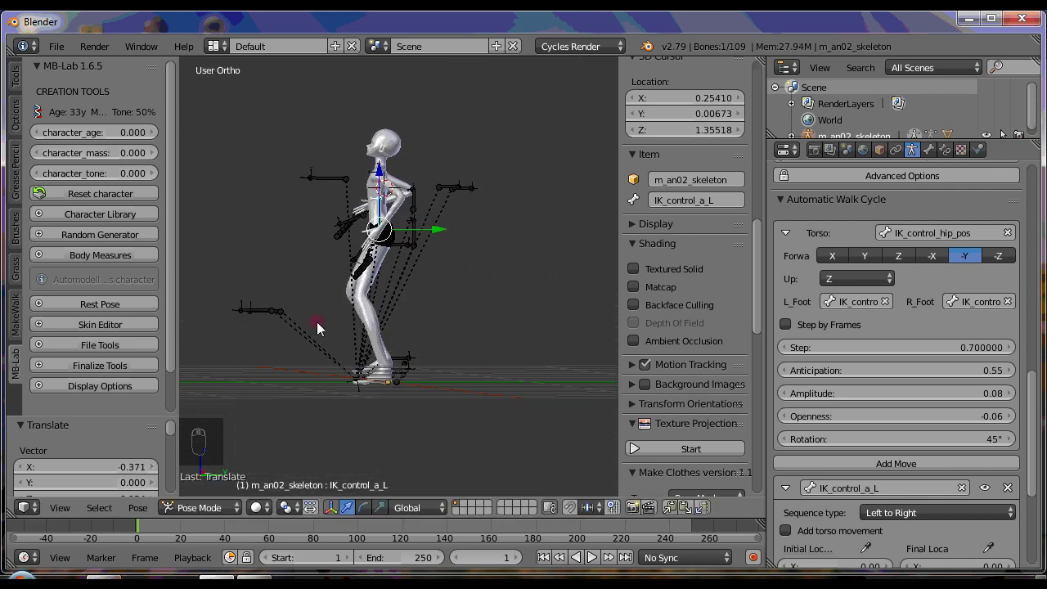
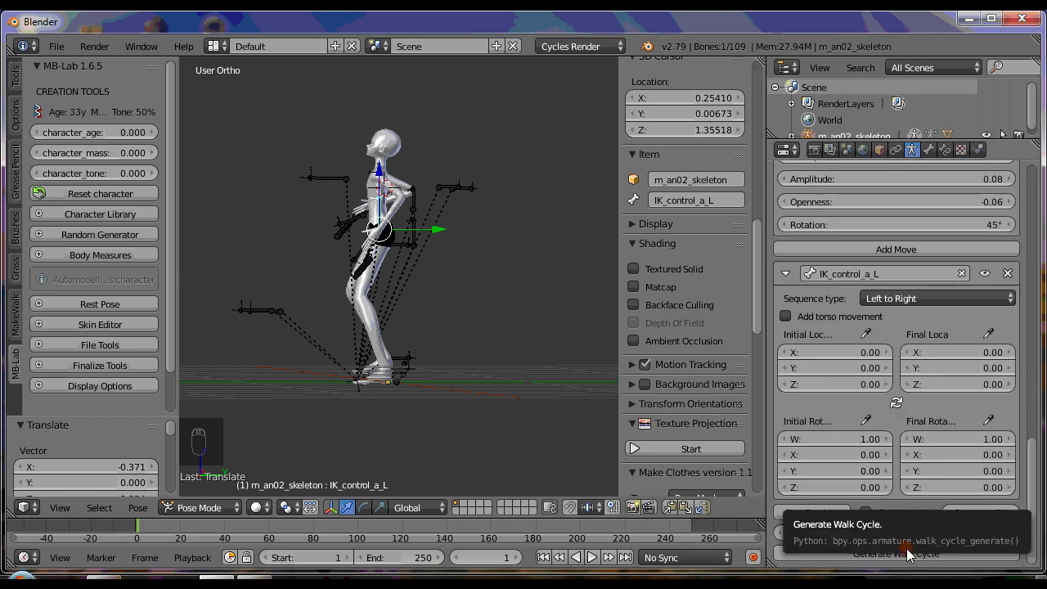
{"action": "left_click", "coordinate": [1039, 519]}
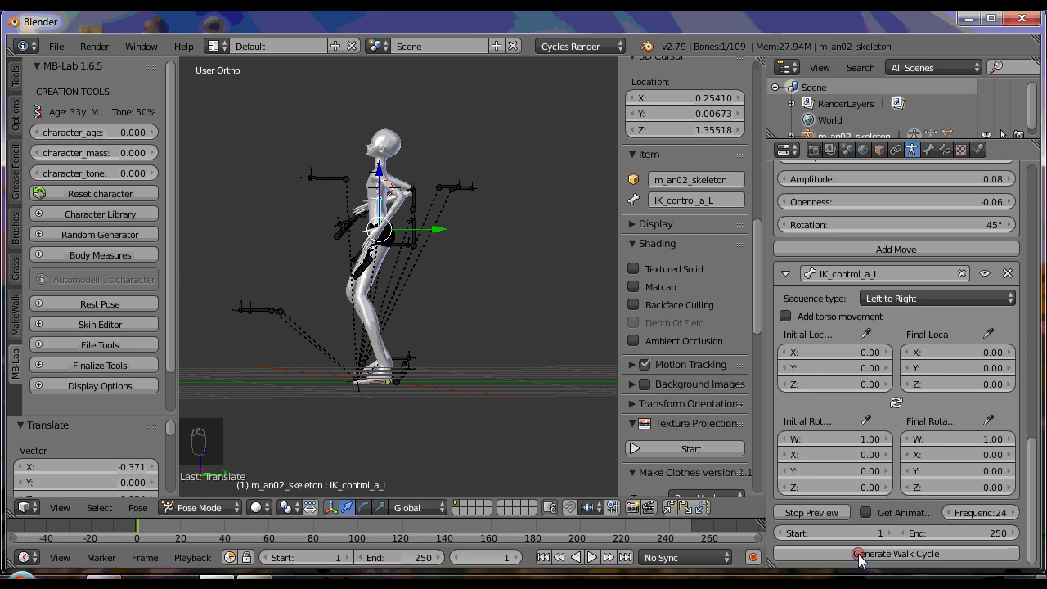
{"action": "key", "text": "g"}
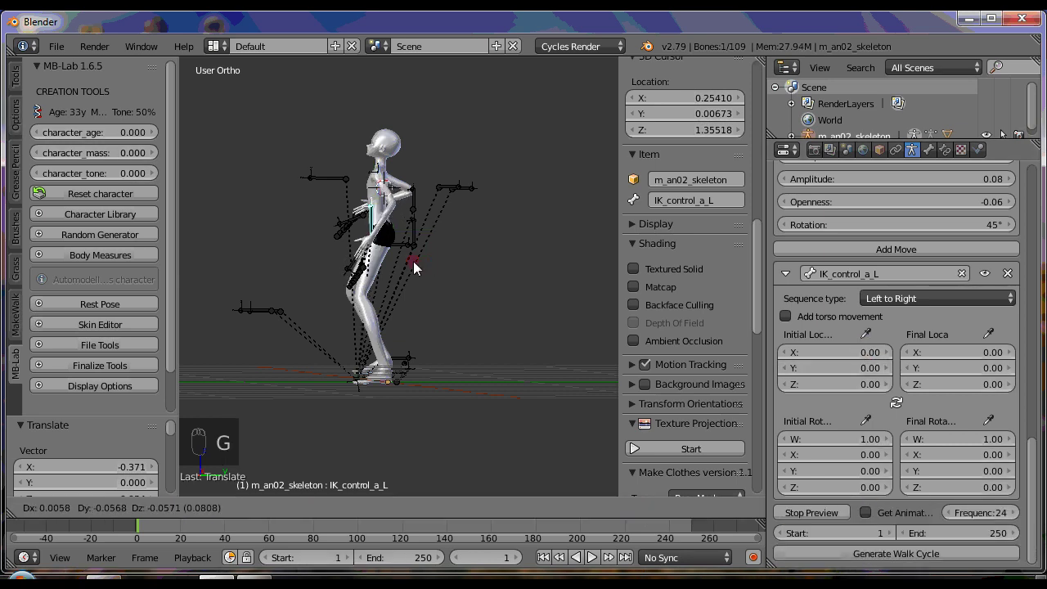
{"action": "left_click", "coordinate": [892, 431]}
{"action": "left_click", "coordinate": [874, 419]}
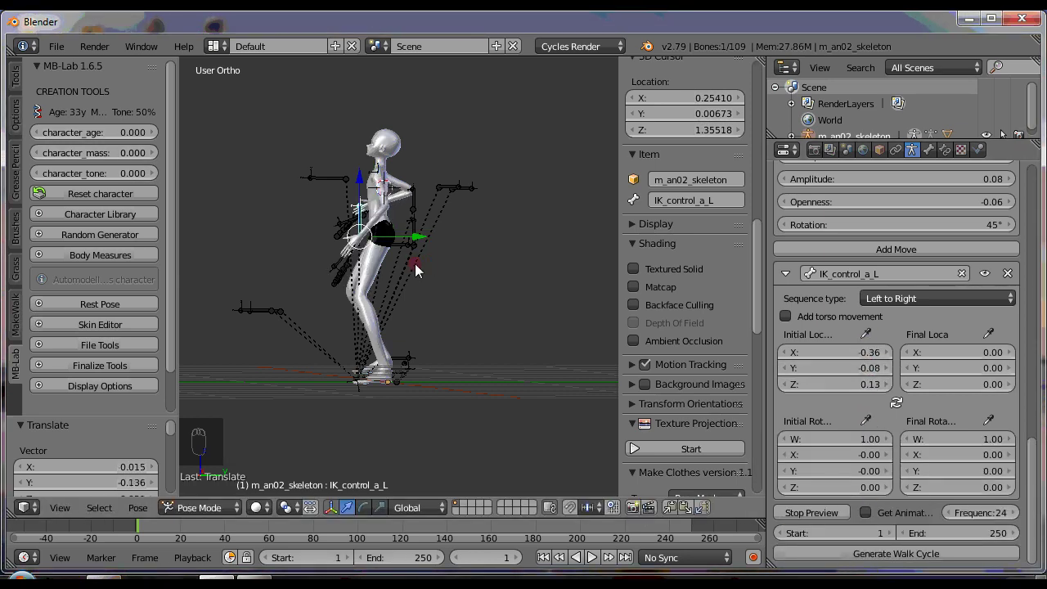
{"action": "key", "text": "g"}
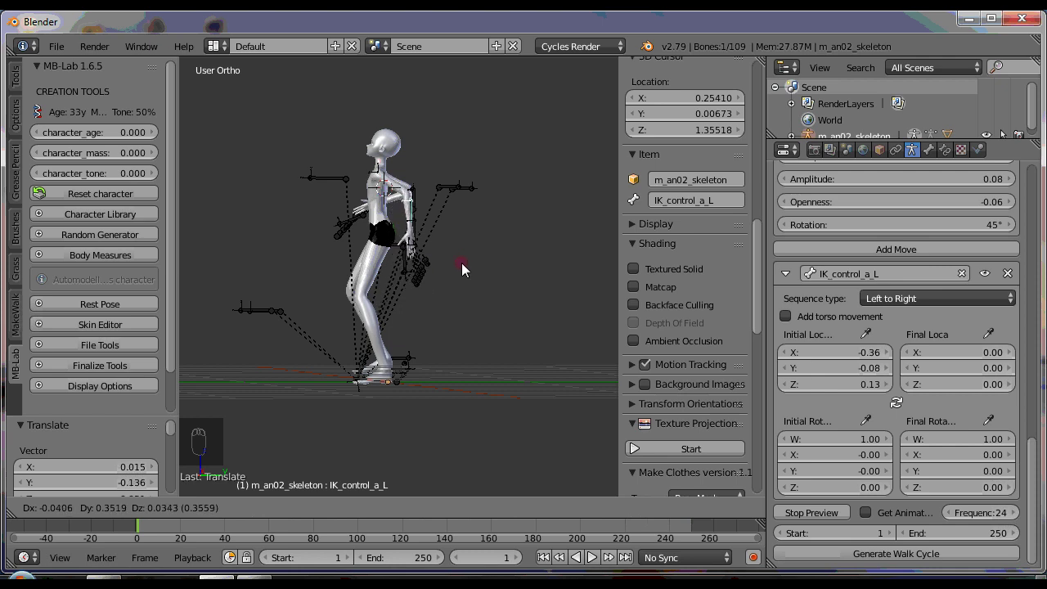
{"action": "left_click_drag", "start_coordinate": [465, 273], "coordinate": [368, 530]}
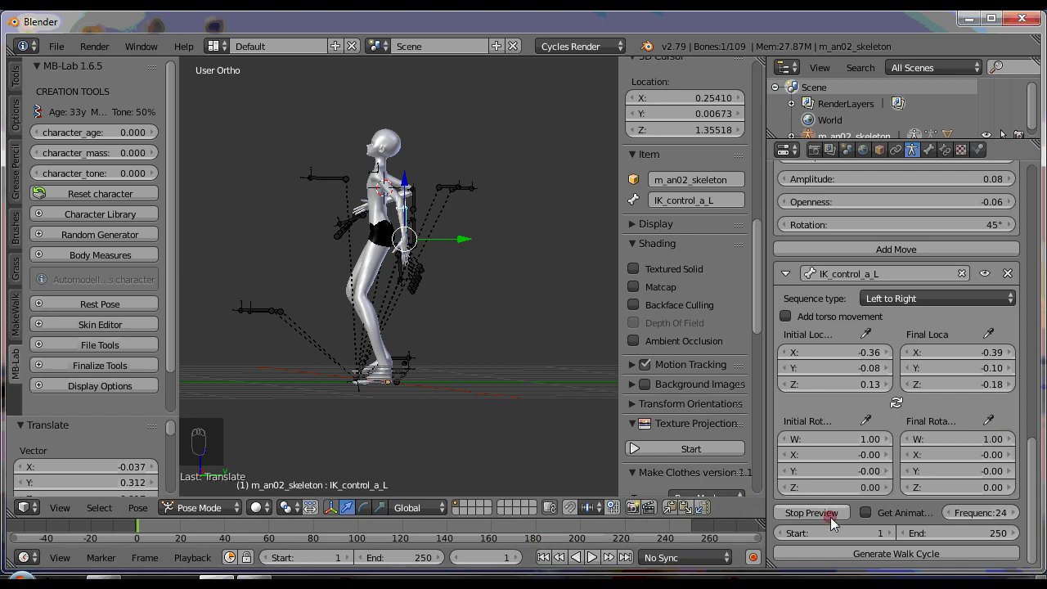
{"action": "left_click_drag", "start_coordinate": [545, 568], "coordinate": [594, 561]}
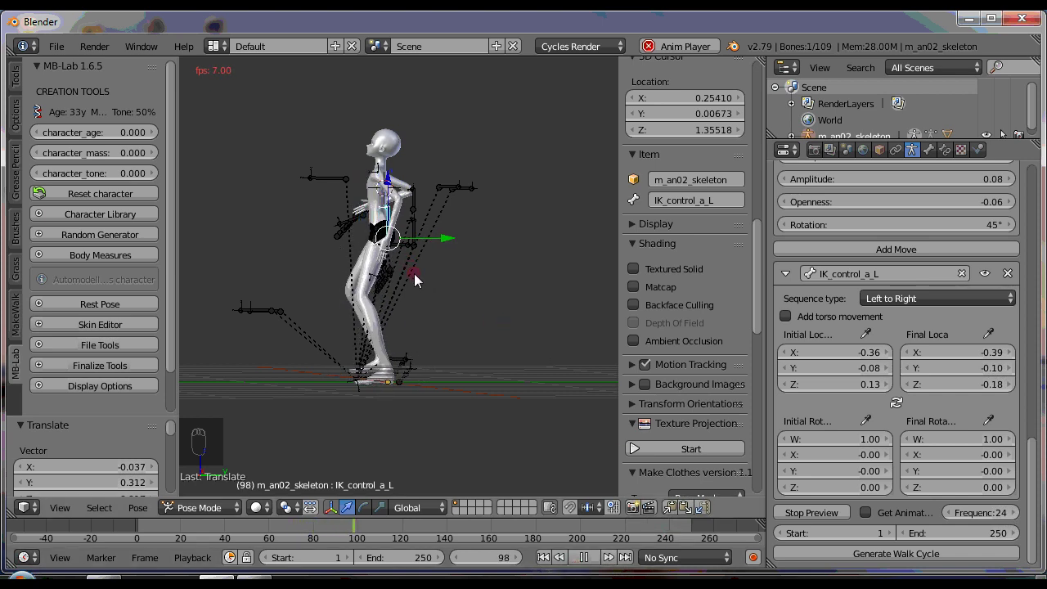
- Stop the walk preview and scrub the timeline to hold the character mid-stride
{"action": "key", "text": "space"}
{"action": "left_click_drag", "start_coordinate": [467, 327], "coordinate": [601, 297]}
{"action": "key", "text": "space"}
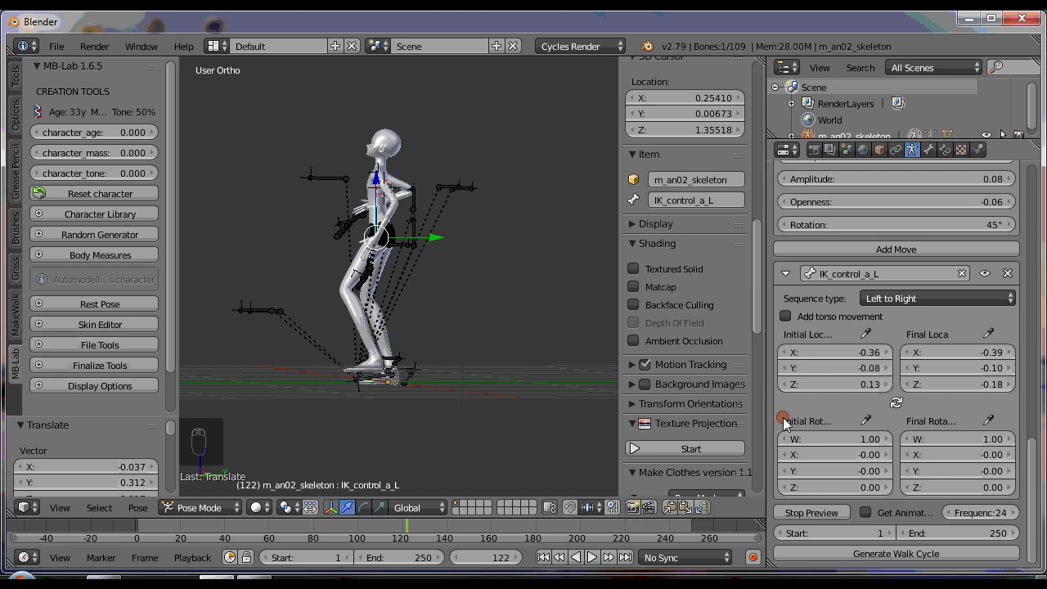
{"action": "left_click_drag", "start_coordinate": [901, 409], "coordinate": [548, 547]}
{"action": "left_click_drag", "start_coordinate": [547, 565], "coordinate": [493, 350]}
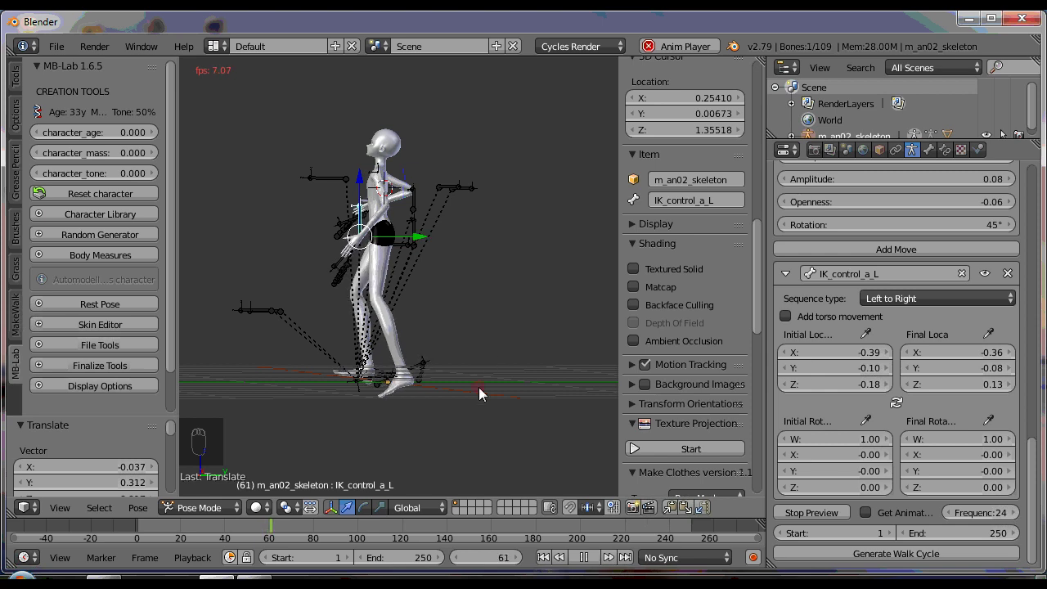
{"action": "left_click_drag", "start_coordinate": [597, 564], "coordinate": [553, 342]}
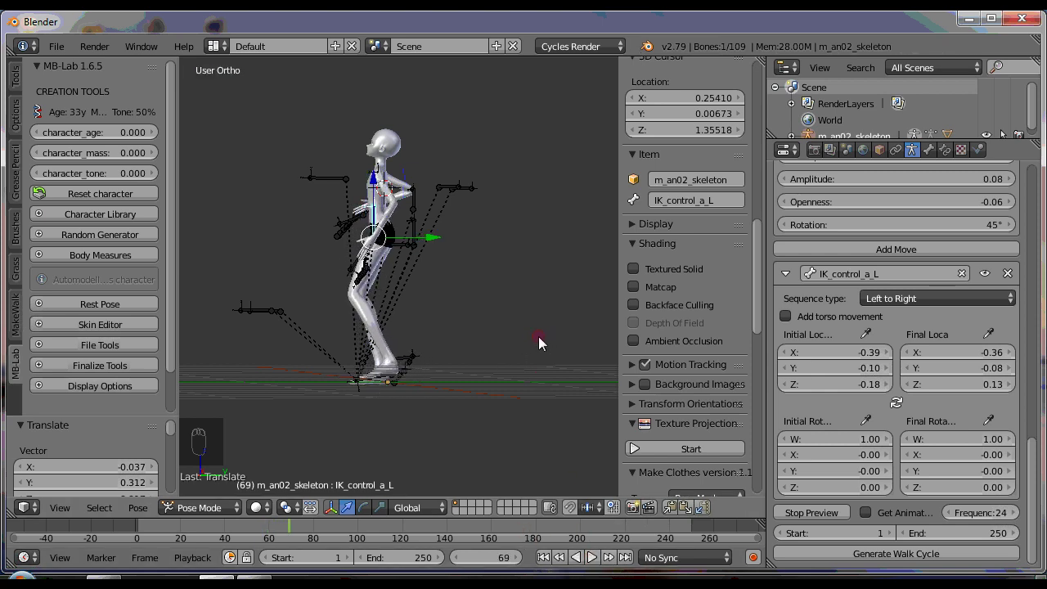
- Select the right arm control IK_control_a_R in a side ortho view for the second move
{"action": "middle_click", "coordinate": [506, 358]}
{"action": "middle_click", "coordinate": [289, 356]}
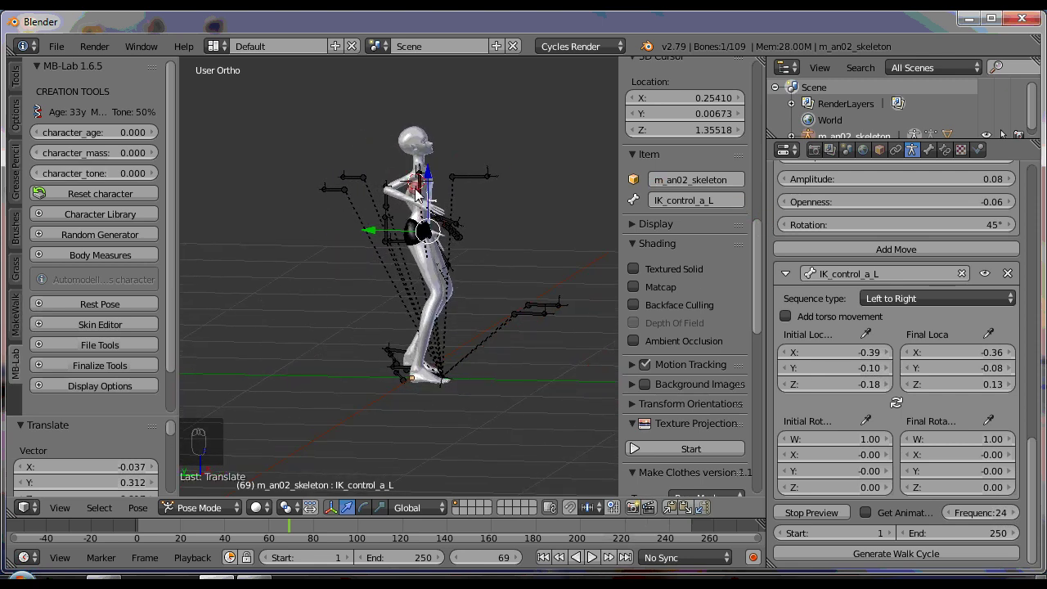
{"action": "left_click_drag", "start_coordinate": [420, 193], "coordinate": [429, 200]}
{"action": "left_click_drag", "start_coordinate": [423, 201], "coordinate": [508, 222]}
{"action": "right_click", "coordinate": [508, 223]}
{"action": "key", "text": "ctrl+KP_3"}
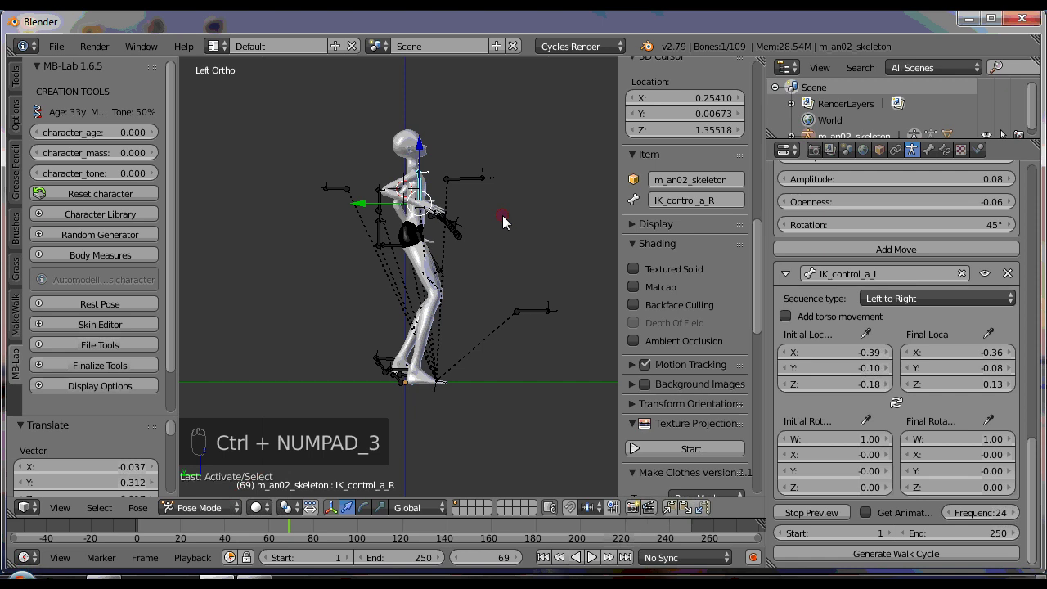
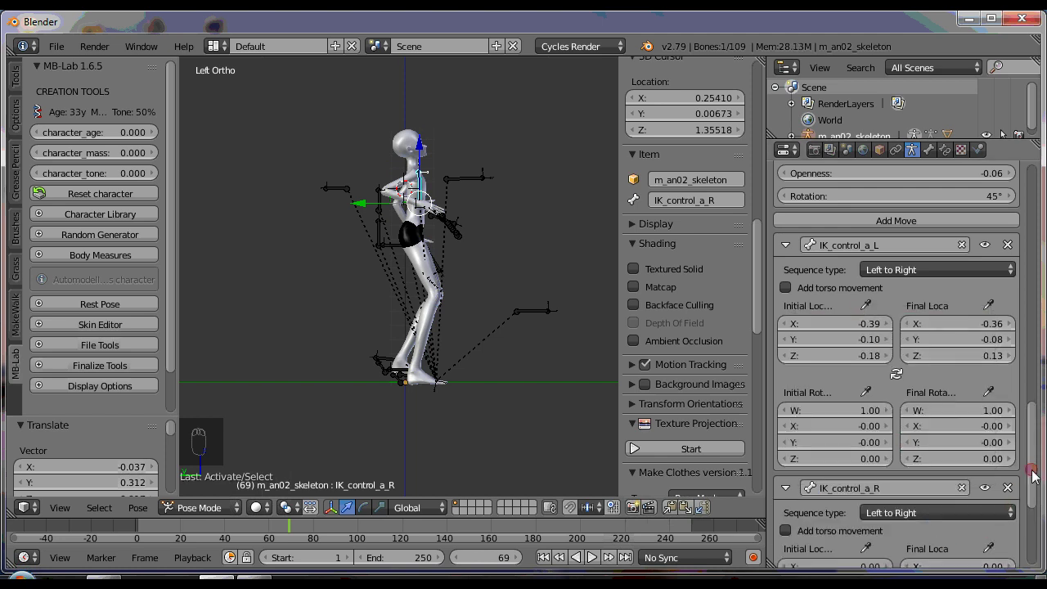
- Position the right arm IK control and store 0.38, -0.11, 0.16 as the move's start location
{"action": "left_click_drag", "start_coordinate": [1035, 492], "coordinate": [1031, 523]}
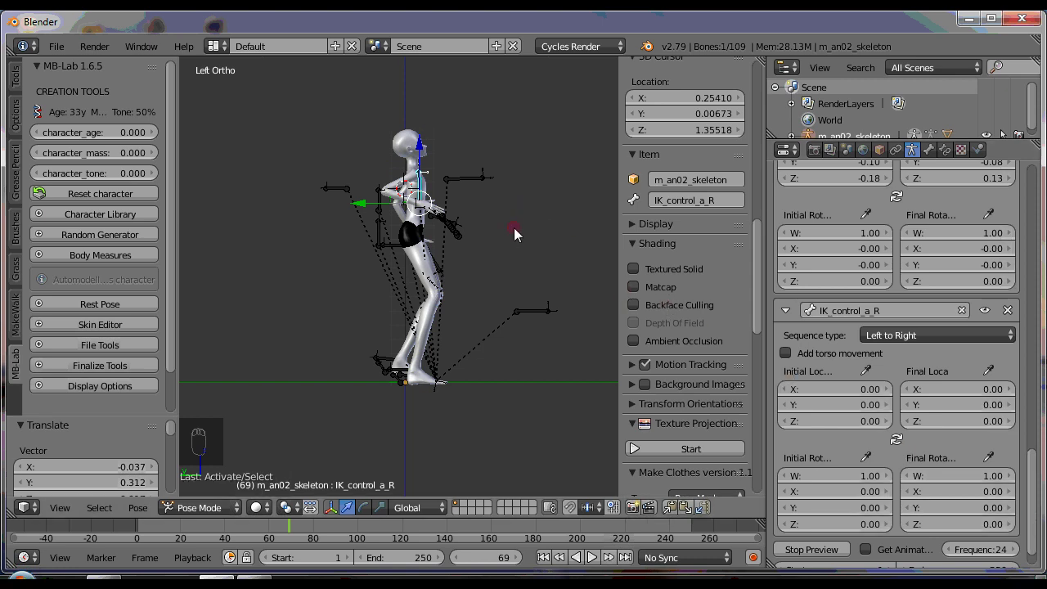
{"action": "key", "text": "g"}
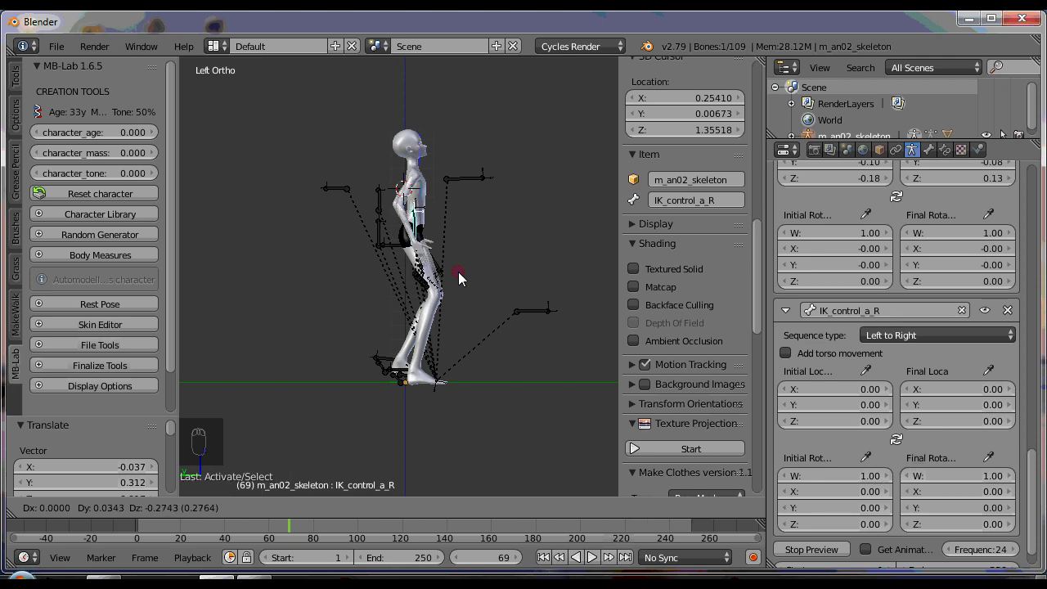
{"action": "left_click_drag", "start_coordinate": [462, 278], "coordinate": [475, 238]}
{"action": "key", "text": "g"}
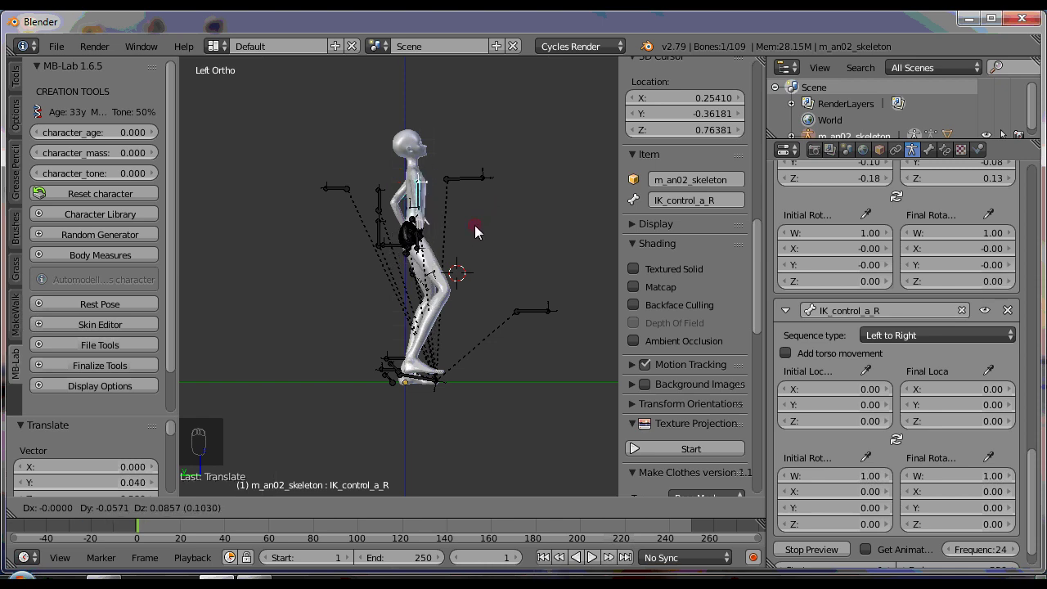
{"action": "key", "text": "KP_1"}
{"action": "key", "text": "g"}
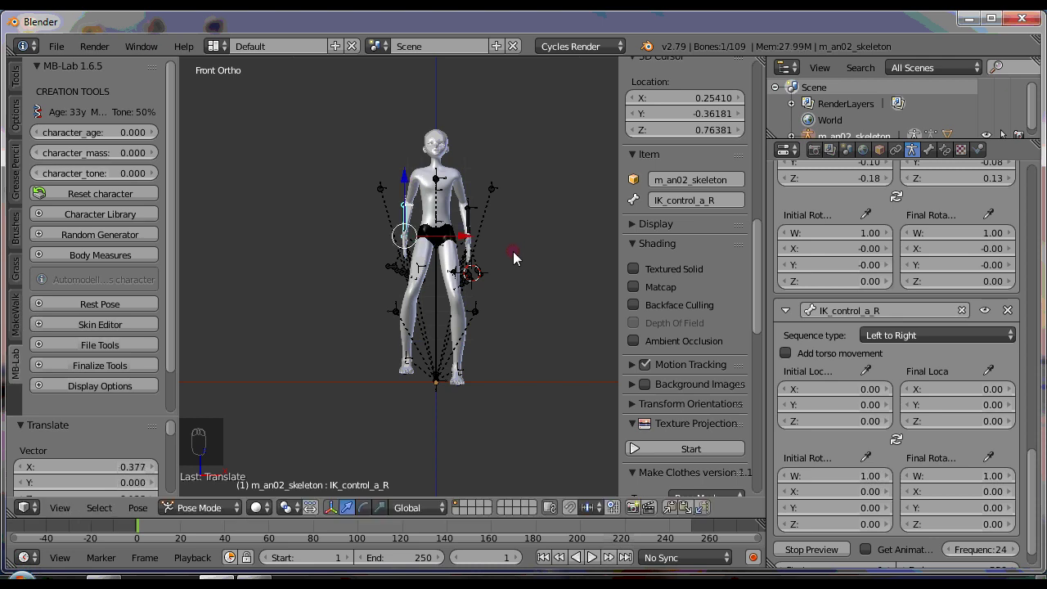
{"action": "key", "text": "KP_1"}
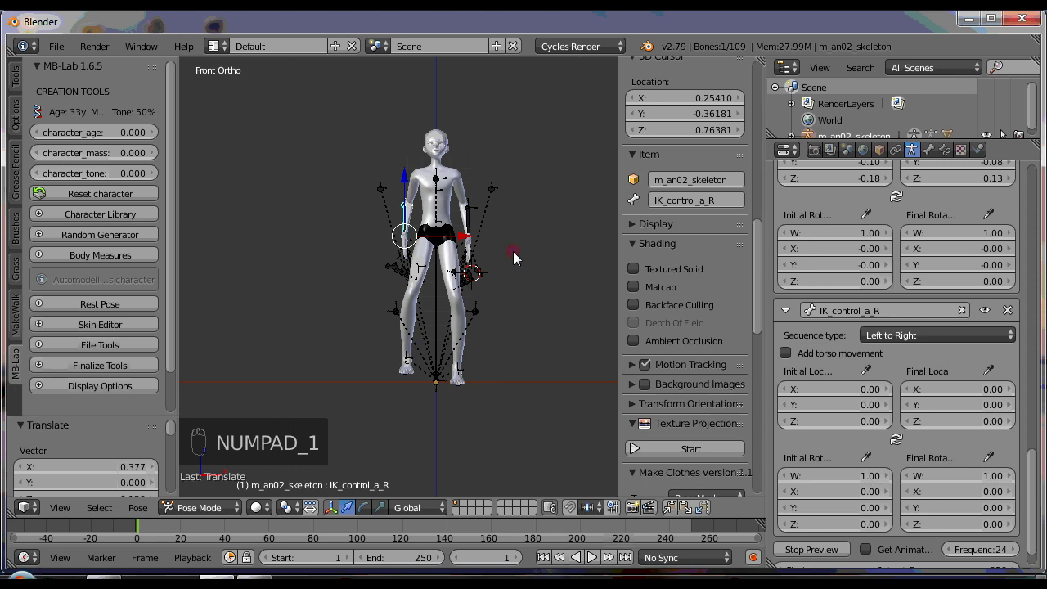
{"action": "key", "text": "ctrl+KP_3"}
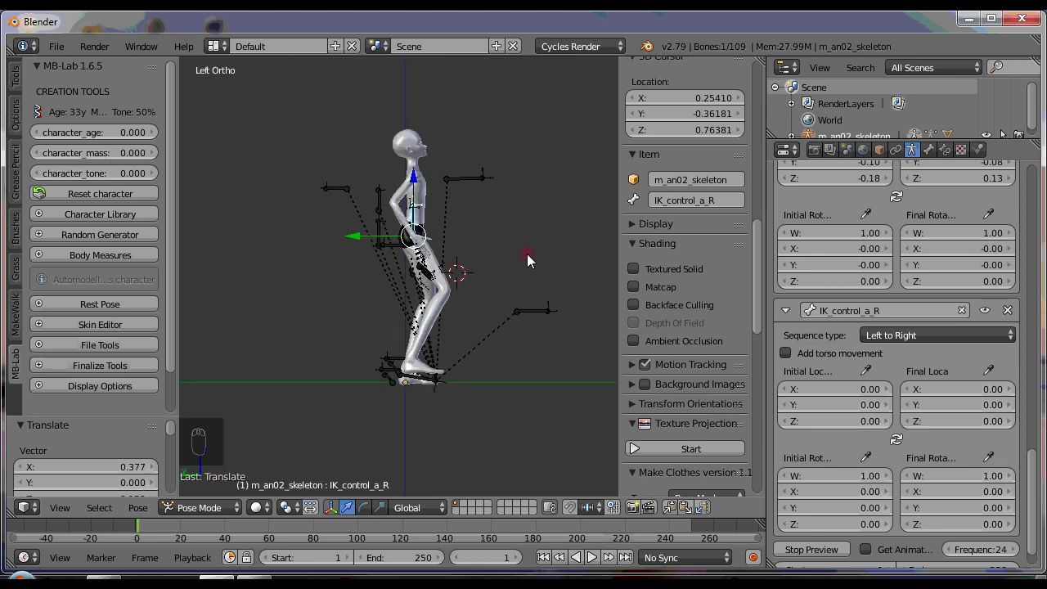
{"action": "key", "text": "g"}
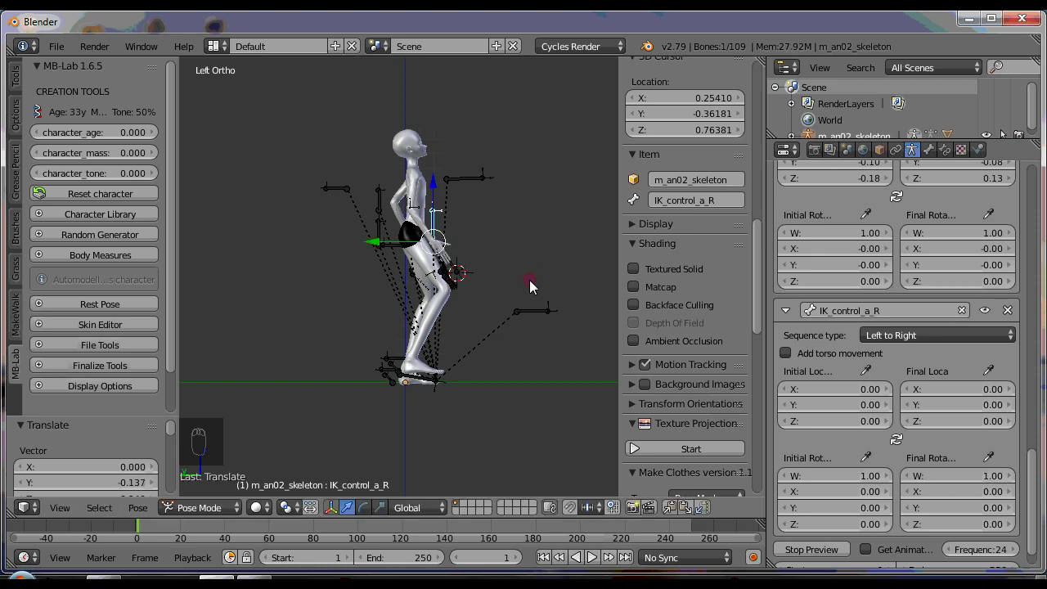
{"action": "left_click", "coordinate": [870, 461]}
- Move the right arm control again, store 0.38, -0.09, -0.16 as the end location and preview the walk
{"action": "key", "text": "g"}
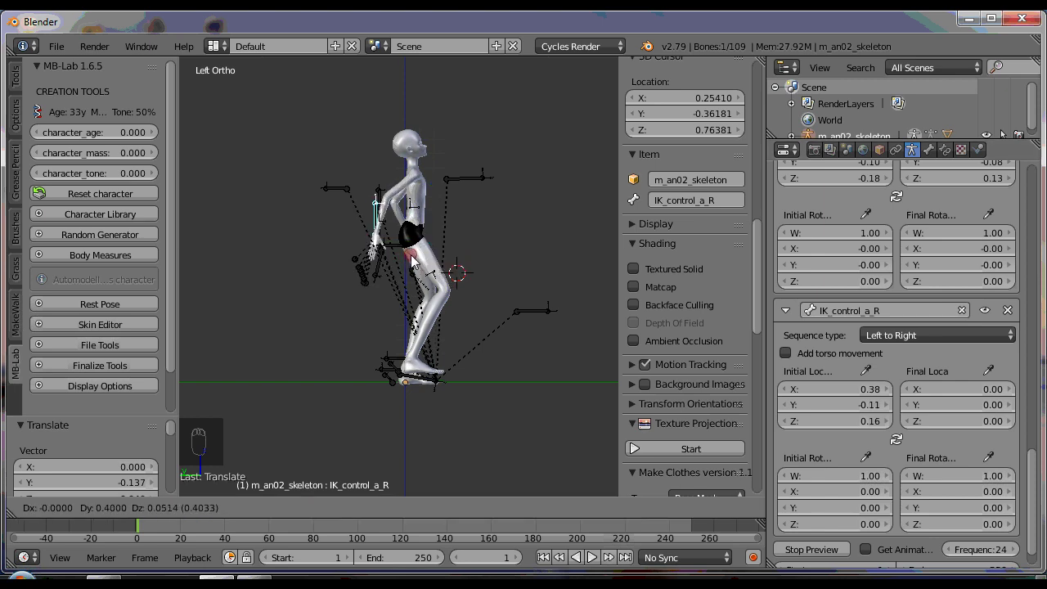
{"action": "left_click", "coordinate": [992, 467]}
{"action": "left_click", "coordinate": [598, 569]}
{"action": "left_click", "coordinate": [503, 367]}
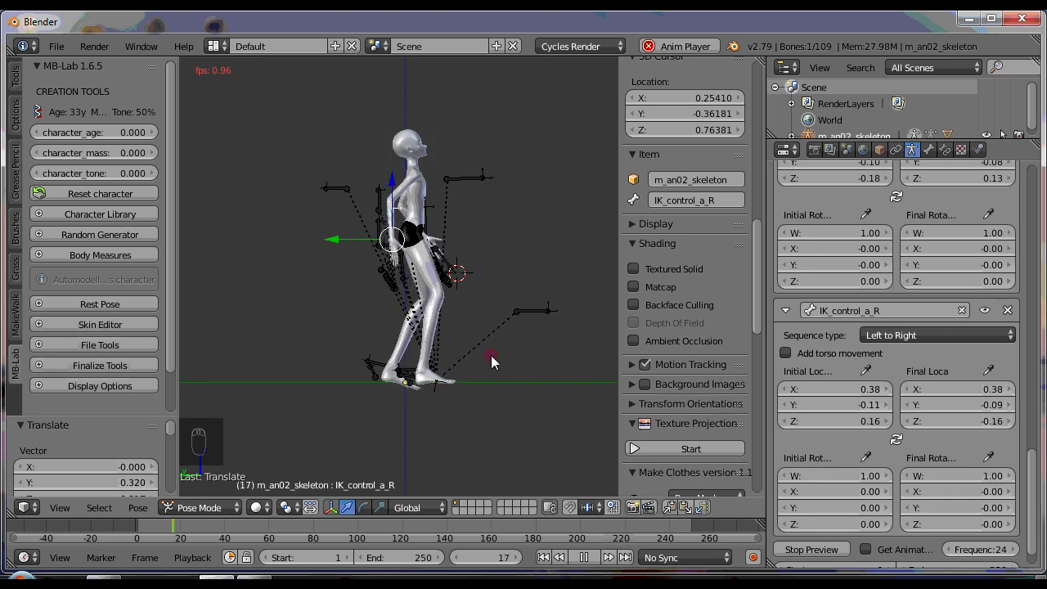
{"action": "left_click", "coordinate": [406, 141]}
- Delete the mbastlab corrective Smooth modifier from the mesh, then reselect the skeleton
{"action": "left_click_drag", "start_coordinate": [914, 159], "coordinate": [915, 160]}
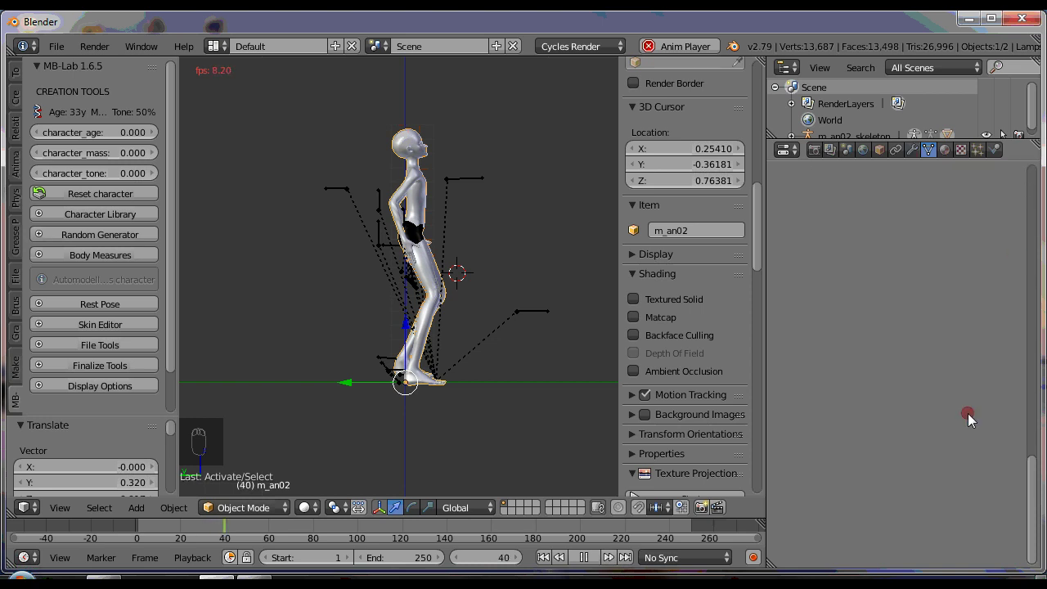
{"action": "left_click_drag", "start_coordinate": [1042, 469], "coordinate": [972, 135]}
{"action": "left_click_drag", "start_coordinate": [914, 155], "coordinate": [1006, 257]}
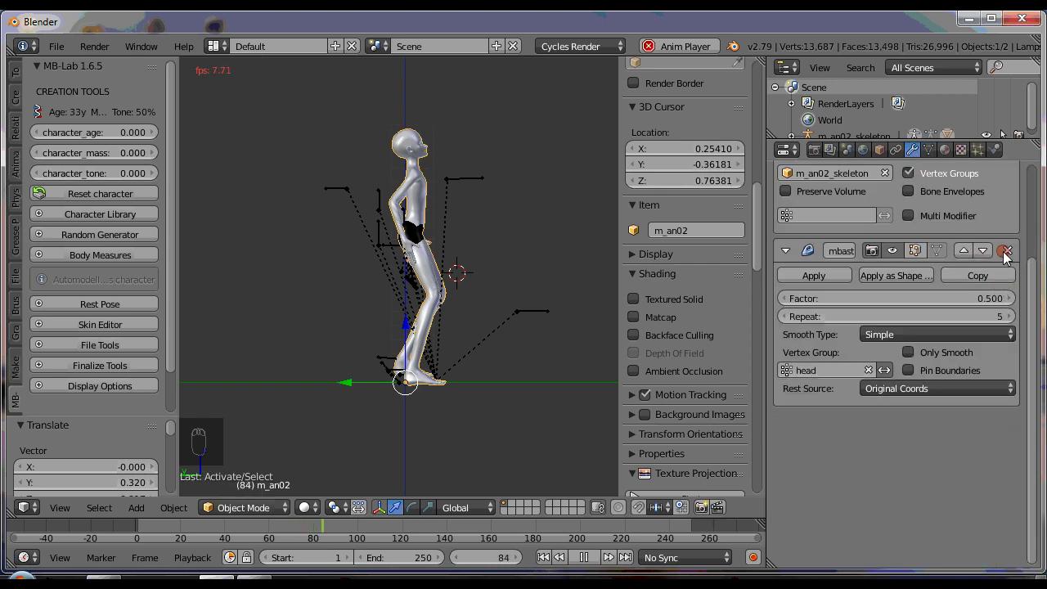
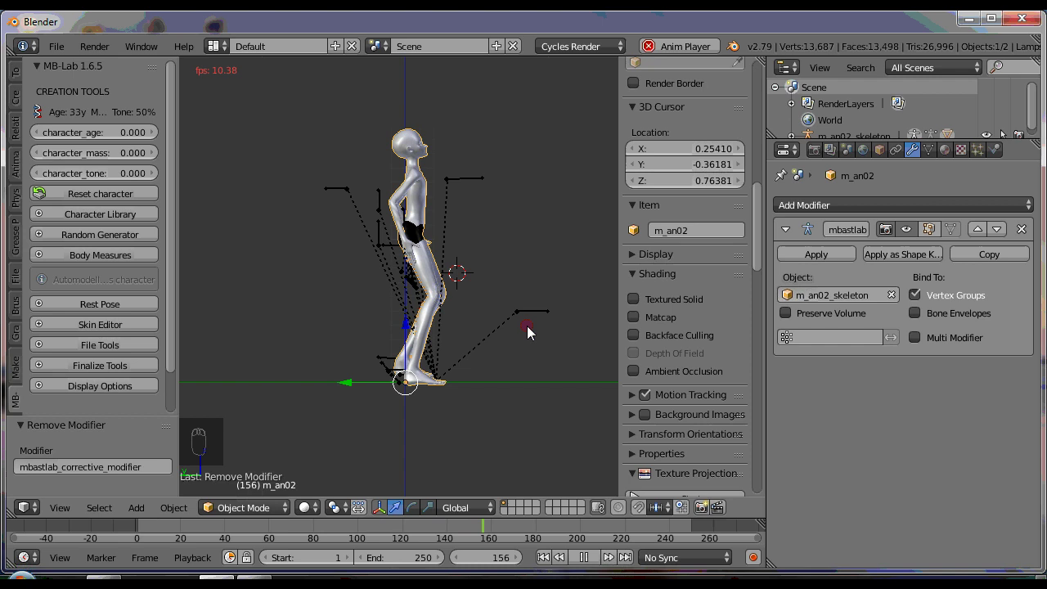
{"action": "left_click_drag", "start_coordinate": [525, 309], "coordinate": [490, 213]}
{"action": "left_click", "coordinate": [490, 214]}
{"action": "left_click_drag", "start_coordinate": [545, 562], "coordinate": [450, 358]}
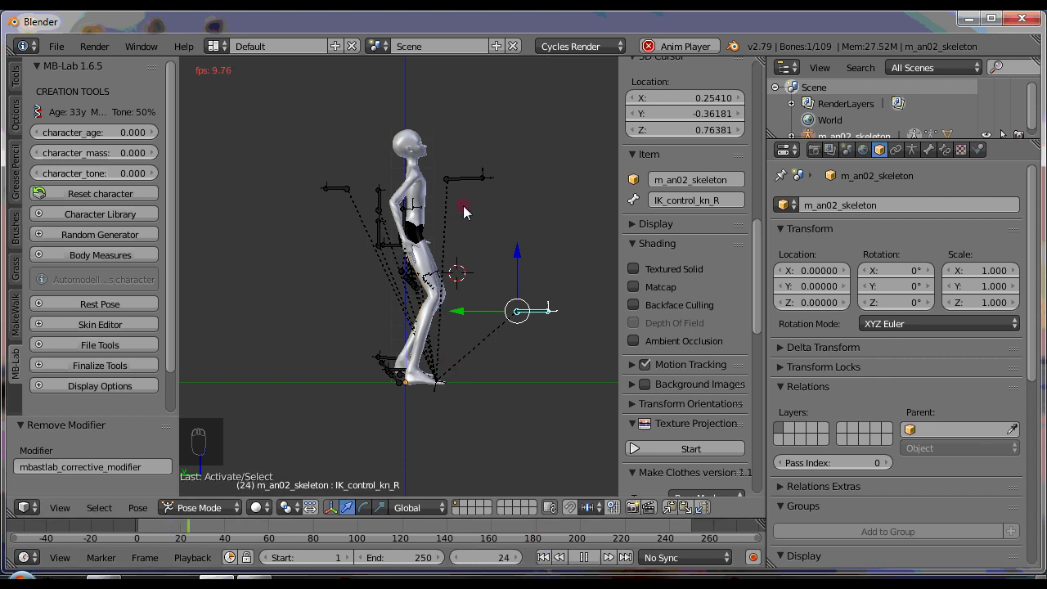
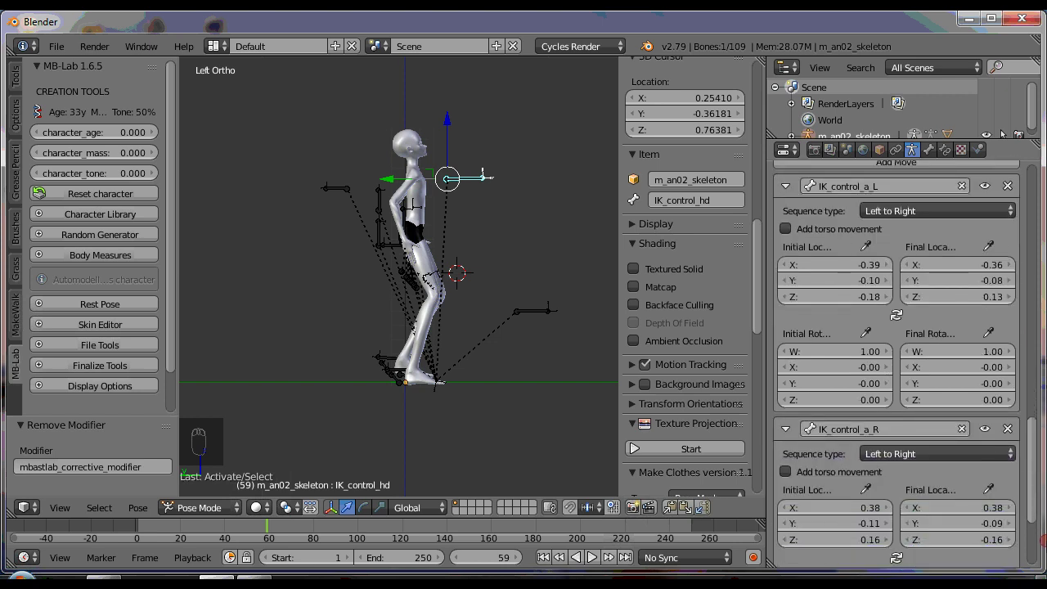
- Play the walk animation briefly and pause it at frame 24
{"action": "left_click", "coordinate": [555, 559]}
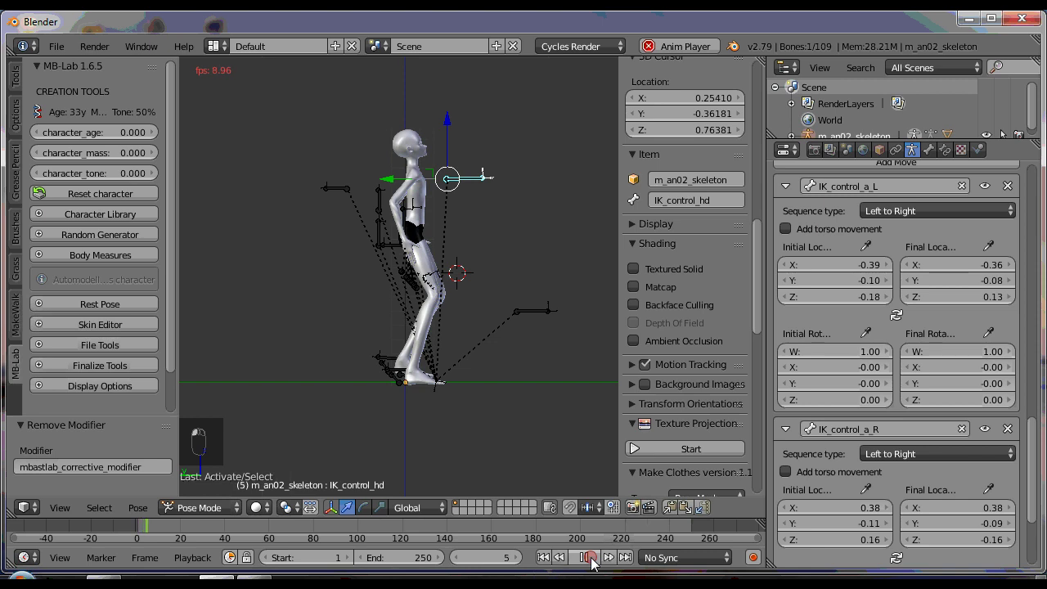
{"action": "left_click", "coordinate": [596, 563]}
- Undo with Ctrl+Z until the head's corrective Smooth modifier reappears on the mesh
{"action": "left_click_drag", "start_coordinate": [586, 561], "coordinate": [537, 350]}
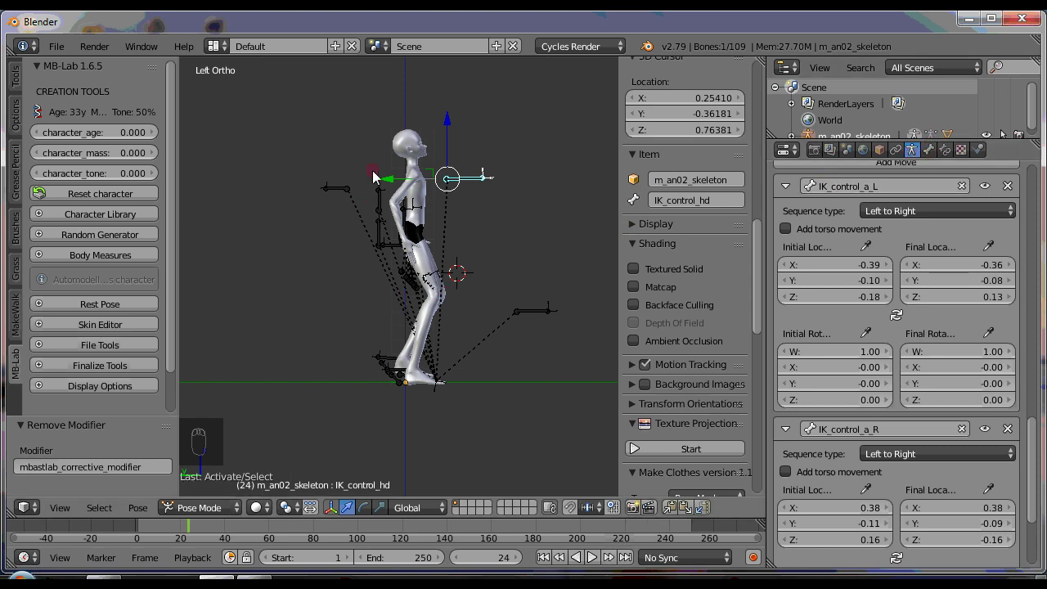
{"action": "left_click_drag", "start_coordinate": [405, 139], "coordinate": [905, 176]}
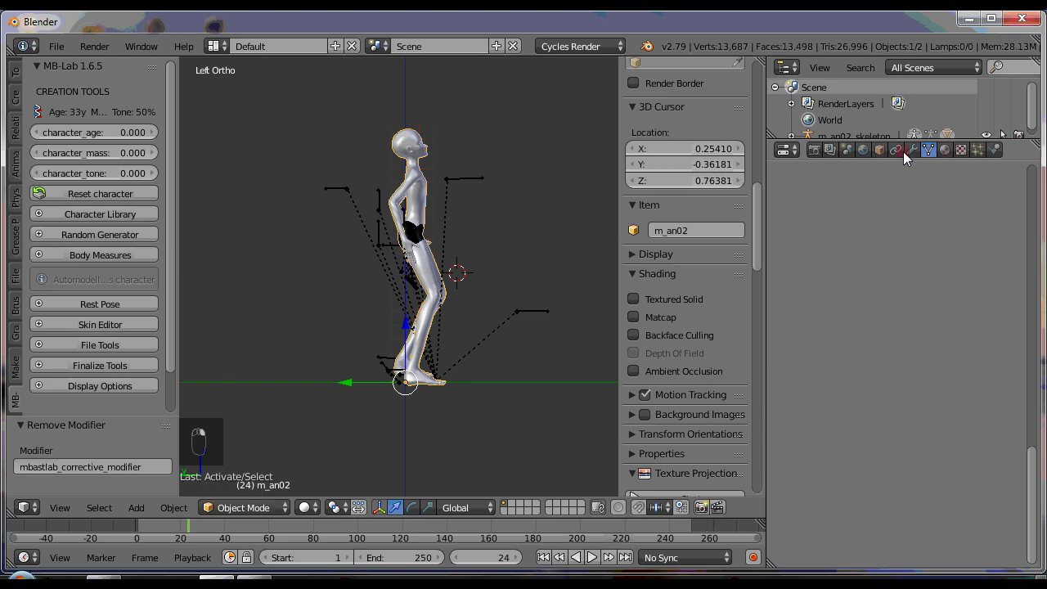
{"action": "middle_click", "coordinate": [918, 157]}
{"action": "left_click_drag", "start_coordinate": [992, 370], "coordinate": [986, 419]}
{"action": "key", "text": "ctrl+z"}
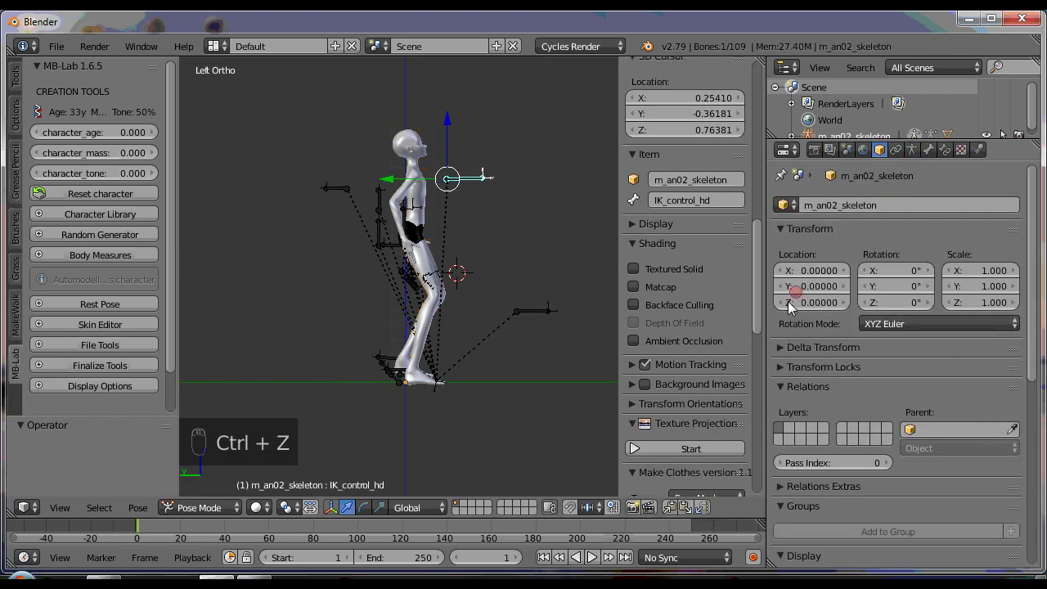
{"action": "key", "text": "ctrl+z"}
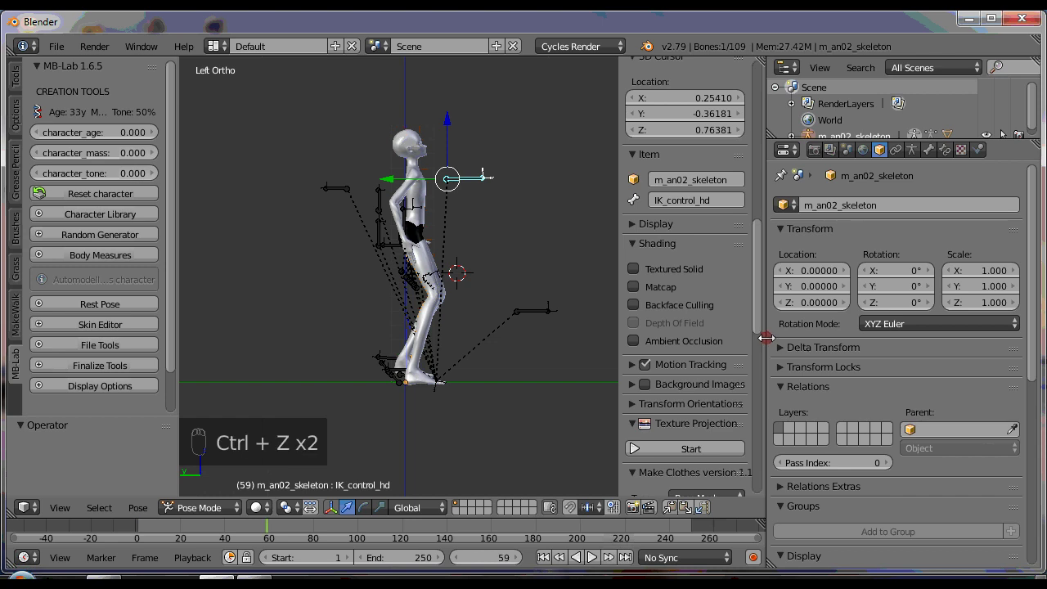
{"action": "key", "text": "ctrl+z"}
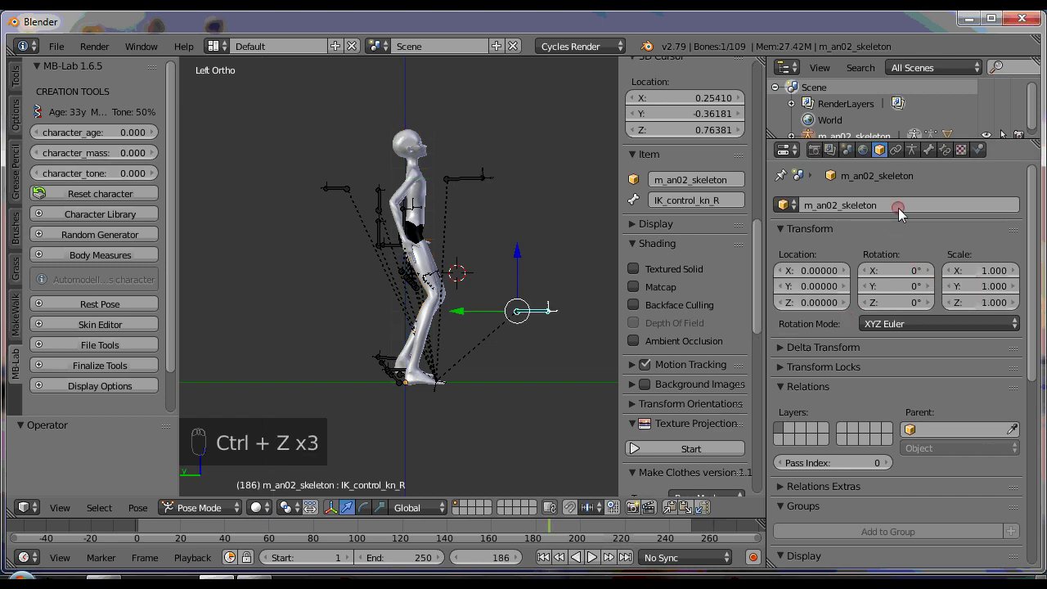
{"action": "key", "text": "ctrl+z"}
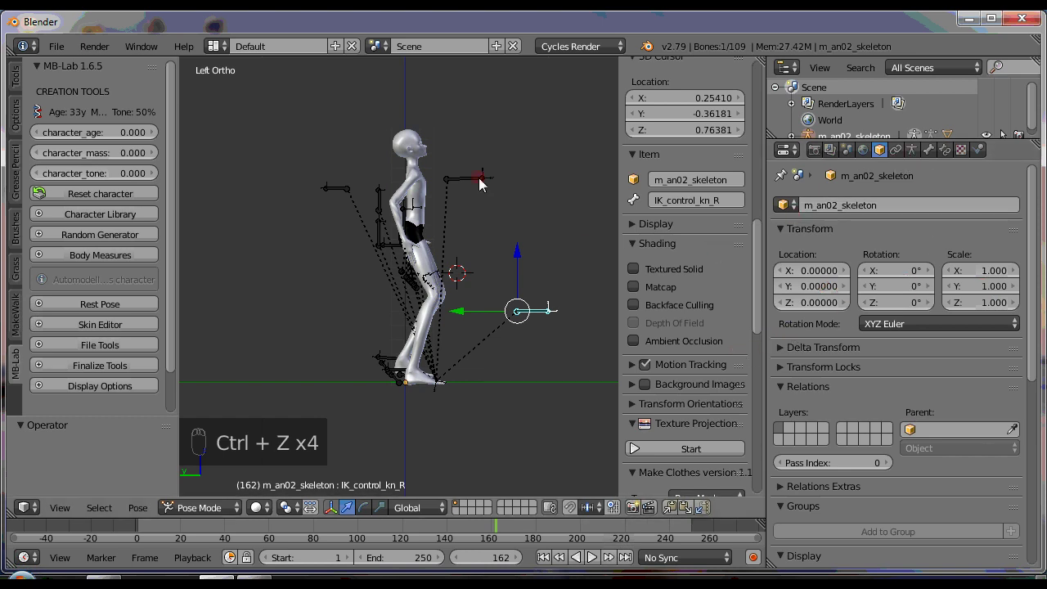
{"action": "key", "text": "ctrl+z"}
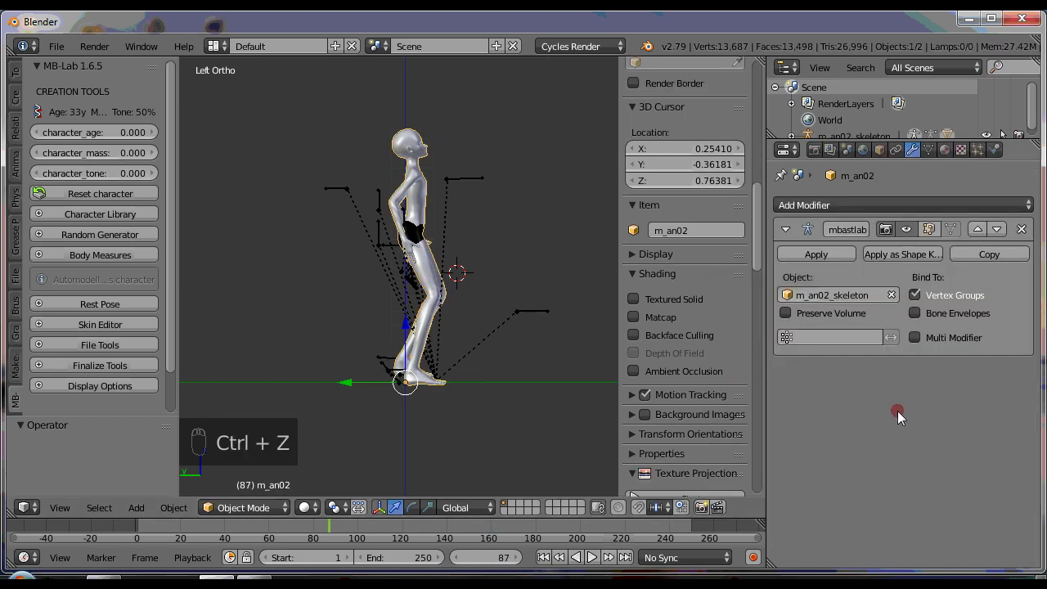
{"action": "key", "text": "ctrl+z"}
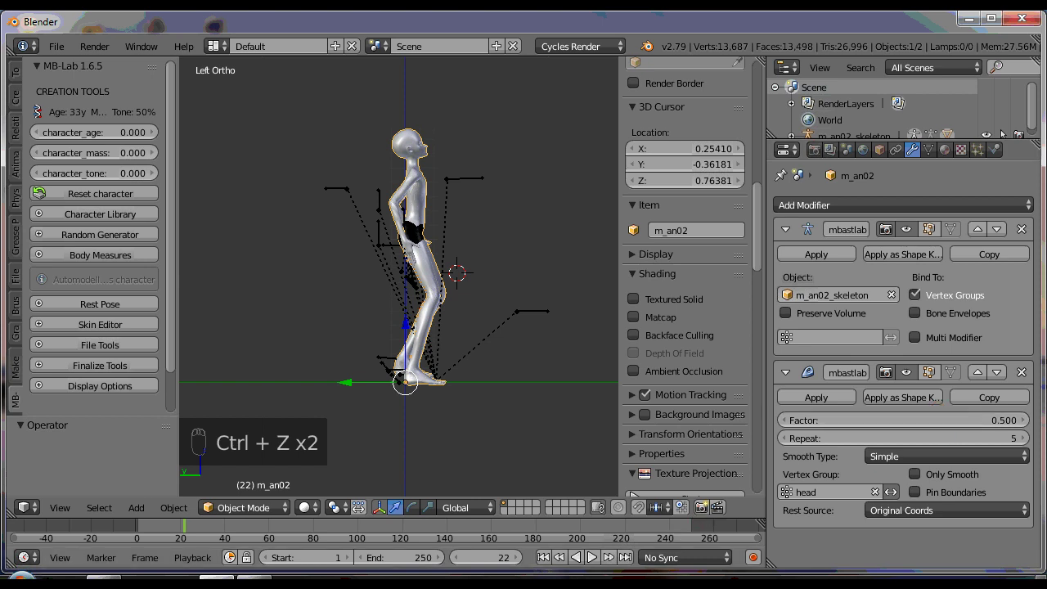
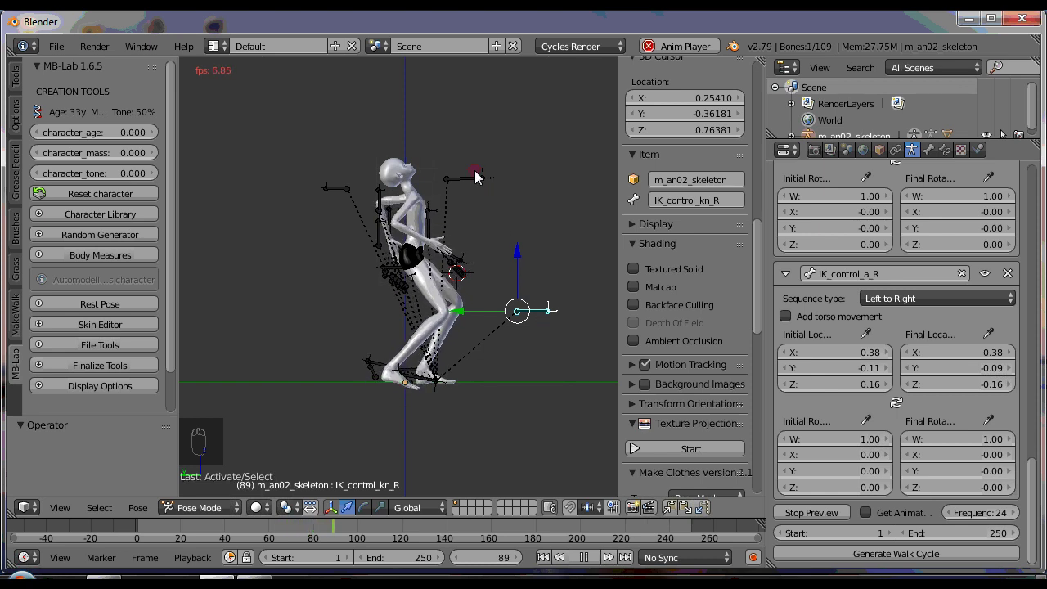
- Add a new move in the Automatic Walk Cycle panel and assign IK_control_hd as its bone
{"action": "left_click_drag", "start_coordinate": [484, 175], "coordinate": [479, 218]}
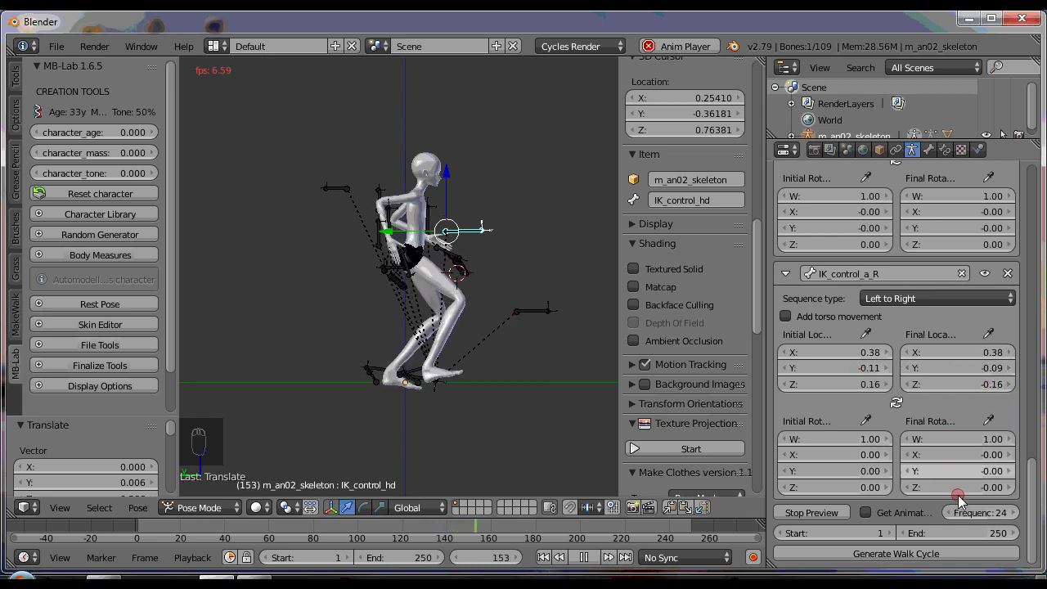
{"action": "left_click_drag", "start_coordinate": [1040, 448], "coordinate": [938, 324]}
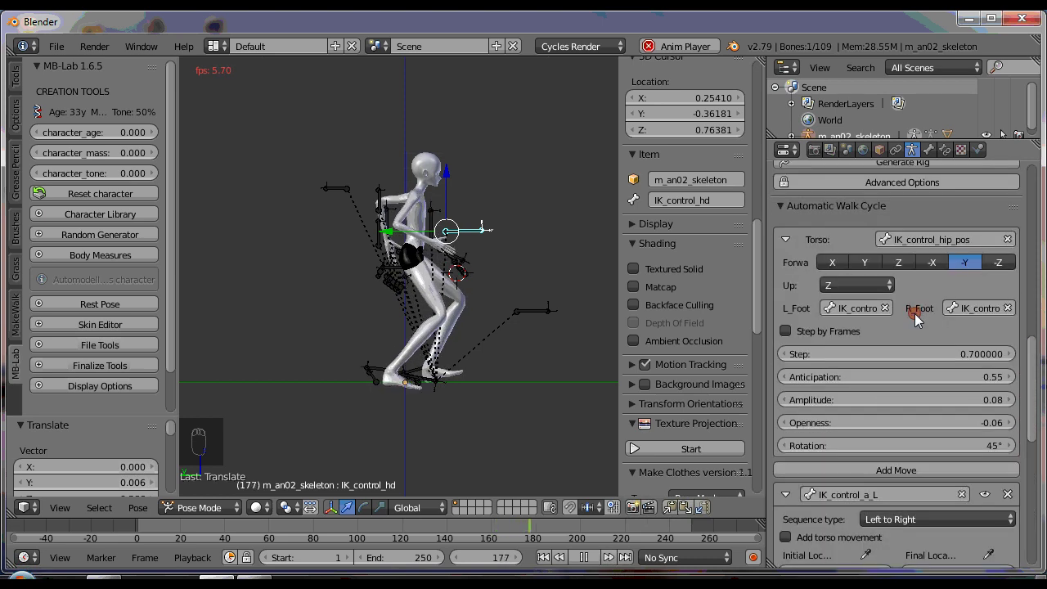
{"action": "left_click_drag", "start_coordinate": [932, 273], "coordinate": [941, 292]}
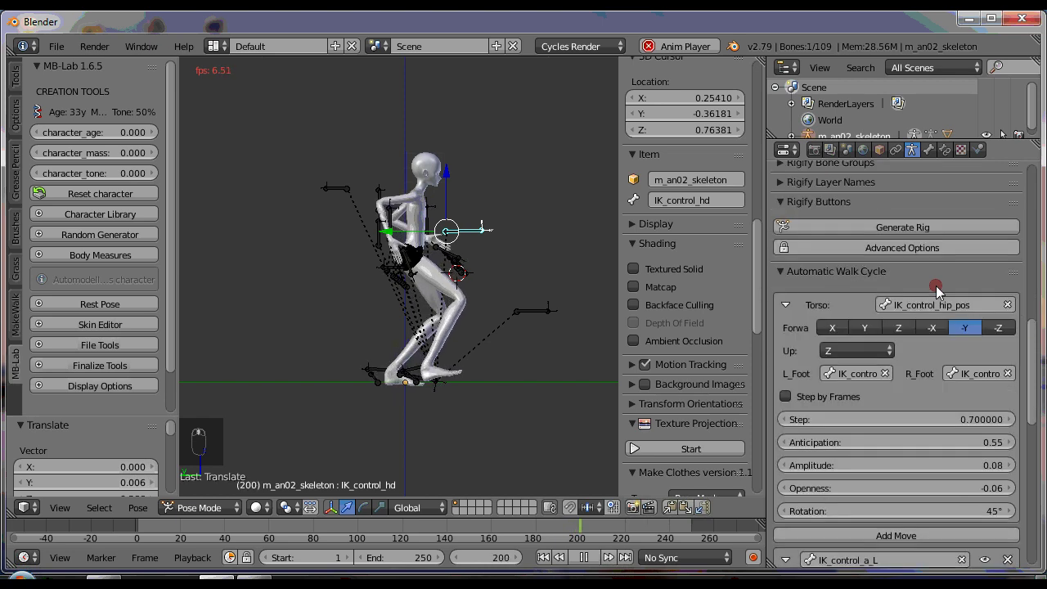
{"action": "left_click_drag", "start_coordinate": [968, 435], "coordinate": [1038, 550]}
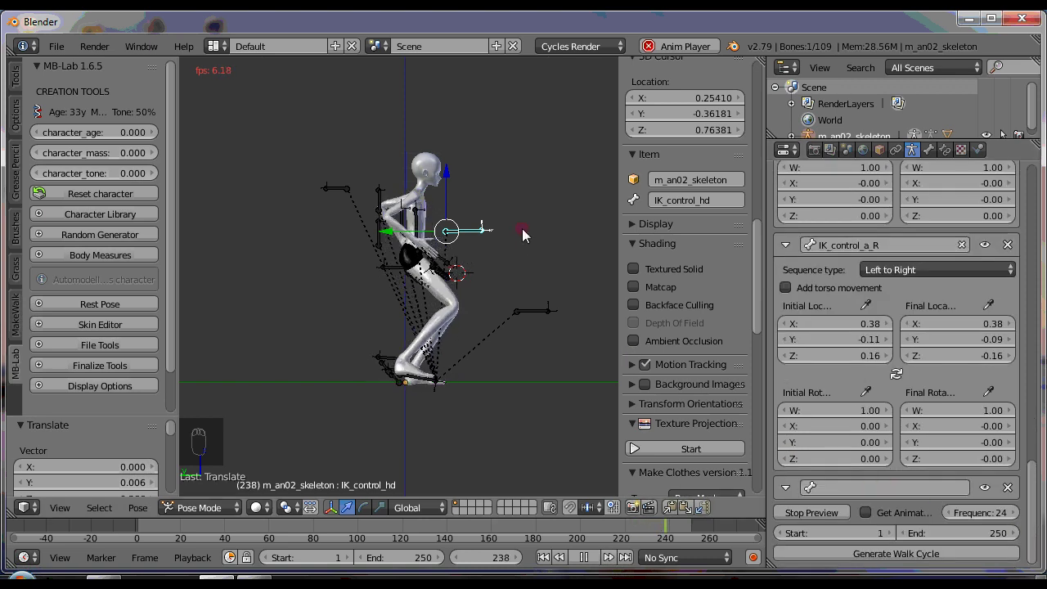
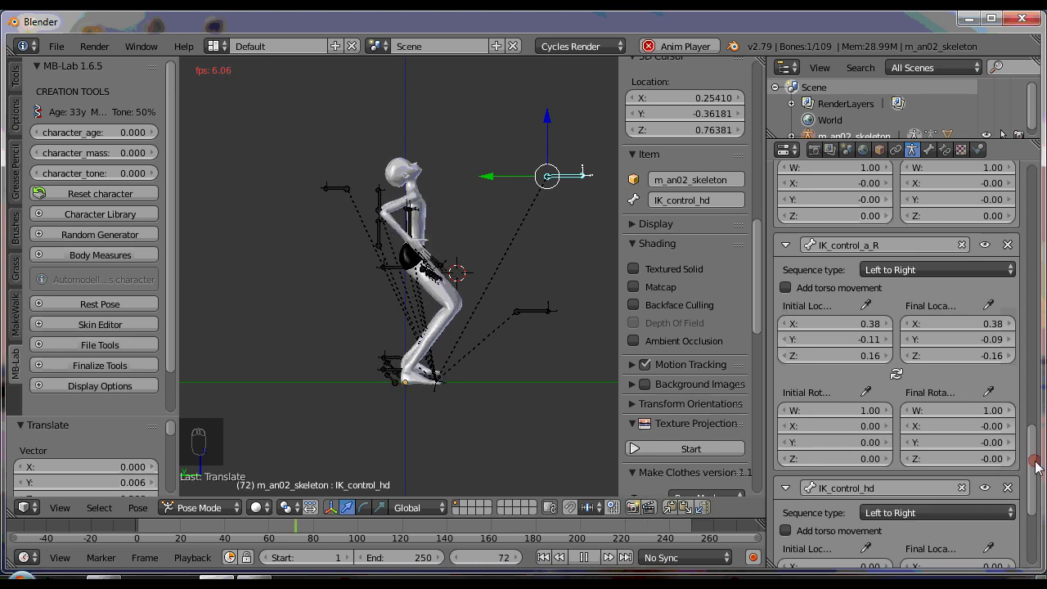
- Stop the preview at frame 1 and begin moving the head target
{"action": "left_click_drag", "start_coordinate": [1038, 480], "coordinate": [1012, 515]}
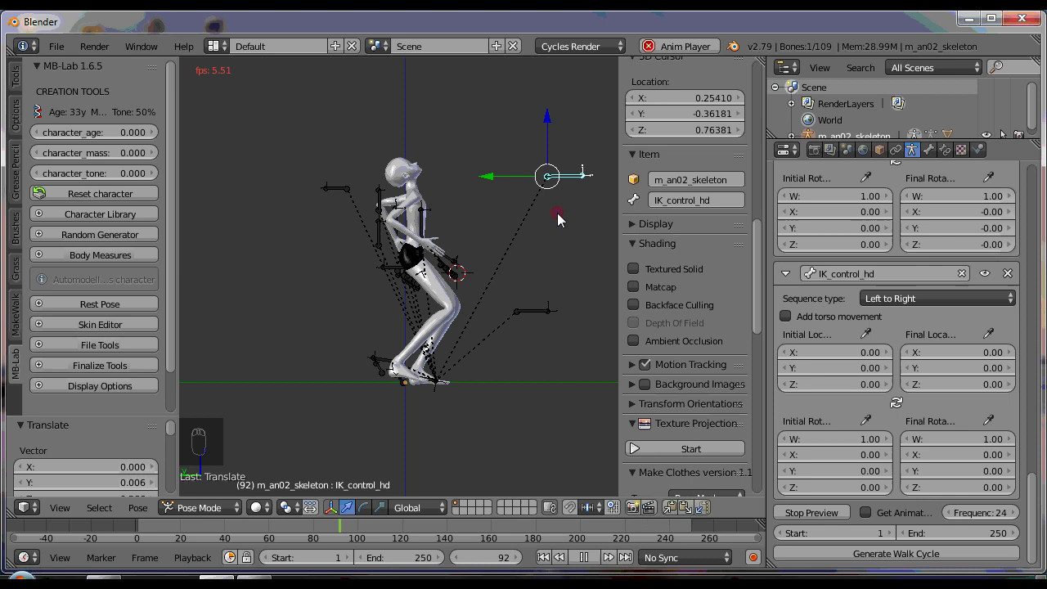
{"action": "key", "text": "g"}
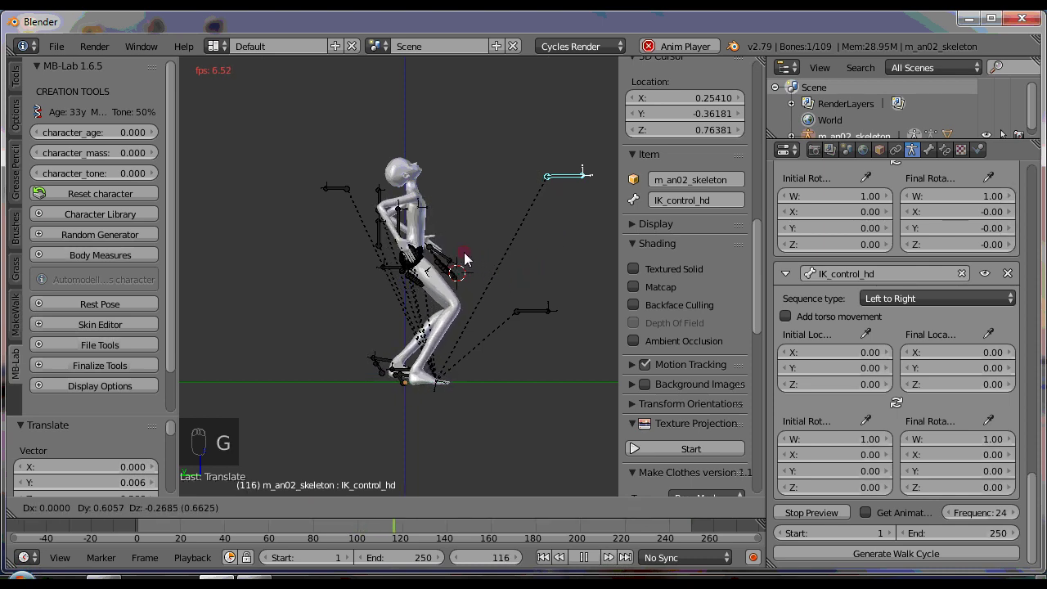
{"action": "left_click", "coordinate": [565, 560]}
{"action": "left_click", "coordinate": [529, 237]}
{"action": "key", "text": "g"}
{"action": "left_click", "coordinate": [584, 439]}
{"action": "left_click", "coordinate": [591, 565]}
{"action": "left_click", "coordinate": [545, 560]}
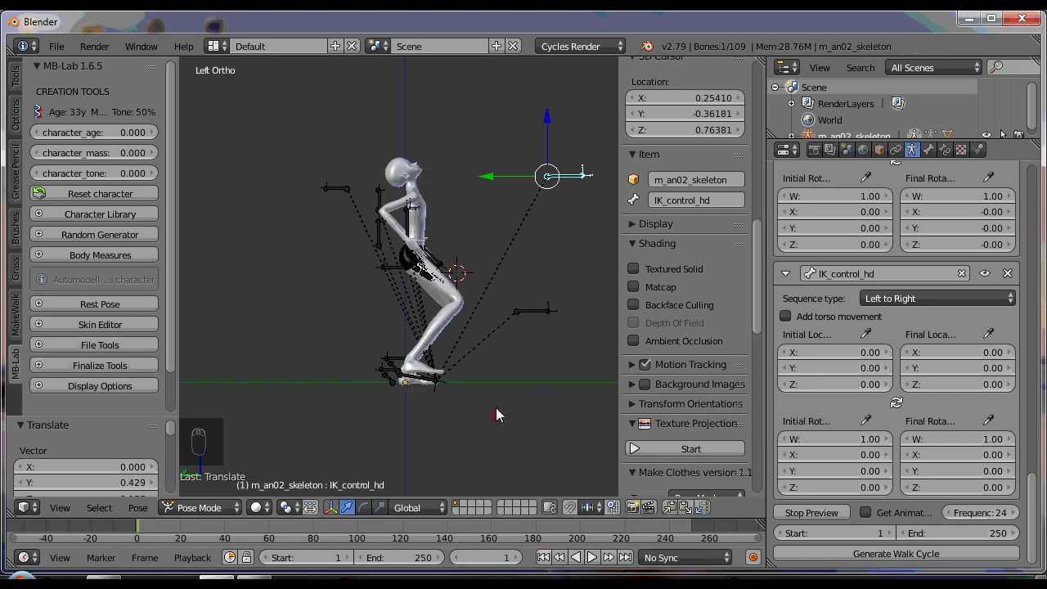
- Place the head target in front of the face, store start and forward-shifted end locations, and play
{"action": "key", "text": "g"}
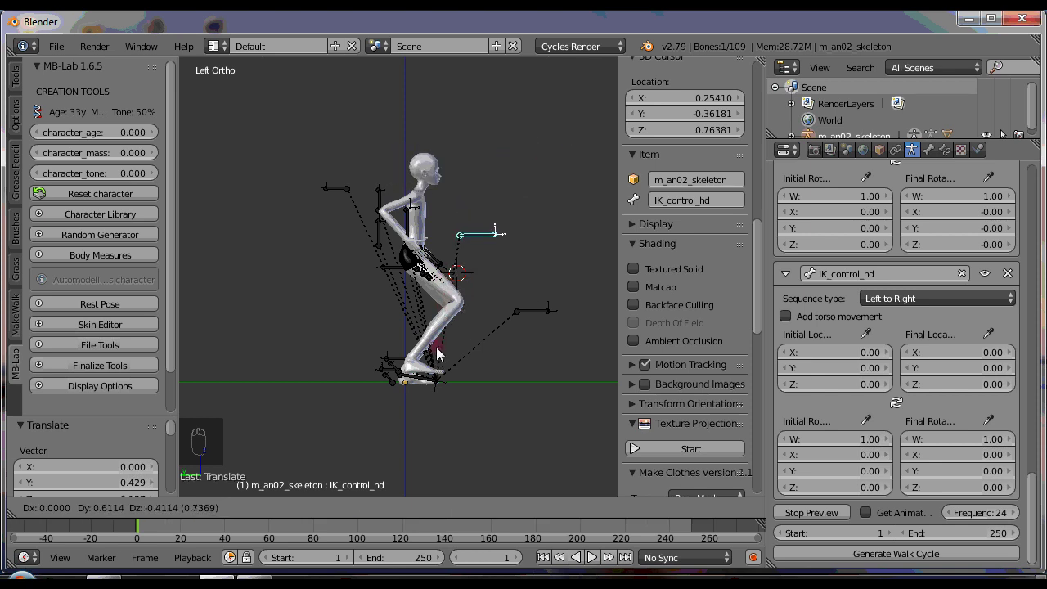
{"action": "left_click", "coordinate": [442, 338]}
{"action": "left_click", "coordinate": [872, 426]}
{"action": "left_click_drag", "start_coordinate": [457, 183], "coordinate": [457, 188]}
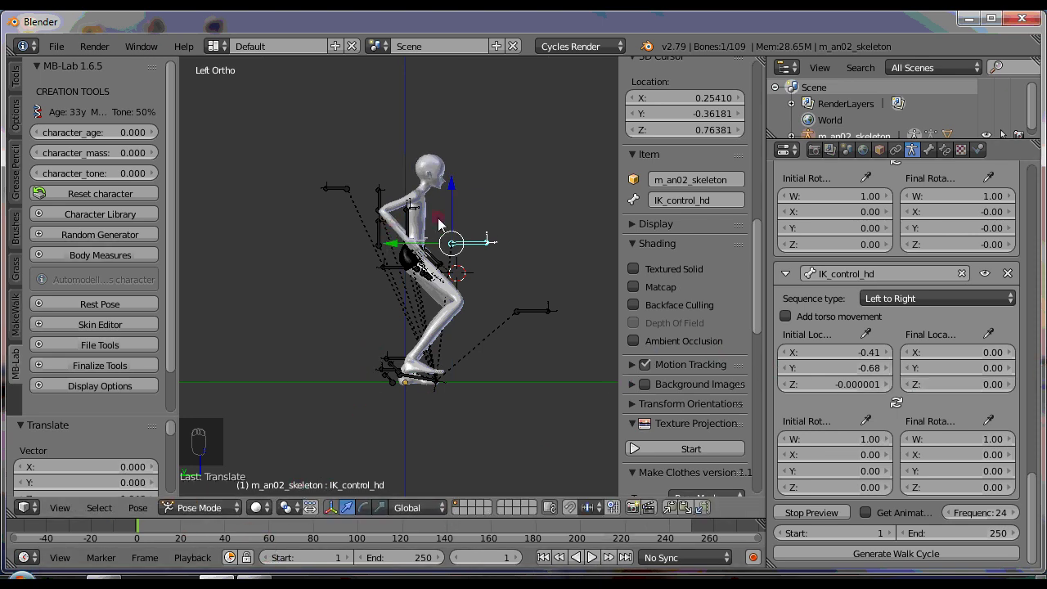
{"action": "left_click_drag", "start_coordinate": [459, 187], "coordinate": [453, 172]}
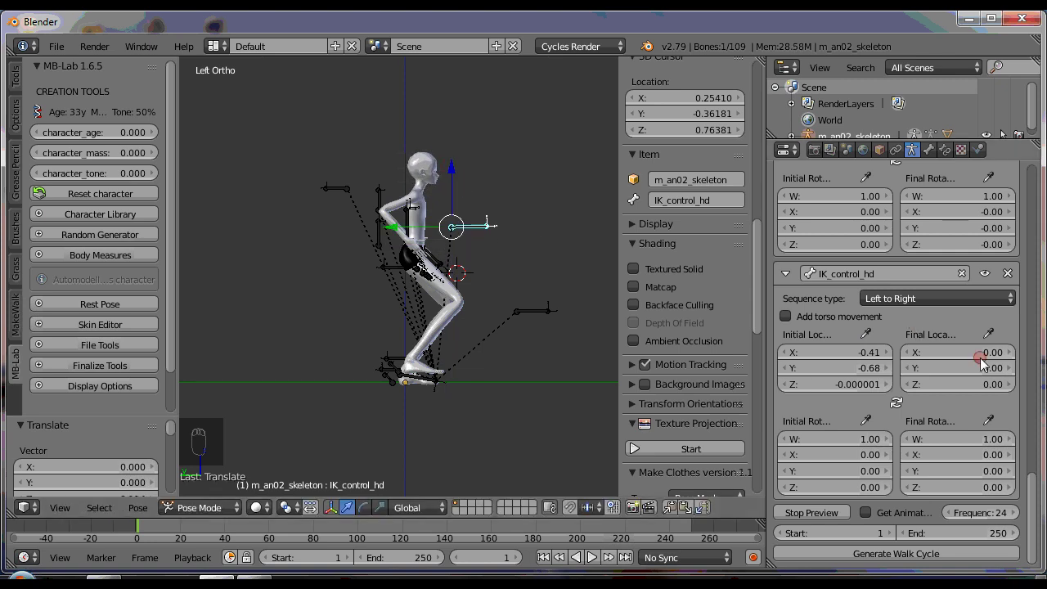
{"action": "left_click_drag", "start_coordinate": [992, 339], "coordinate": [550, 559]}
{"action": "left_click_drag", "start_coordinate": [552, 565], "coordinate": [550, 563]}
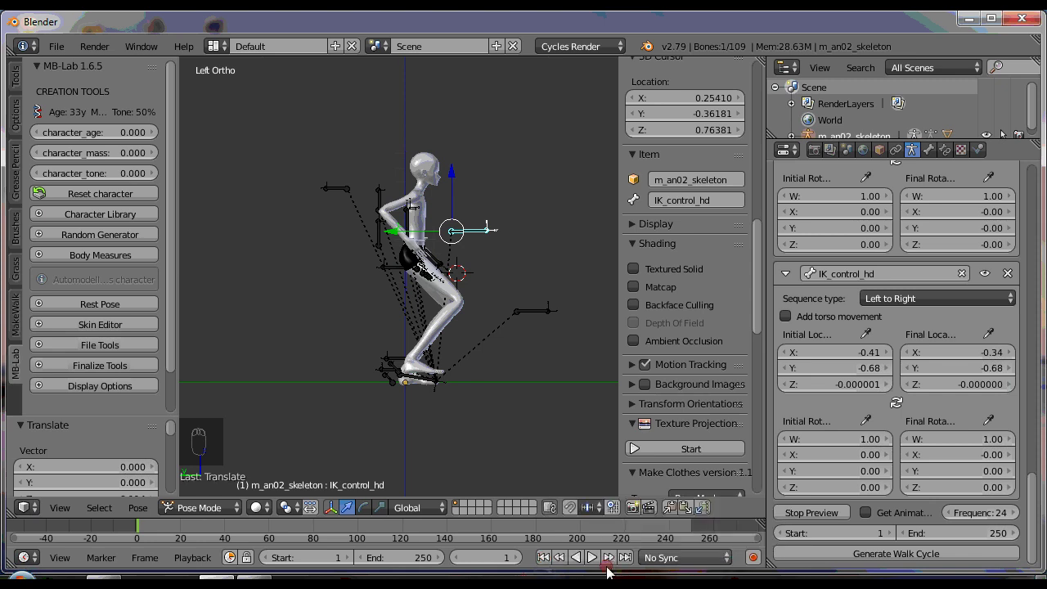
- Stop playback and select the hip control in the viewport
{"action": "left_click_drag", "start_coordinate": [596, 567], "coordinate": [603, 478]}
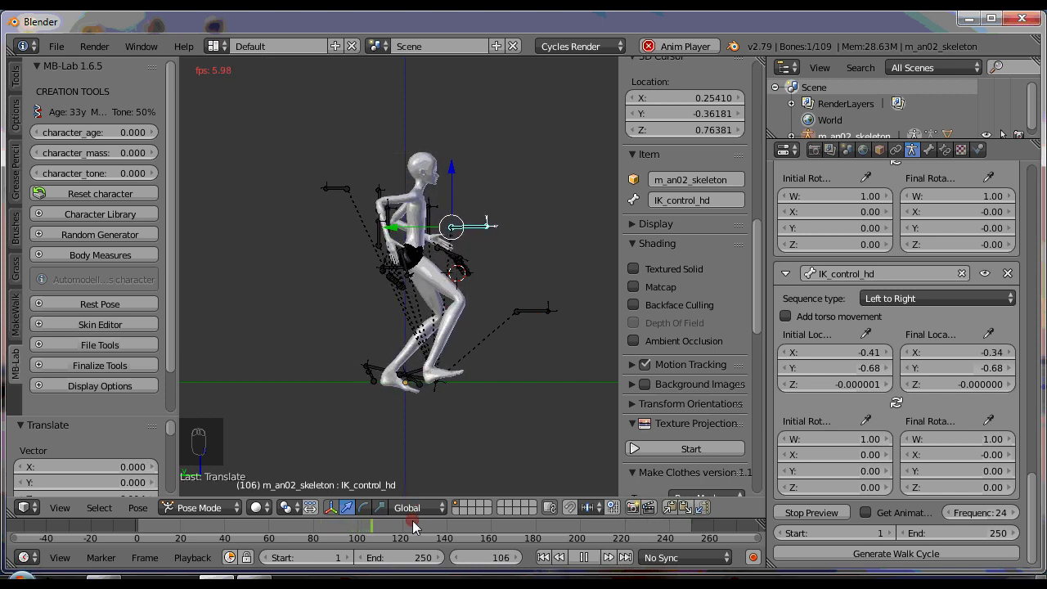
{"action": "left_click_drag", "start_coordinate": [582, 553], "coordinate": [418, 293]}
{"action": "left_click_drag", "start_coordinate": [400, 273], "coordinate": [414, 206]}
{"action": "right_click", "coordinate": [416, 209]}
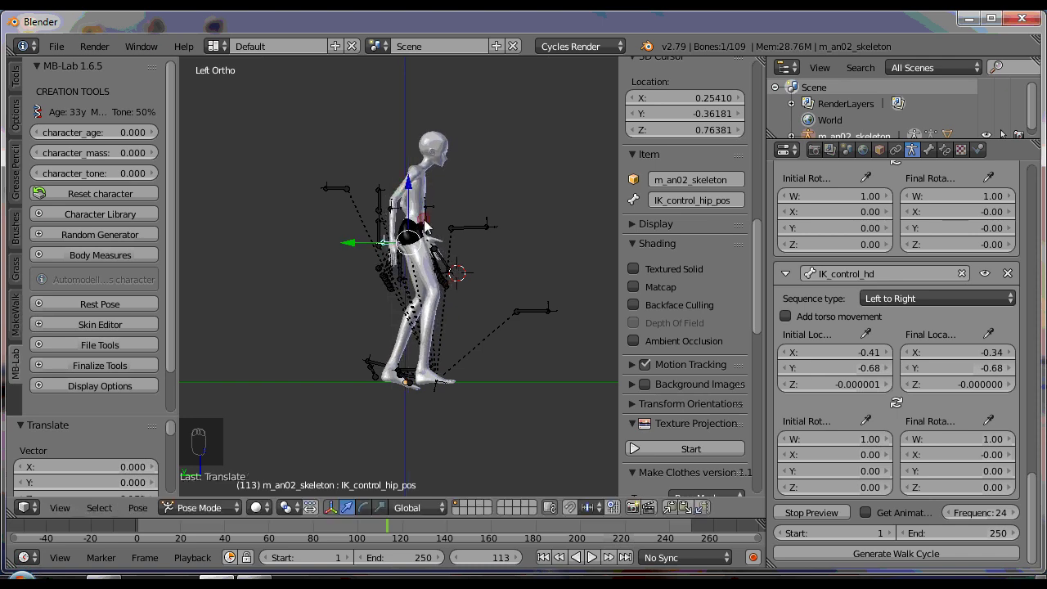
- Regenerate the walk cycle with the head move and add an empty move slot
{"action": "left_click_drag", "start_coordinate": [549, 559], "coordinate": [599, 561]}
{"action": "left_click_drag", "start_coordinate": [599, 561], "coordinate": [558, 369]}
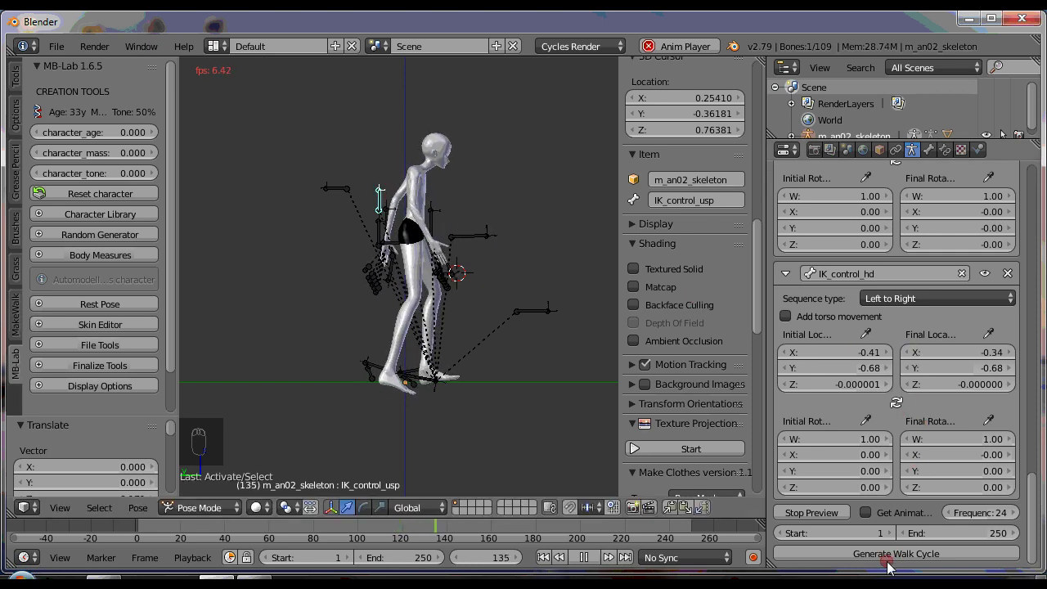
{"action": "left_click_drag", "start_coordinate": [570, 562], "coordinate": [1016, 527]}
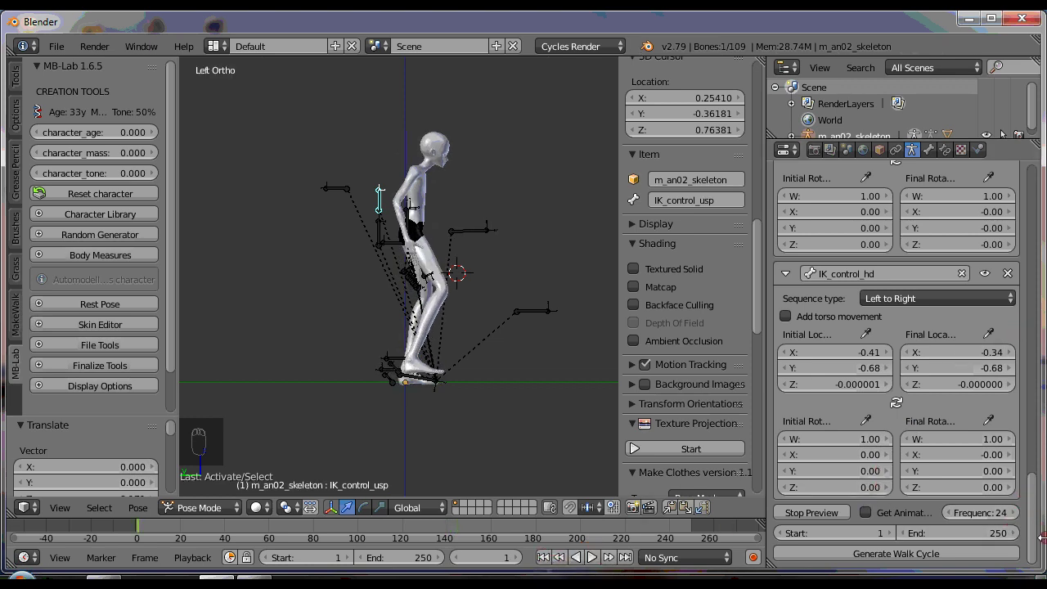
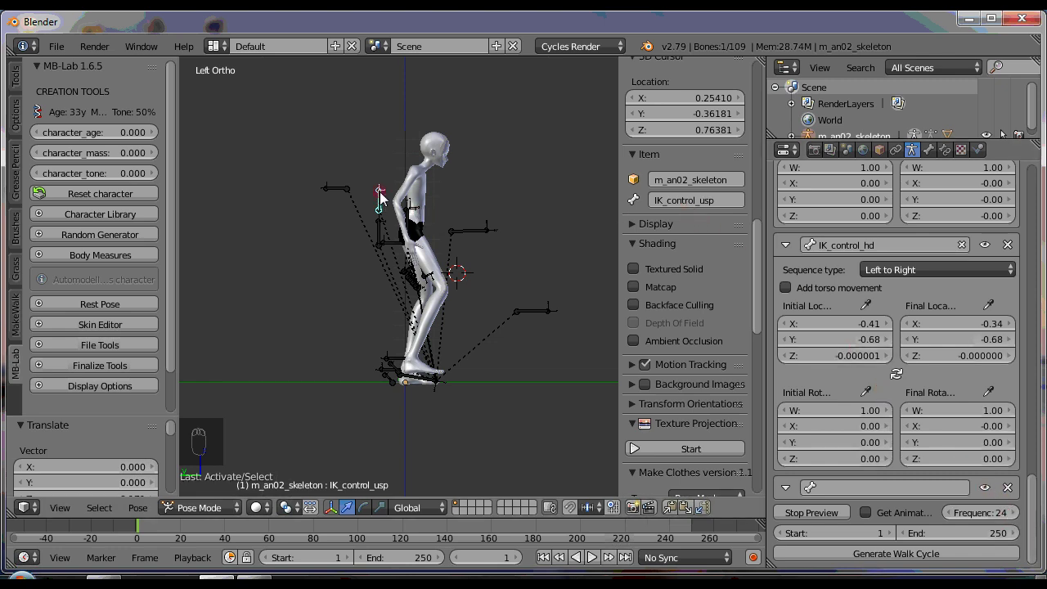
- Assign IK_control_usp to the new move and start rotating the upper spine control
{"action": "left_click_drag", "start_coordinate": [698, 196], "coordinate": [698, 197]}
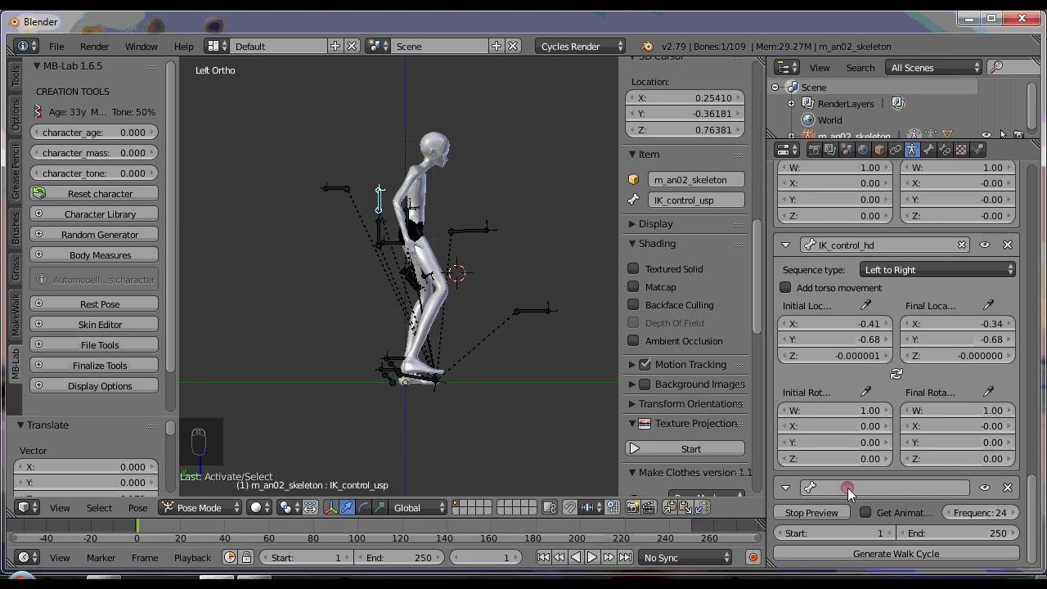
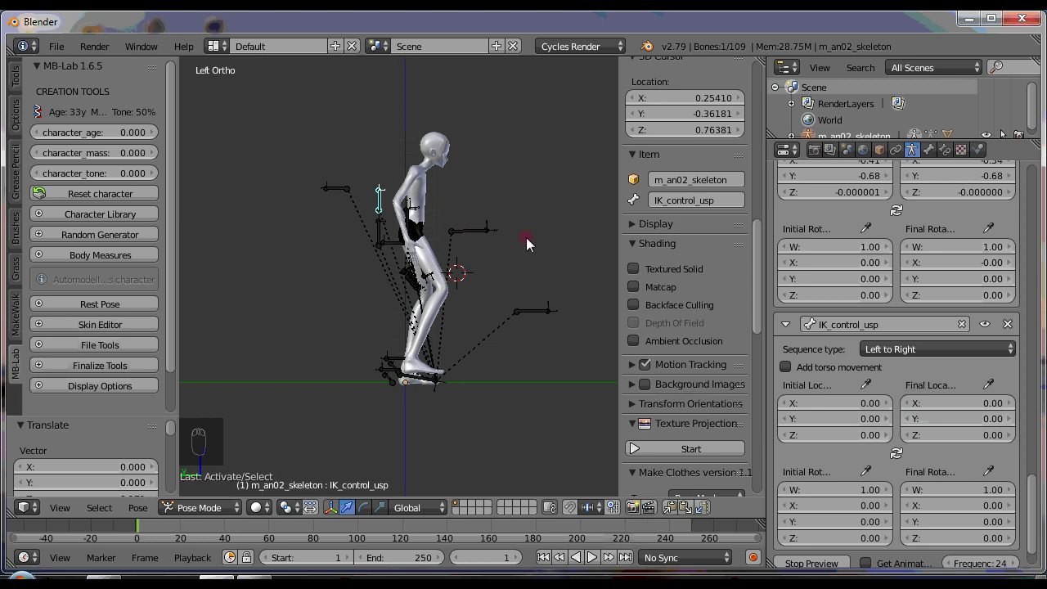
{"action": "left_click_drag", "start_coordinate": [871, 390], "coordinate": [544, 154]}
{"action": "key", "text": "r"}
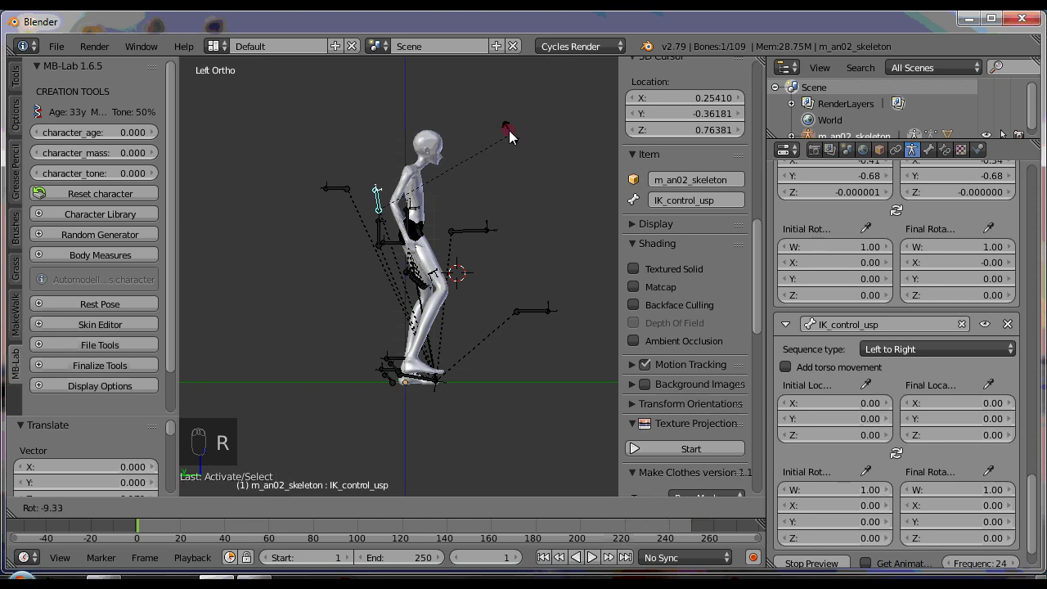
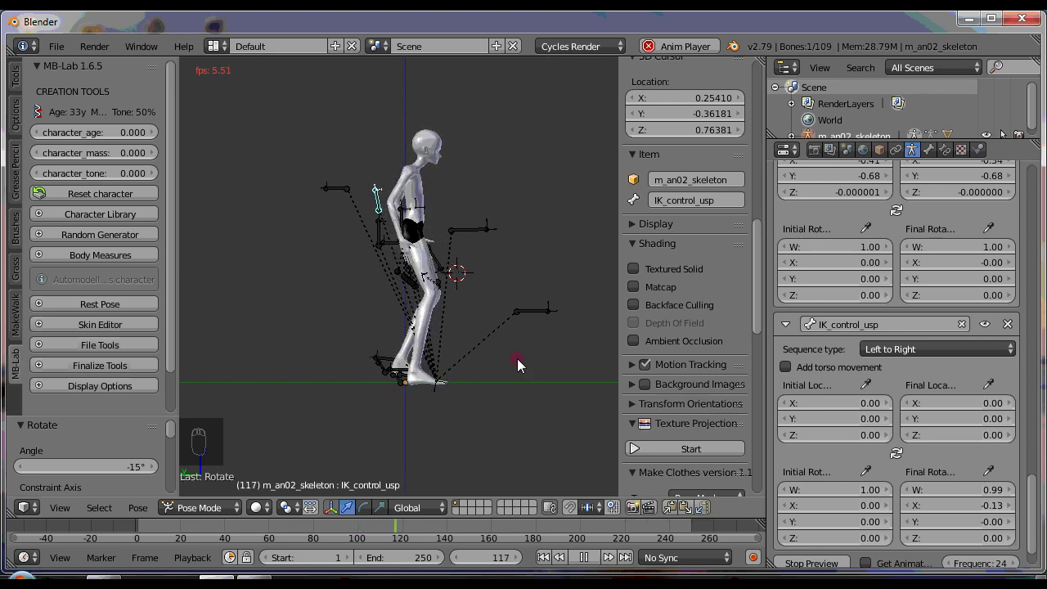
- Store the upper spine's forward-tilting final rotation and restart the walk preview
{"action": "left_click", "coordinate": [1031, 354]}
{"action": "left_click", "coordinate": [588, 564]}
{"action": "left_click", "coordinate": [1042, 500]}
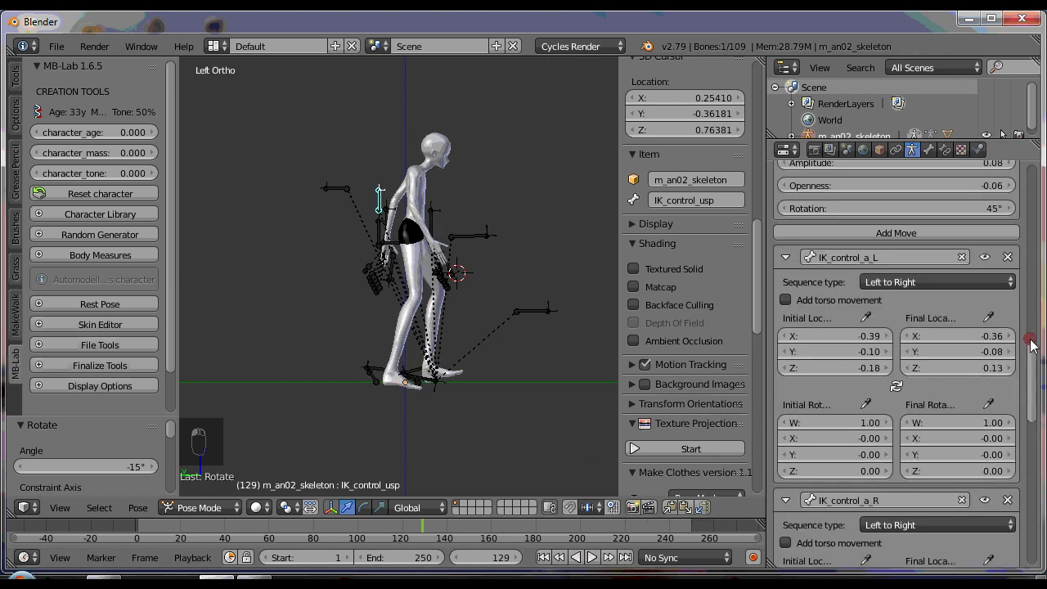
{"action": "left_click", "coordinate": [1037, 272]}
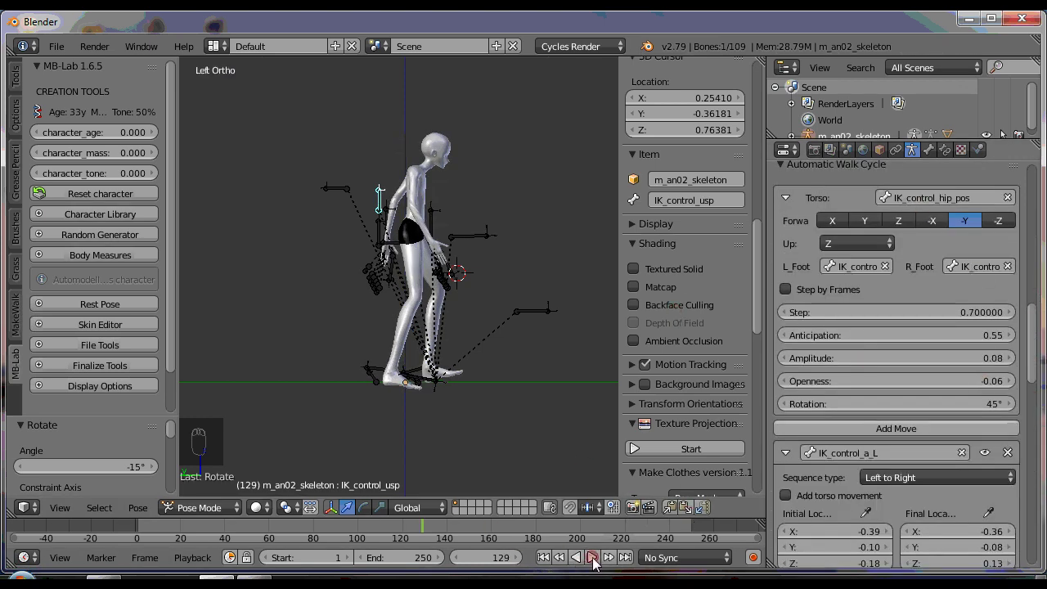
{"action": "left_click", "coordinate": [599, 563]}
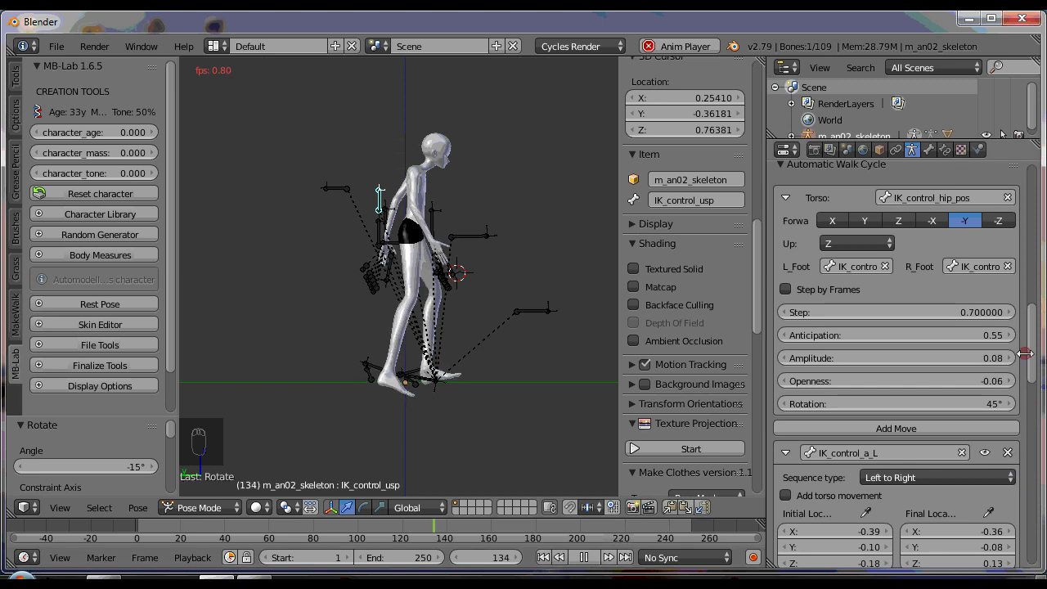
- Lower the walk cycle frequency from 24 to 20, then to 15
{"action": "left_click", "coordinate": [1034, 521]}
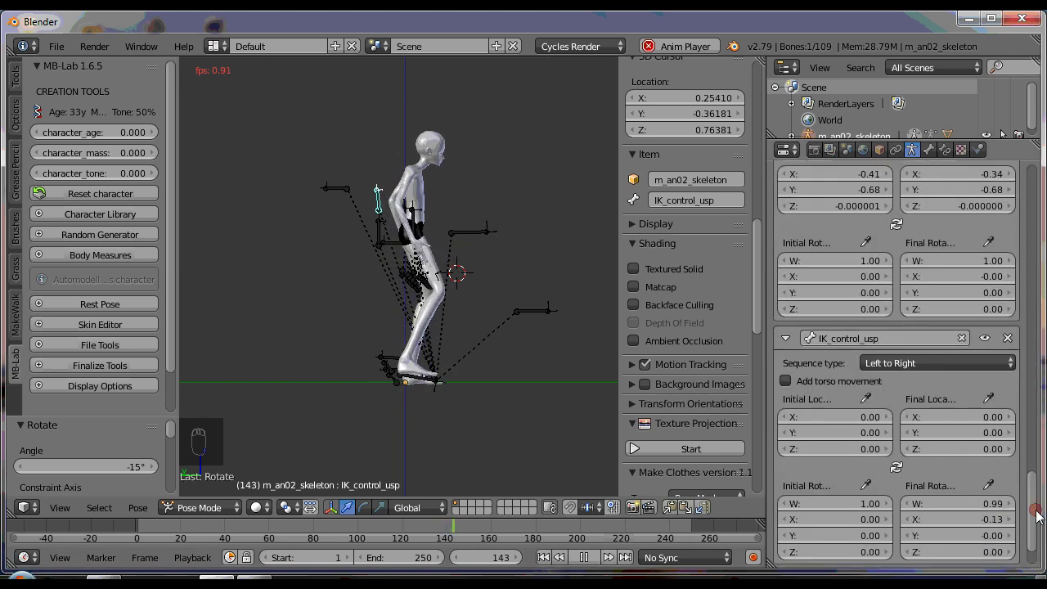
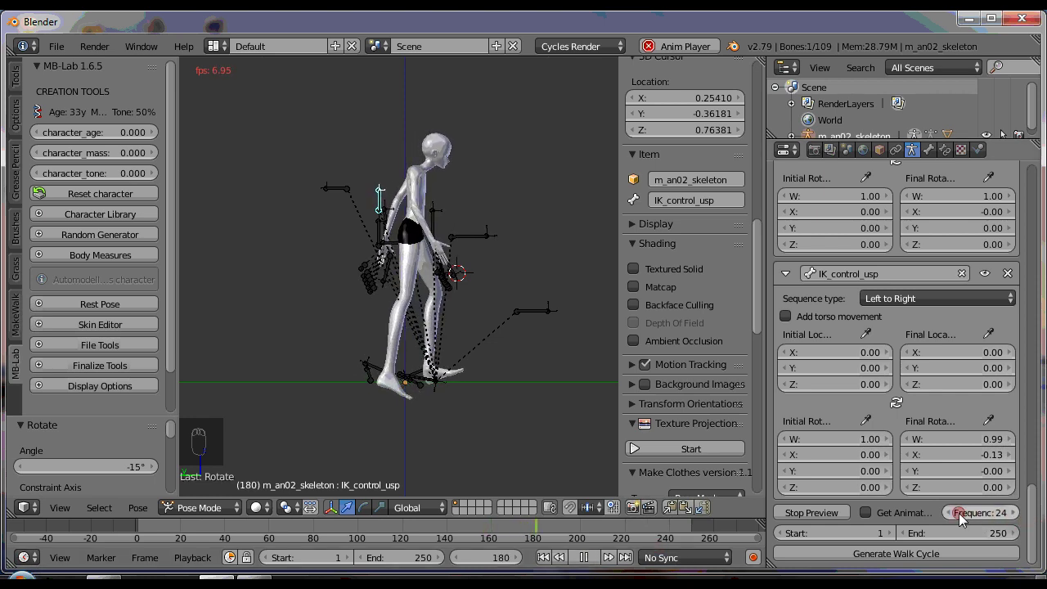
{"action": "left_click", "coordinate": [954, 518]}
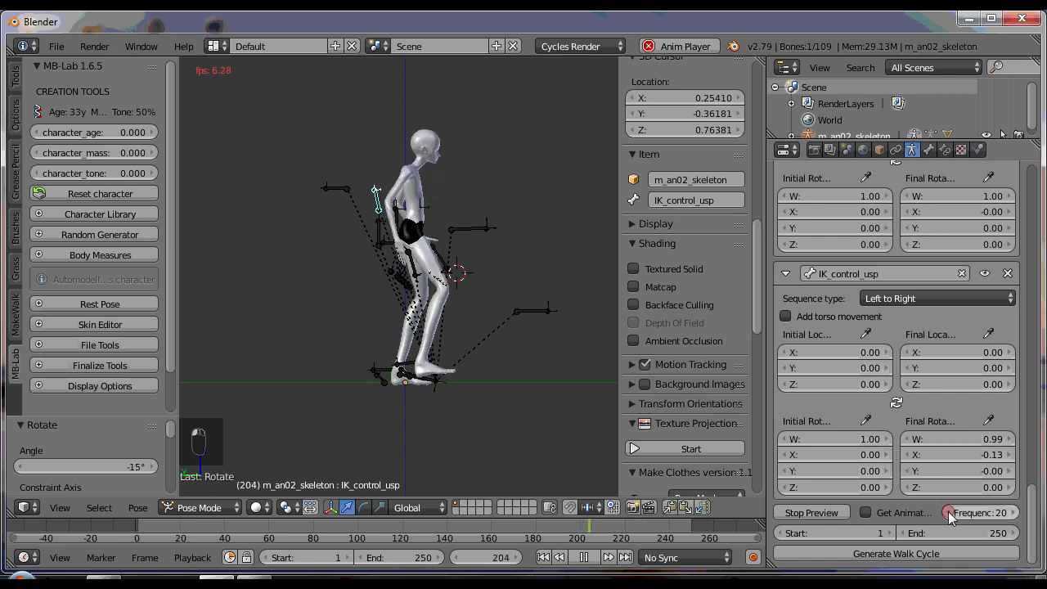
{"action": "left_click", "coordinate": [952, 516]}
{"action": "left_click_drag", "start_coordinate": [952, 516], "coordinate": [954, 516]}
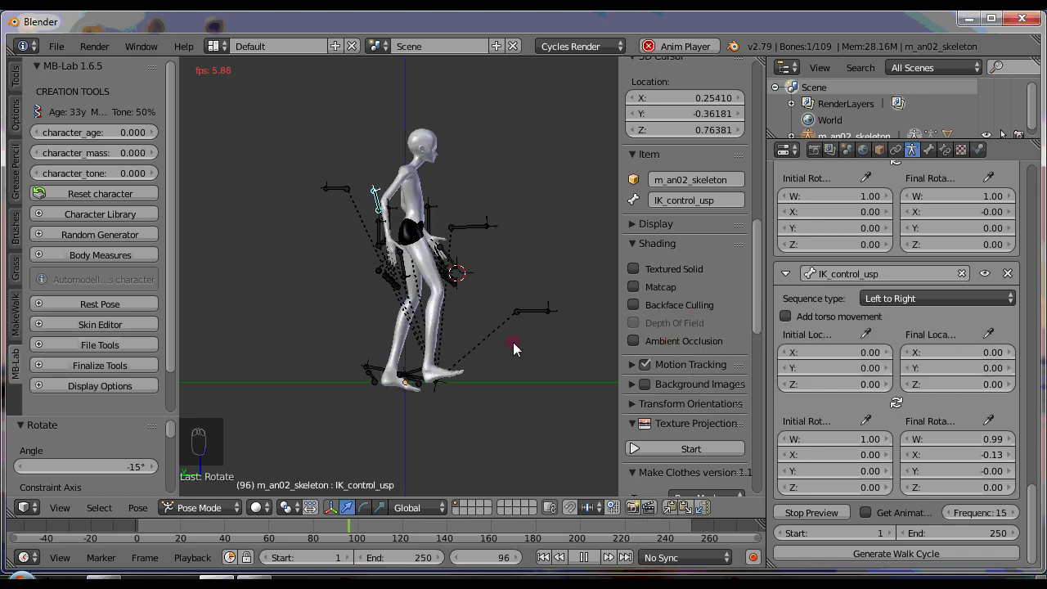
{"action": "middle_click", "coordinate": [515, 392]}
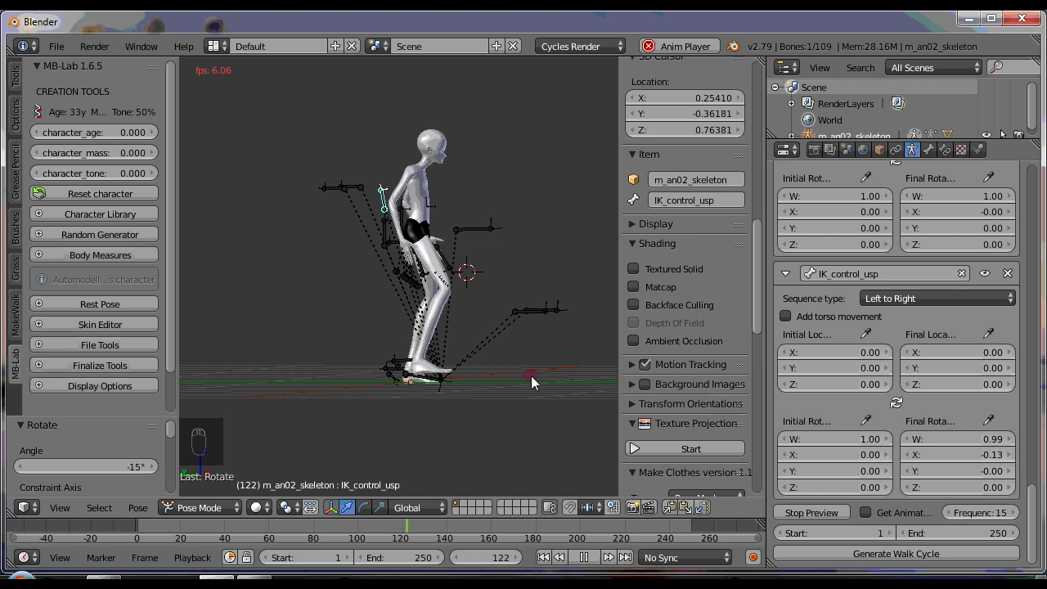
{"action": "left_click_drag", "start_coordinate": [532, 404], "coordinate": [405, 415]}
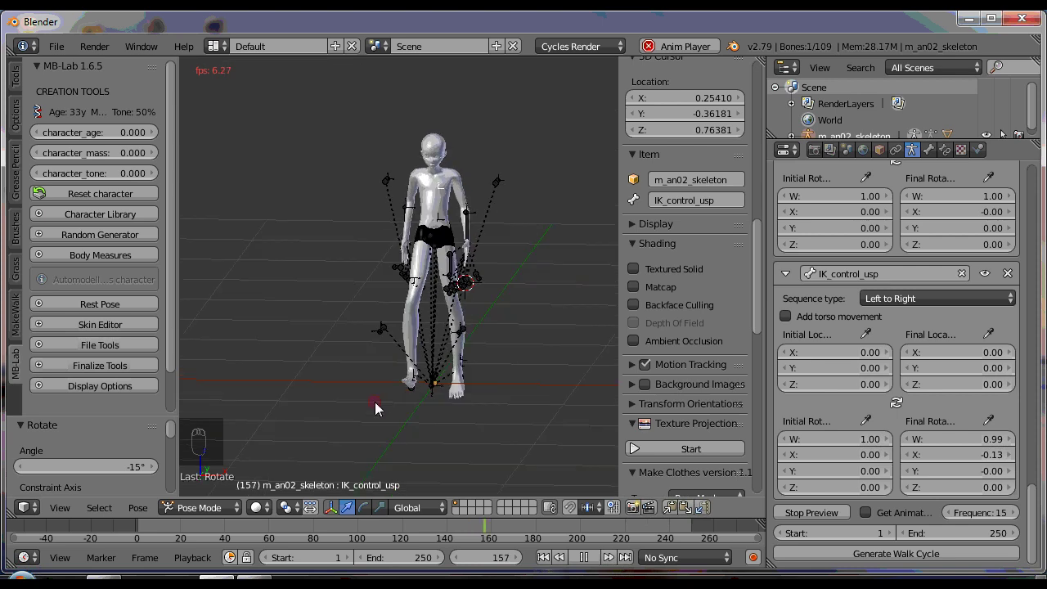
{"action": "left_click_drag", "start_coordinate": [513, 416], "coordinate": [506, 399]}
{"action": "key", "text": "KP_5"}
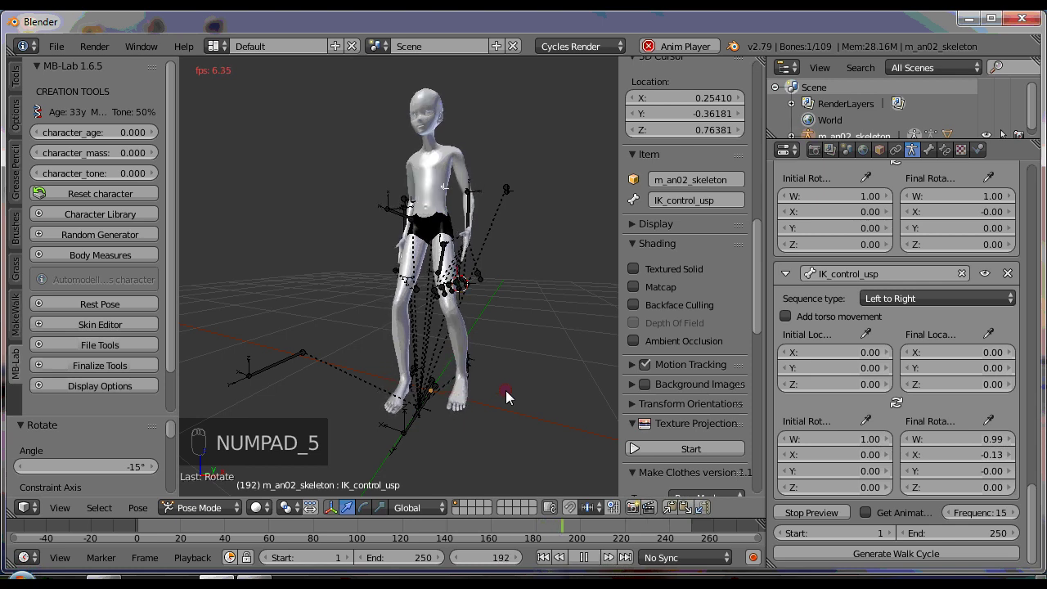